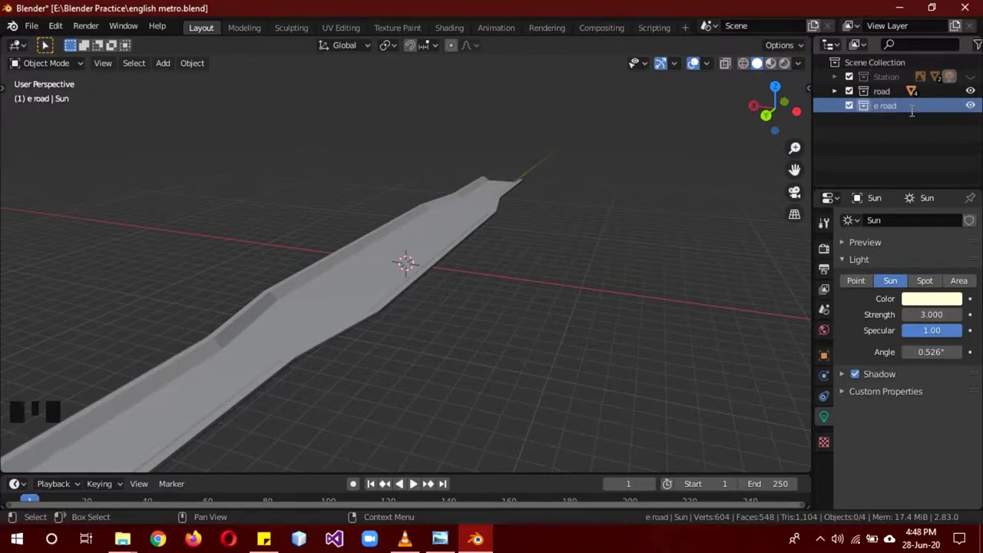
# Step: Duplicate the road object and move the copy into the e road collection
pyautogui.click(844, 100)
pyautogui.click(892, 155)
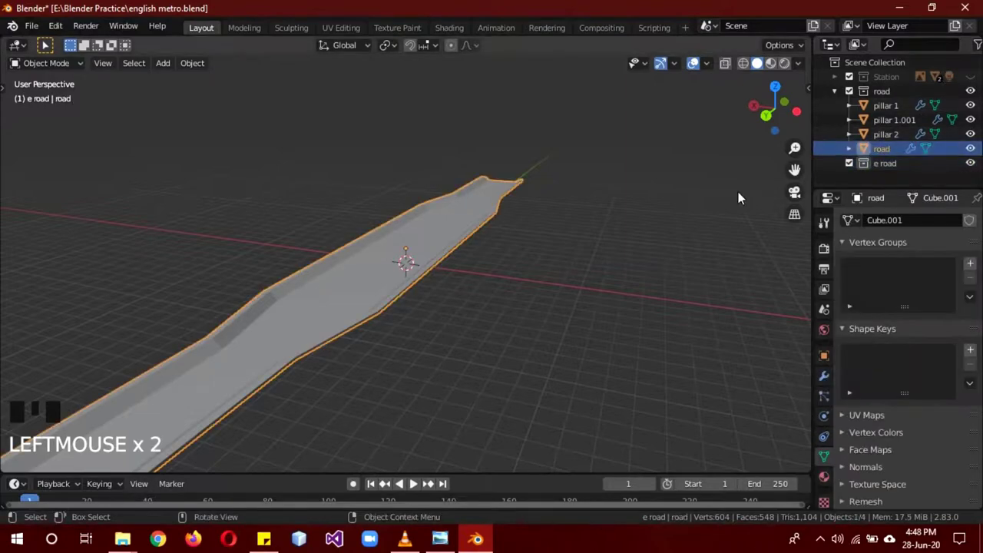
pyautogui.press('shift+d')
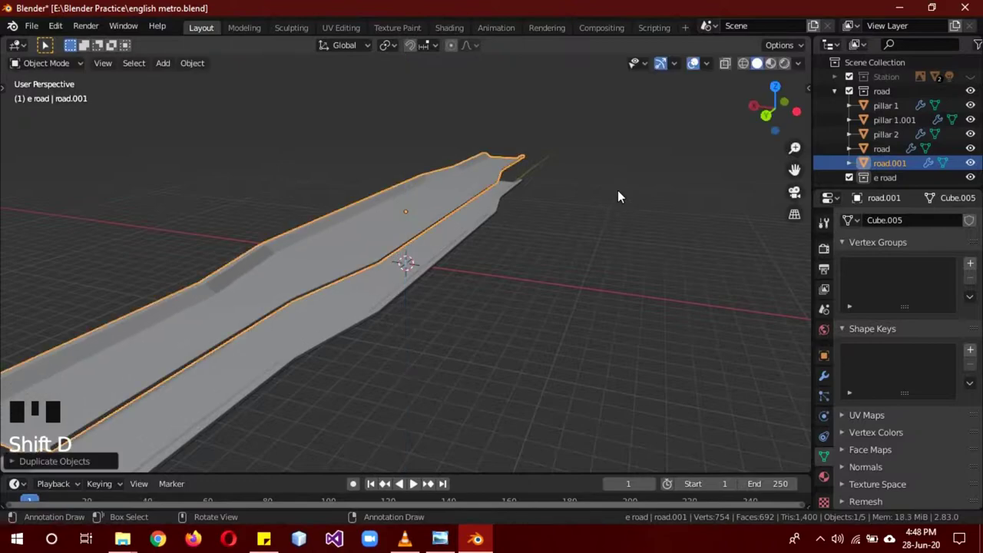
pyautogui.click(894, 167)
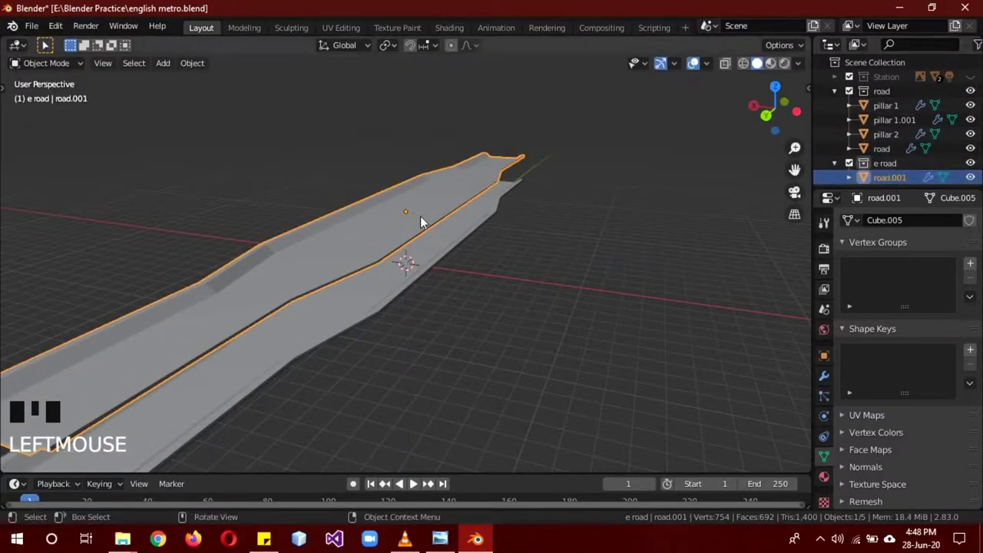
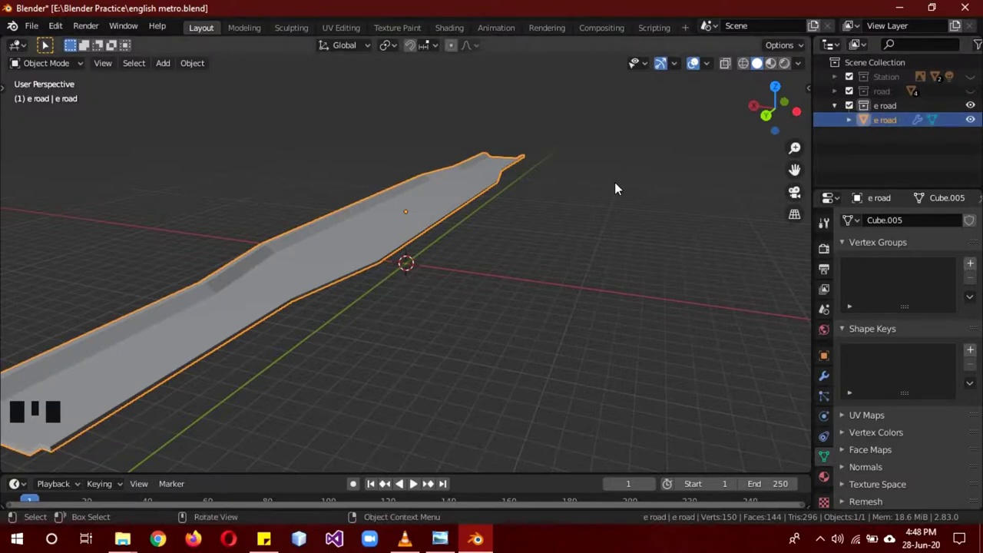
# Step: Move the e road vertically in side view so it sits at the world origin
pyautogui.press('KP_3')
pyautogui.press('g')
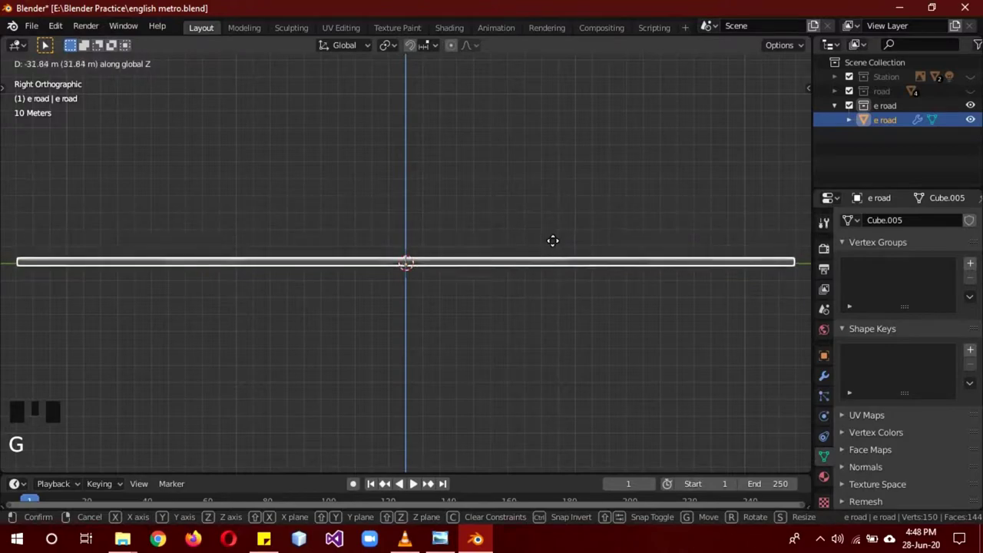
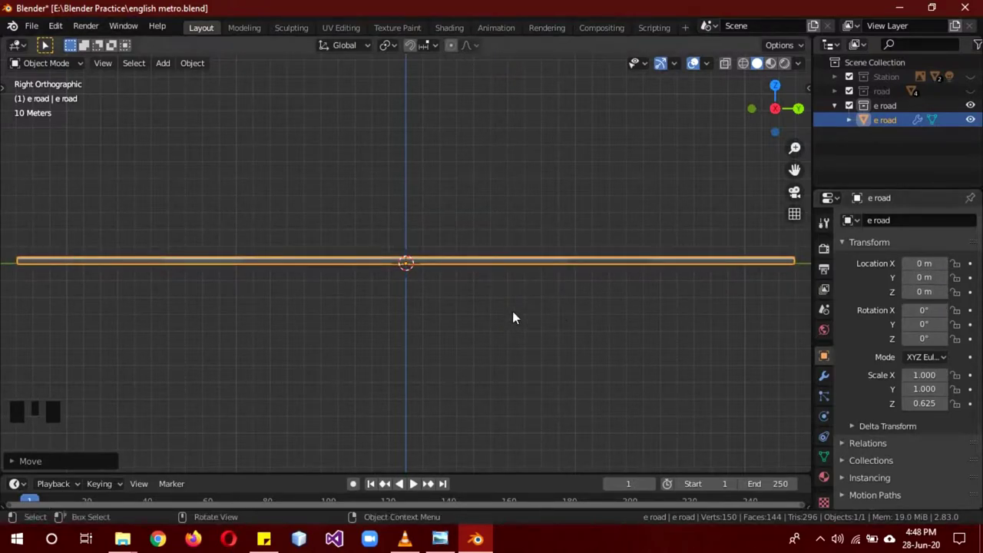
pyautogui.moveTo(396, 302); pyautogui.dragTo(532, 323)
pyautogui.press('KP_7')
pyautogui.scroll(-3)
# Step: Check the lower-half faces in Edit Mode, then apply the Mirror modifier to make the full road real geometry
pyautogui.press('Tab')
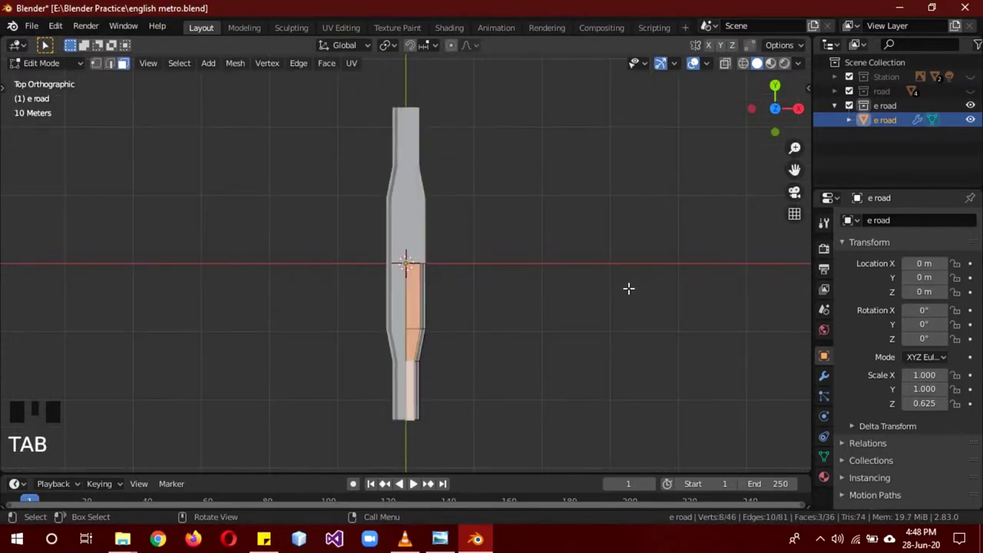
pyautogui.click(828, 383)
pyautogui.press('Tab')
pyautogui.click(851, 248)
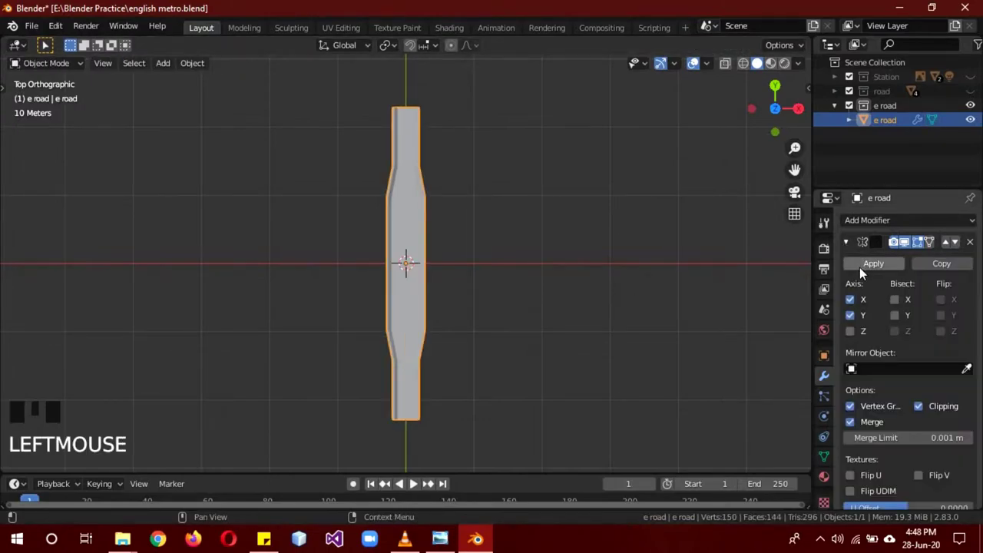
pyautogui.moveTo(866, 274); pyautogui.dragTo(888, 125)
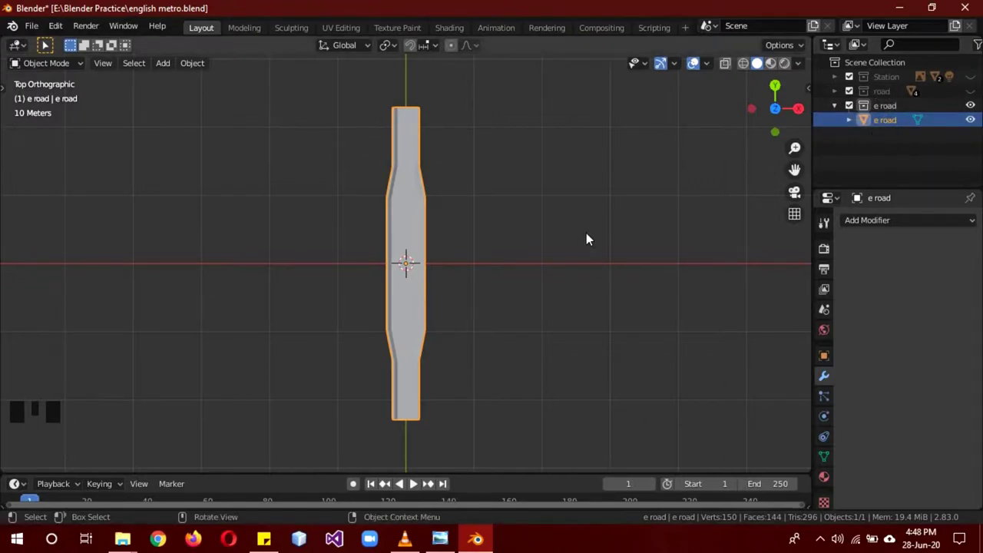
# Step: Delete most of the road mesh, keeping one short section
pyautogui.press('Tab')
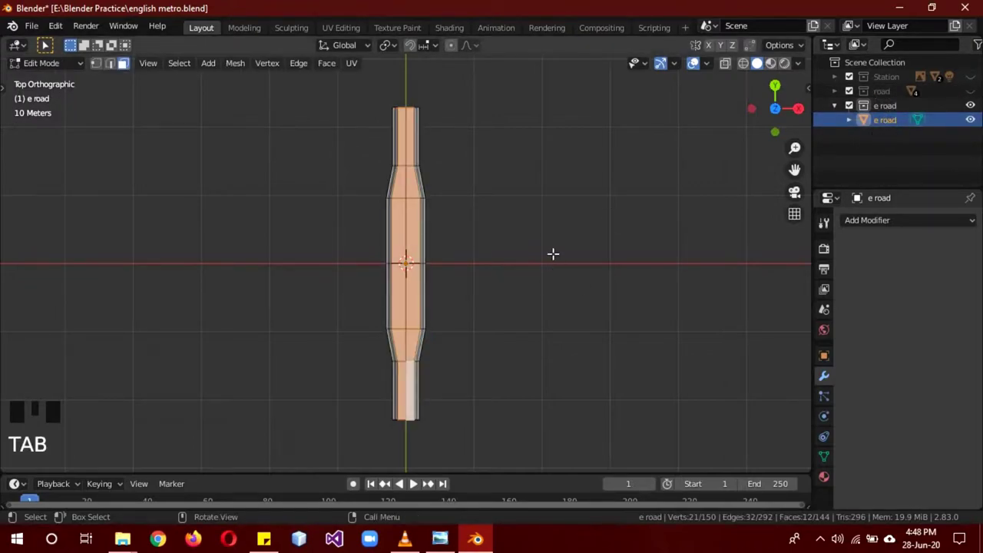
pyautogui.press('a')
pyautogui.press('z')
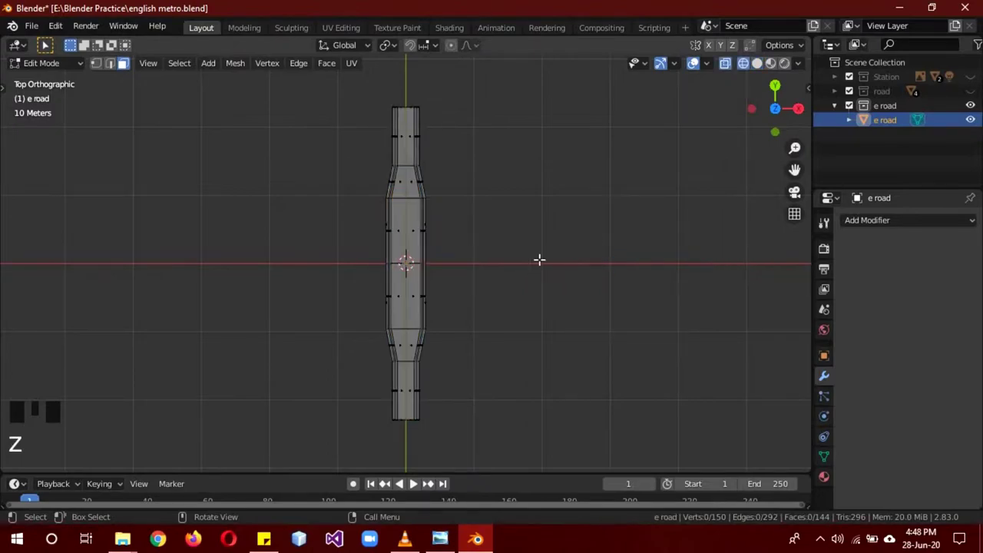
pyautogui.press('b')
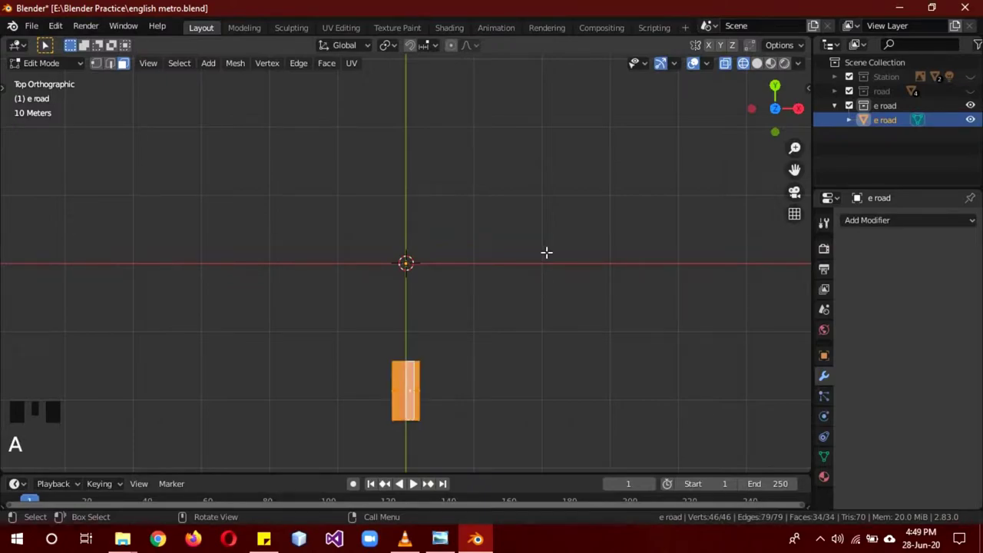
# Step: Shrink the remaining section along its length and move it onto the origin
pyautogui.press('KP_3')
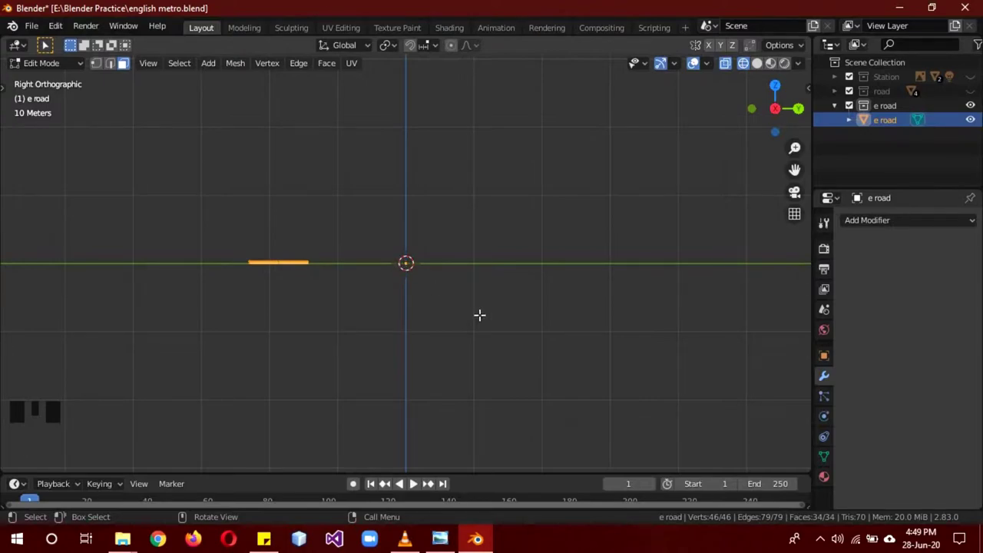
pyautogui.press('g')
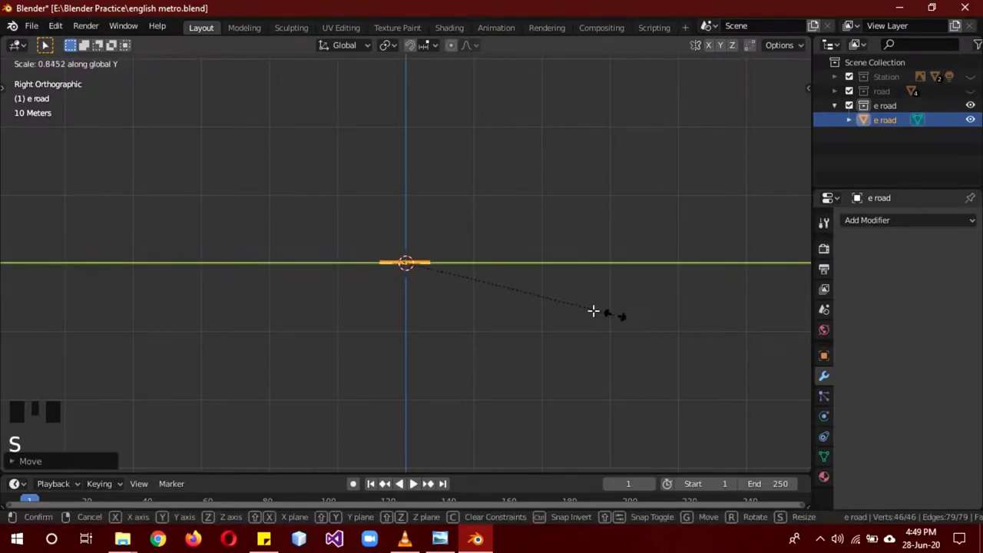
pyautogui.press('g')
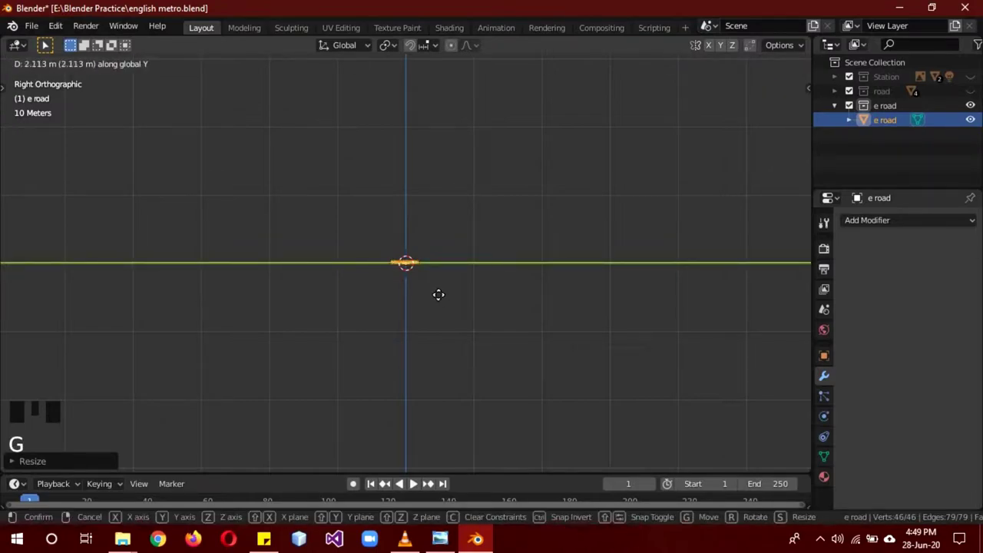
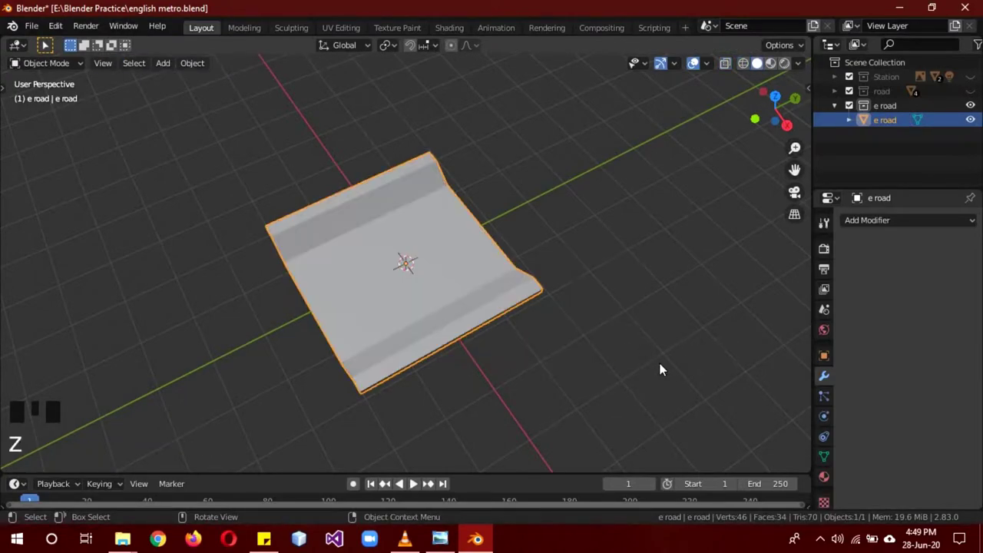
# Step: Add a Bezier circle and array the road section along it with a Curve modifier so it forms a ring
pyautogui.scroll(-3)
pyautogui.scroll(3)
pyautogui.moveTo(531, 358); pyautogui.dragTo(315, 145)
pyautogui.press('shift+a')
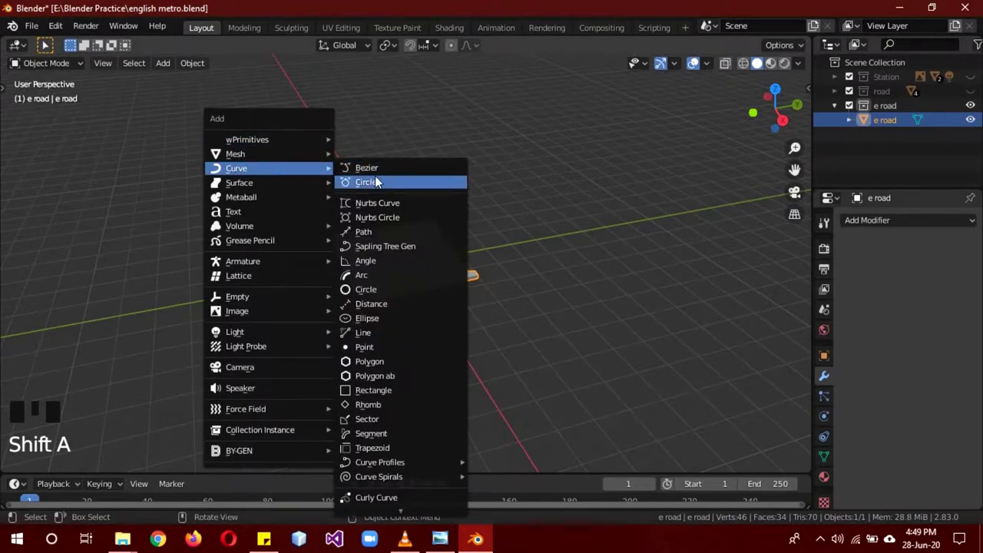
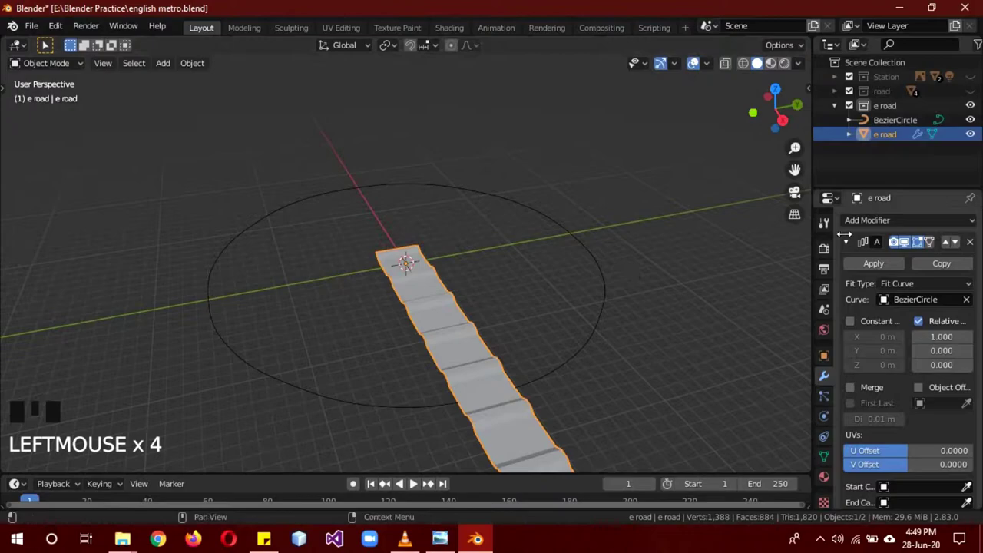
pyautogui.click(849, 245)
pyautogui.moveTo(865, 222); pyautogui.dragTo(906, 329)
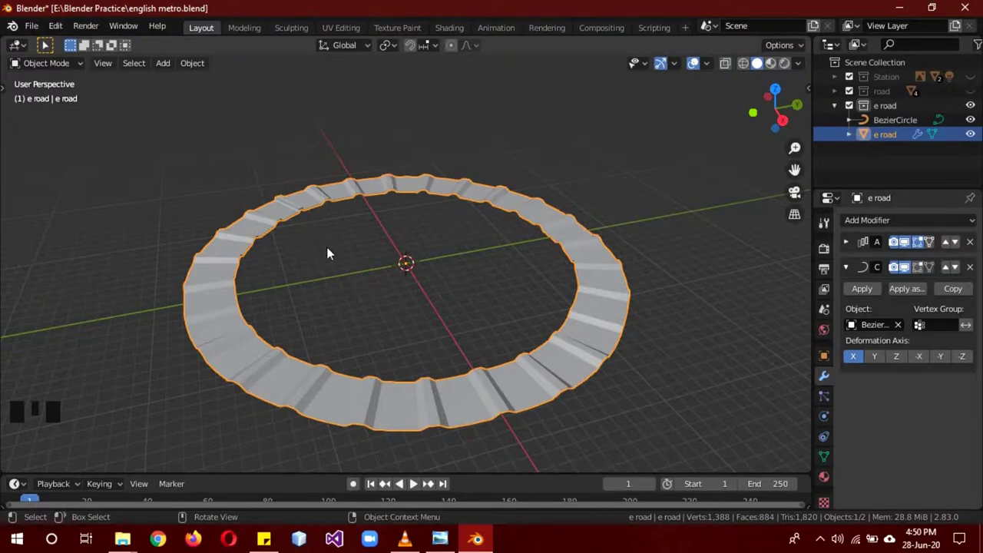
# Step: Rotate and stretch the road section in Edit Mode so the ring closes into a continuous band
pyautogui.press('Tab')
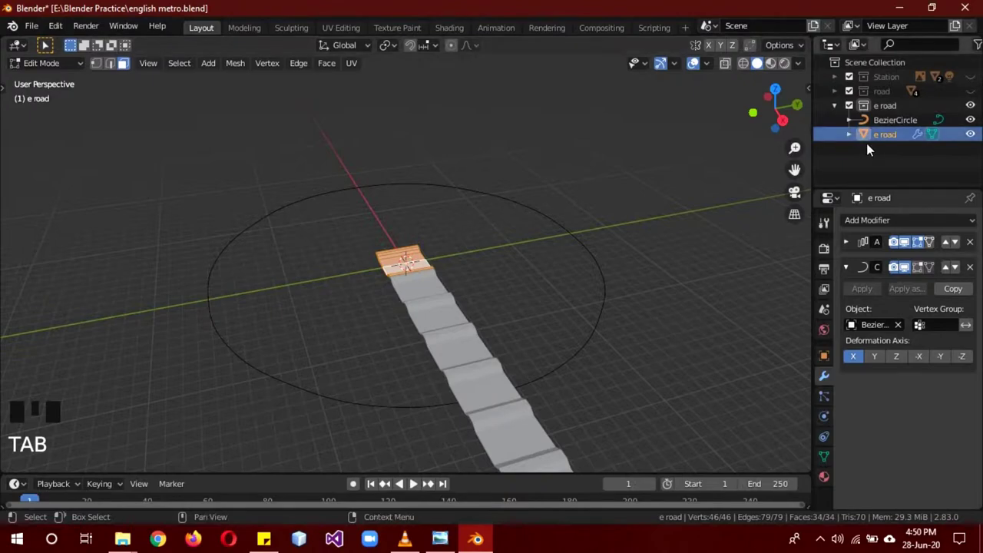
pyautogui.press('r')
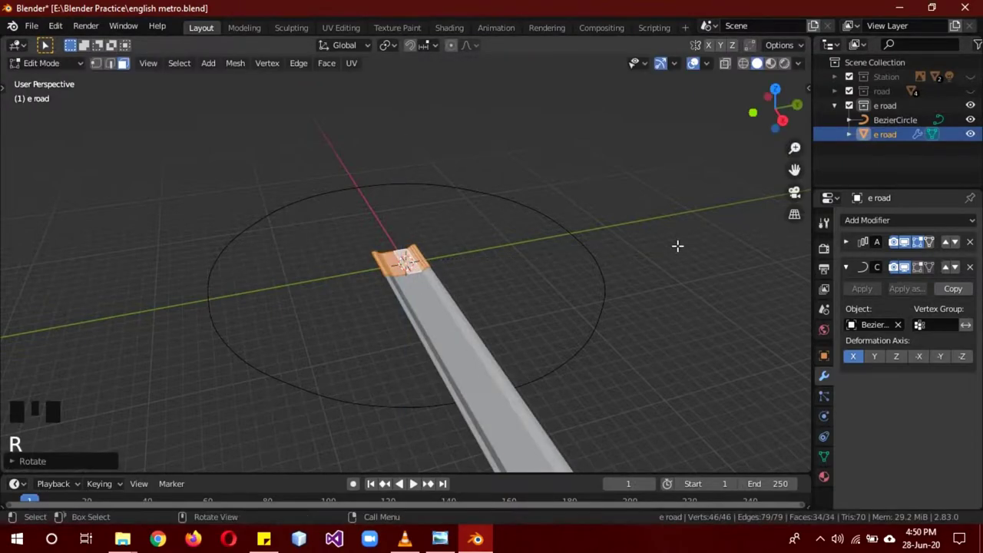
pyautogui.scroll(-3)
pyautogui.scroll(3)
pyautogui.scroll(3)
pyautogui.press('Tab')
# Step: Select the BezierCircle and view the ring from above
pyautogui.scroll(-3)
pyautogui.moveTo(677, 302); pyautogui.dragTo(906, 125)
pyautogui.click(905, 124)
pyautogui.press('KP_7')
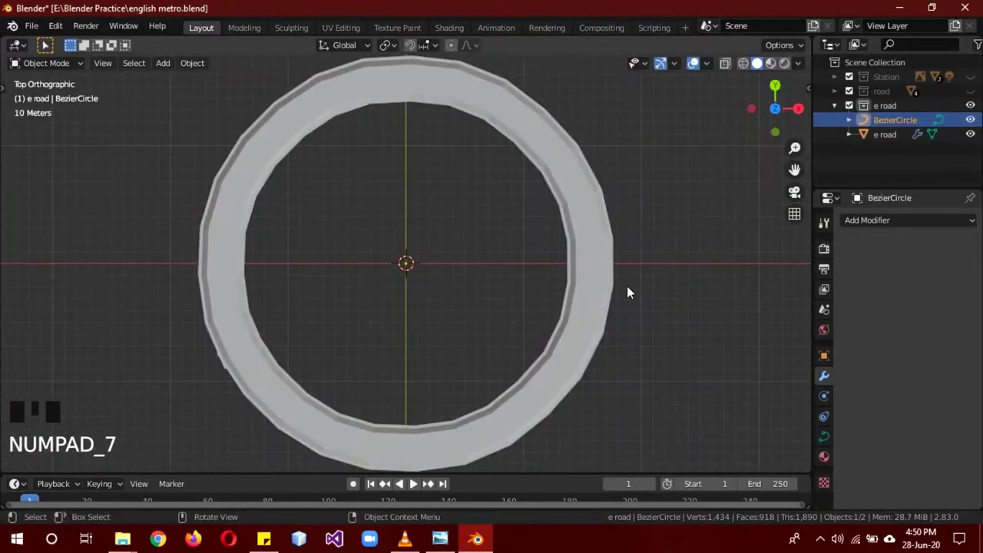
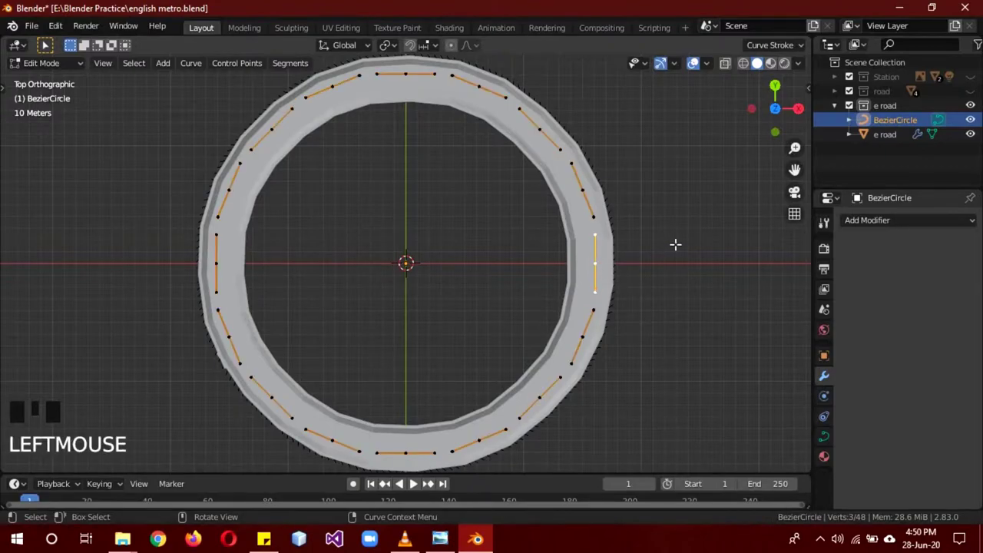
# Step: With proportional editing on, pull a control point outward to bulge the road ring into a teardrop
pyautogui.press('0')
pyautogui.press('o')
pyautogui.scroll(-3)
pyautogui.press('g')
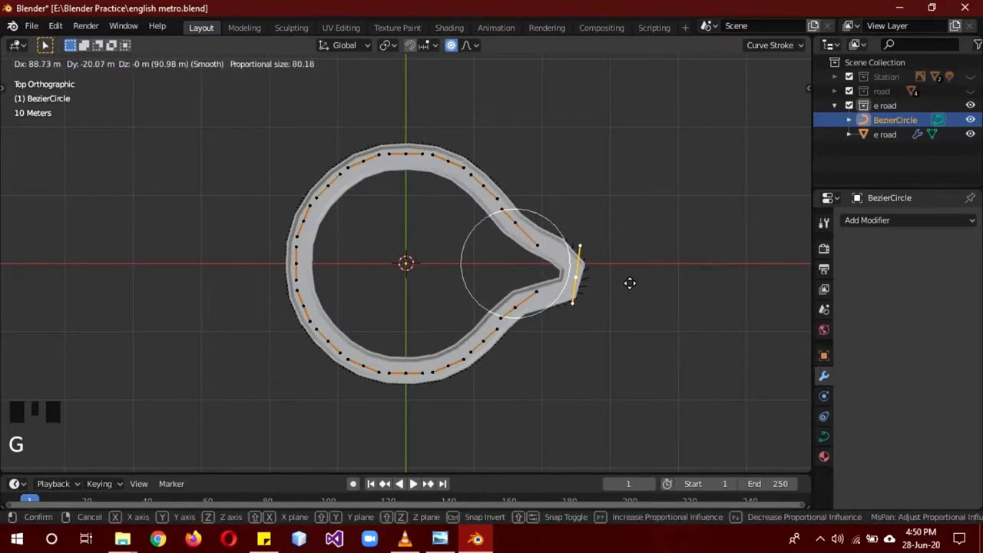
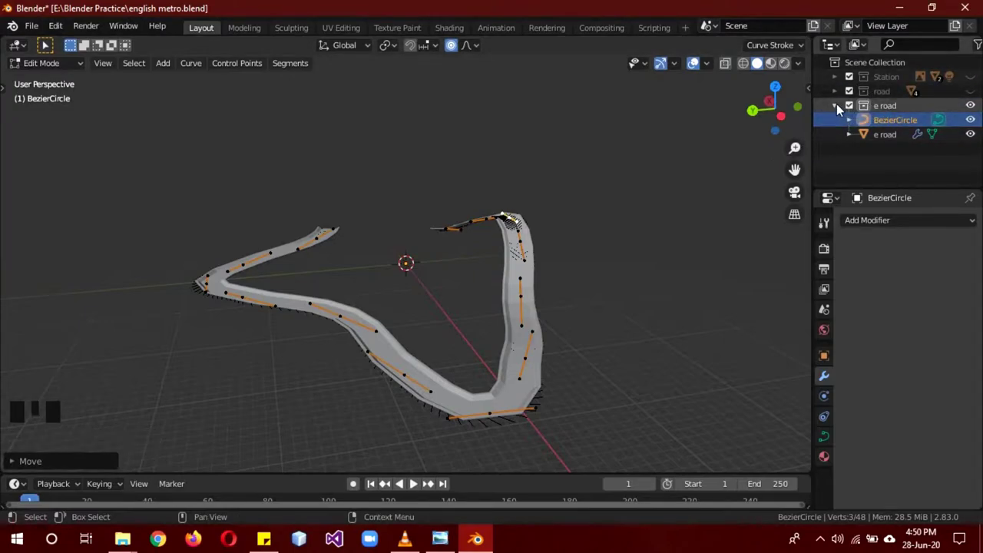
# Step: Toggle Outliner visibility of the road, Station and e road collections
pyautogui.click(841, 109)
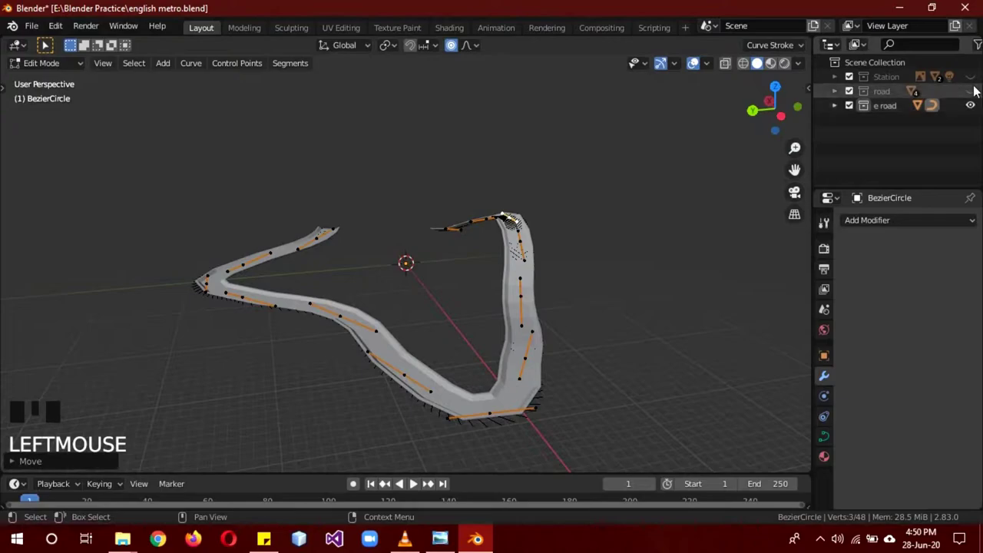
pyautogui.click(980, 83)
pyautogui.scroll(3)
pyautogui.click(977, 94)
pyautogui.scroll(-3)
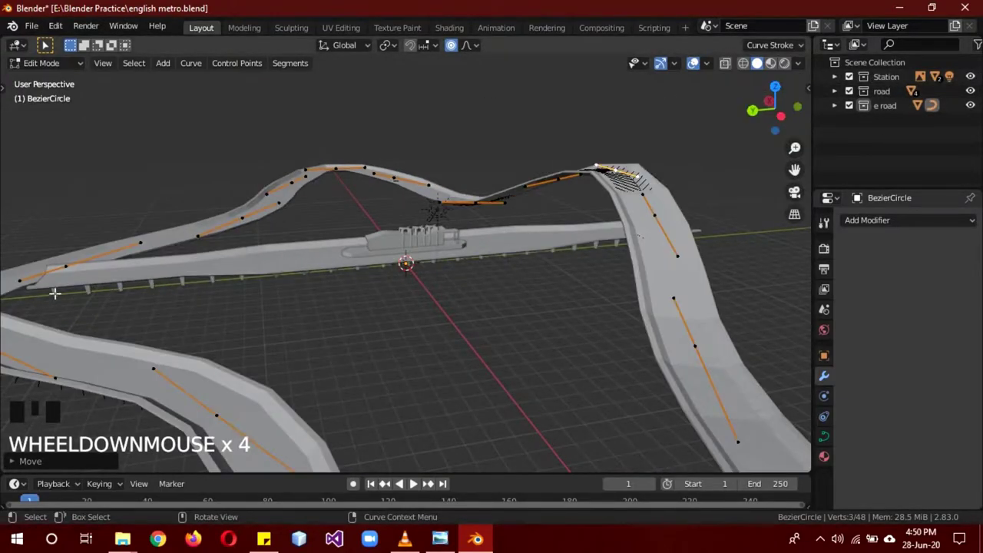
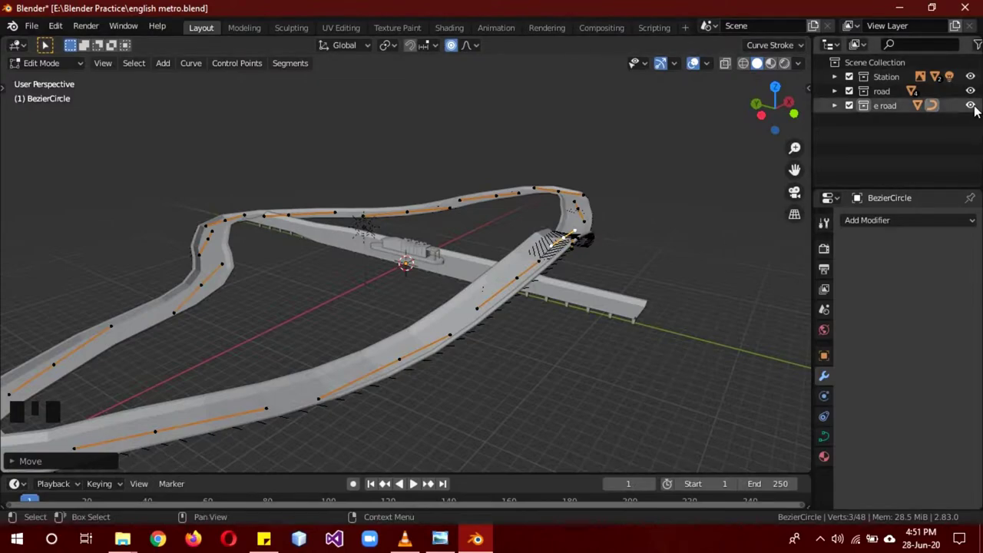
pyautogui.click(980, 111)
pyautogui.scroll(3)
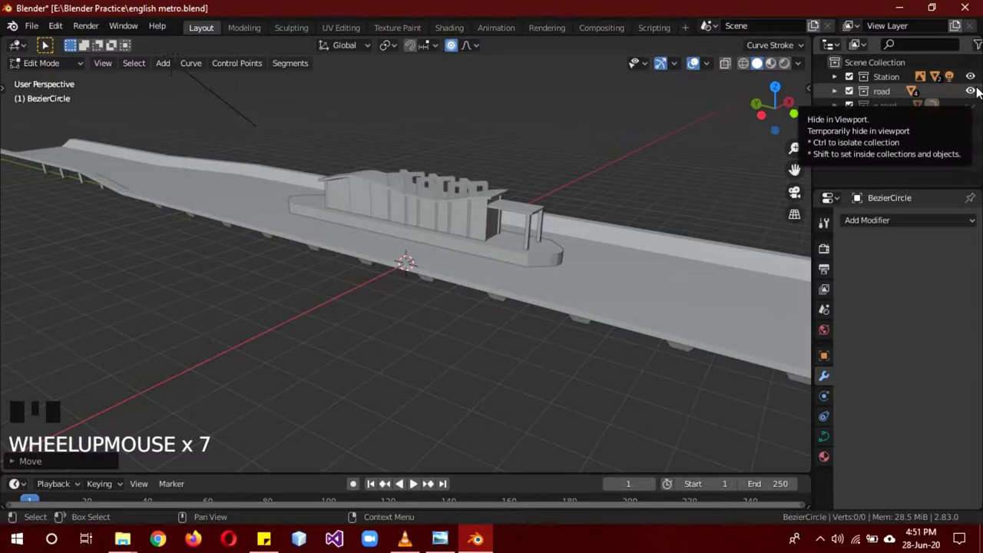
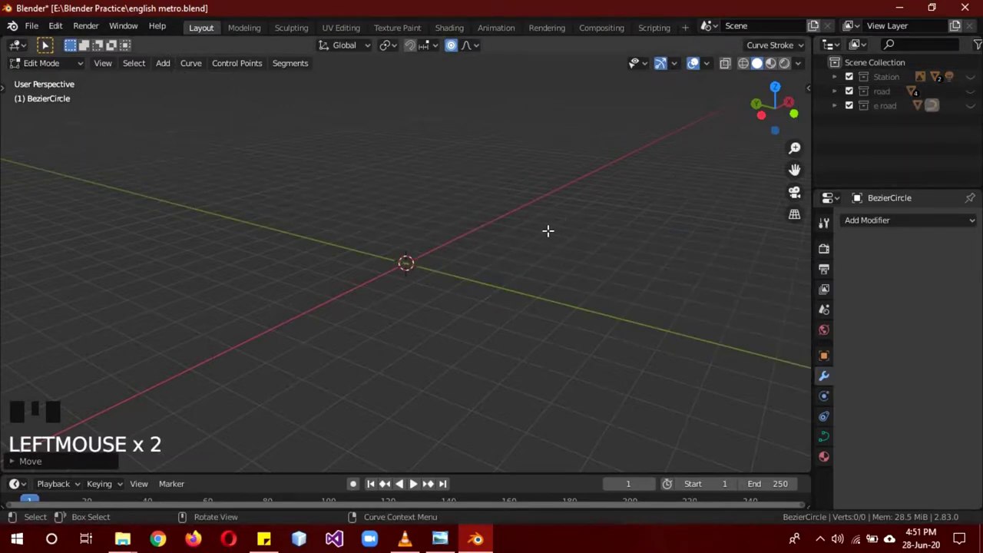
# Step: Make the new lights collection active and switch to front view, ready to add objects
pyautogui.press('KP_1')
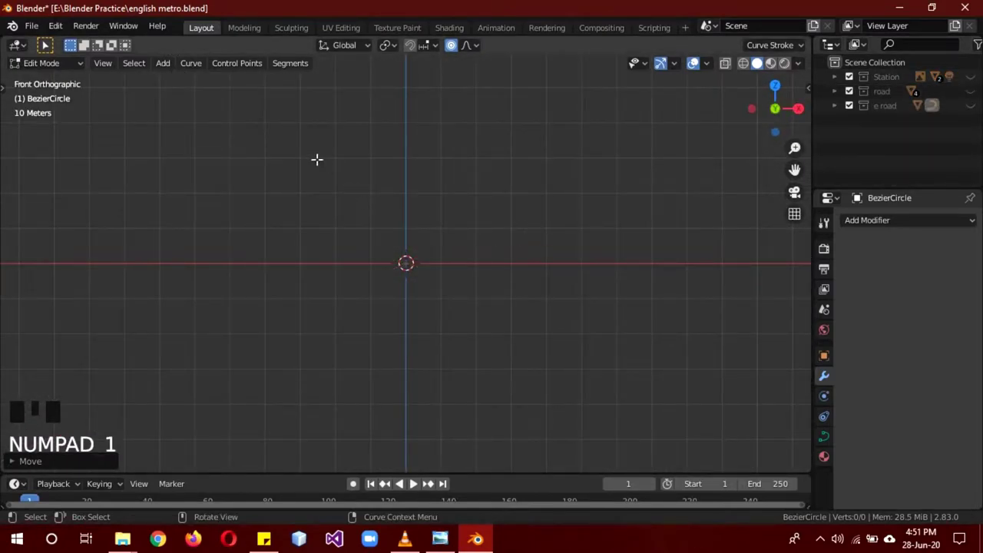
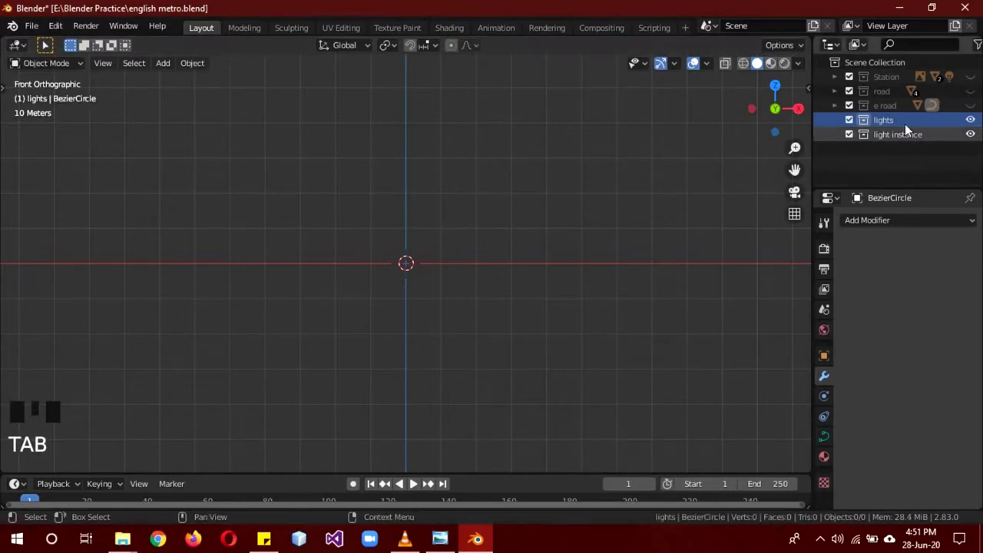
pyautogui.click(897, 129)
pyautogui.moveTo(464, 192); pyautogui.dragTo(461, 203)
pyautogui.press('KP_1')
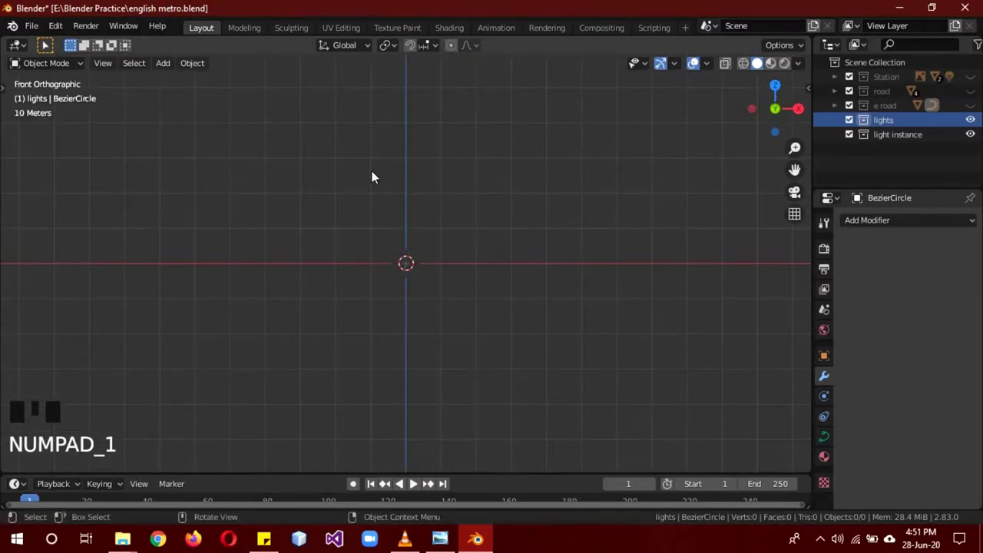
pyautogui.press('shift+a')
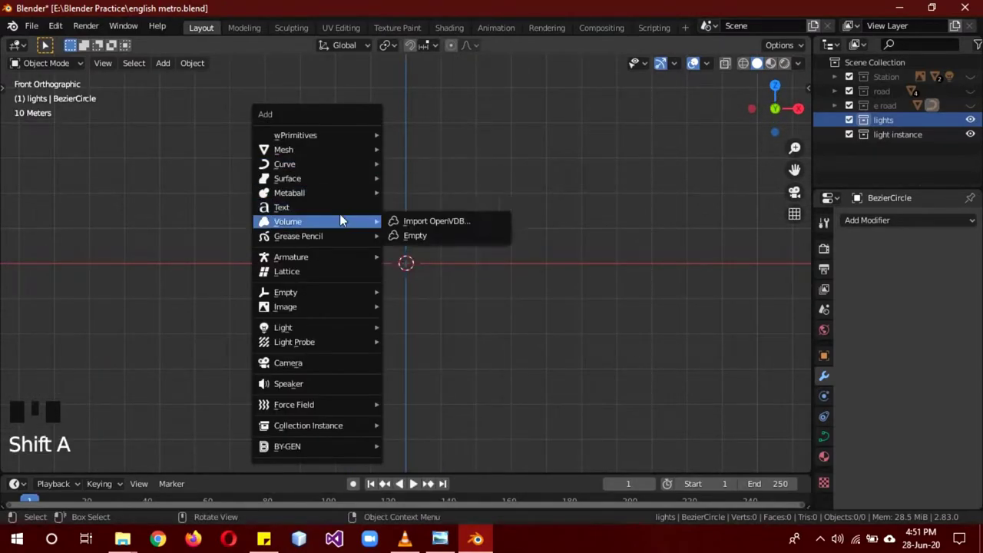
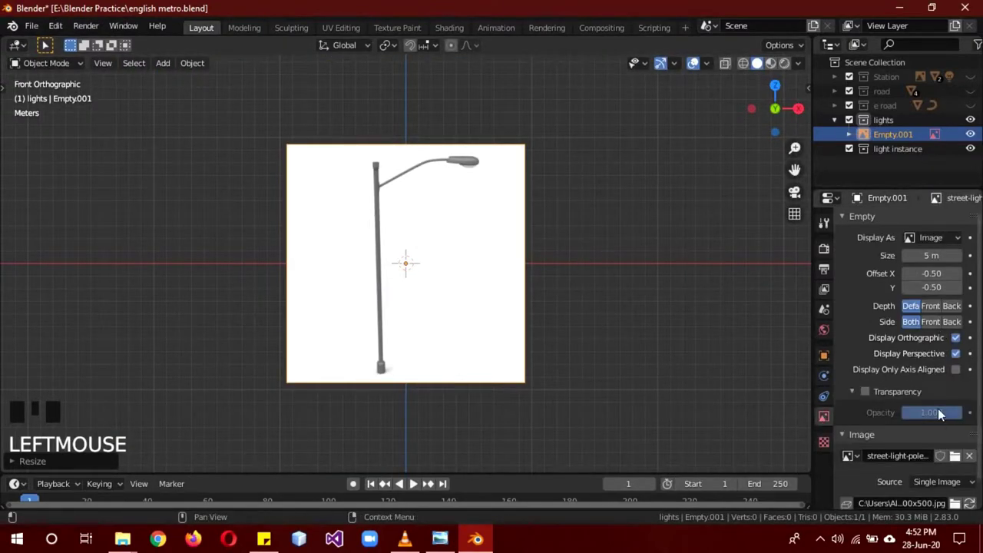
# Step: Enable transparency on the street-light reference image and lower its opacity to 0.5
pyautogui.moveTo(884, 402); pyautogui.dragTo(866, 400)
pyautogui.moveTo(858, 397); pyautogui.dragTo(381, 250)
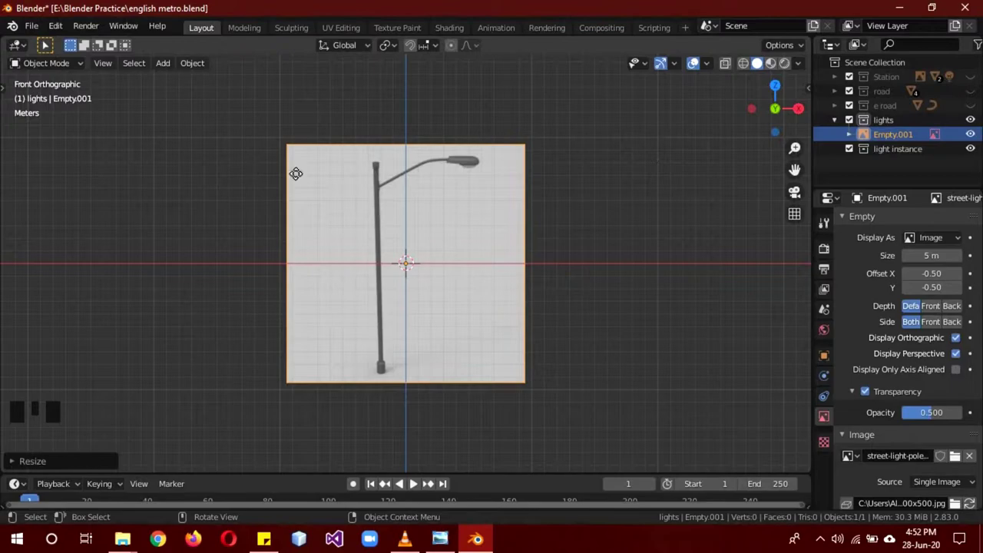
pyautogui.press('shift+a')
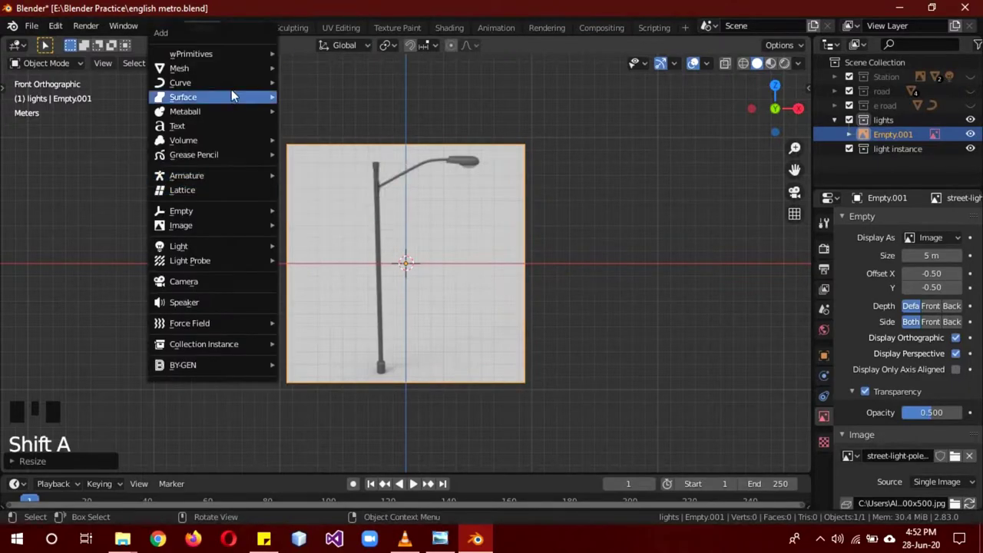
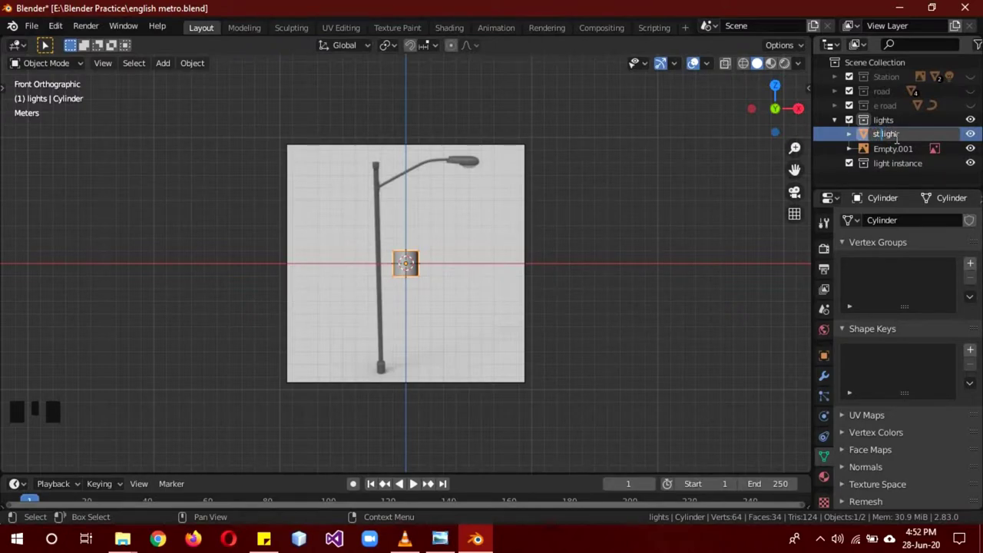
pyautogui.press('Tab')
pyautogui.press('Tab')
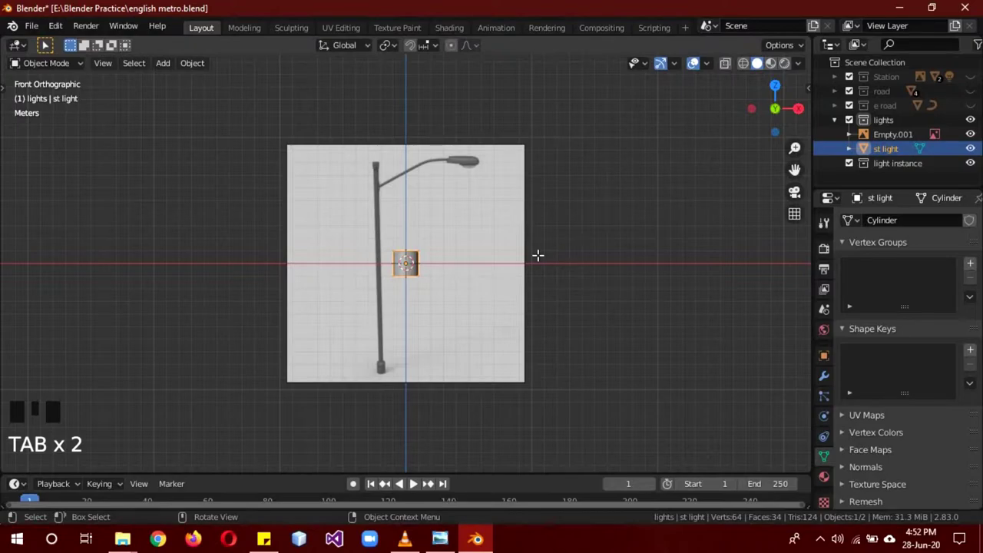
pyautogui.moveTo(878, 157); pyautogui.dragTo(358, 179)
pyautogui.press('shift+a')
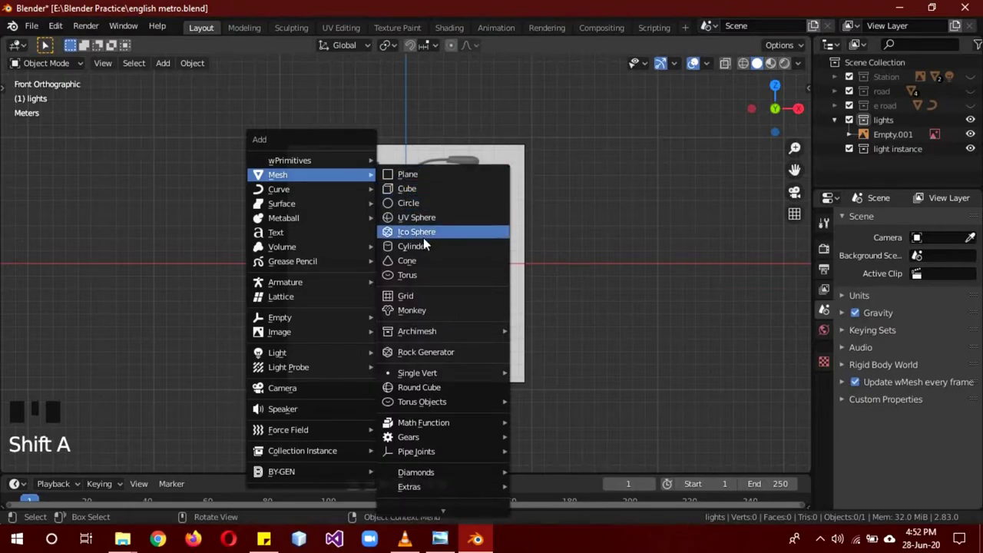
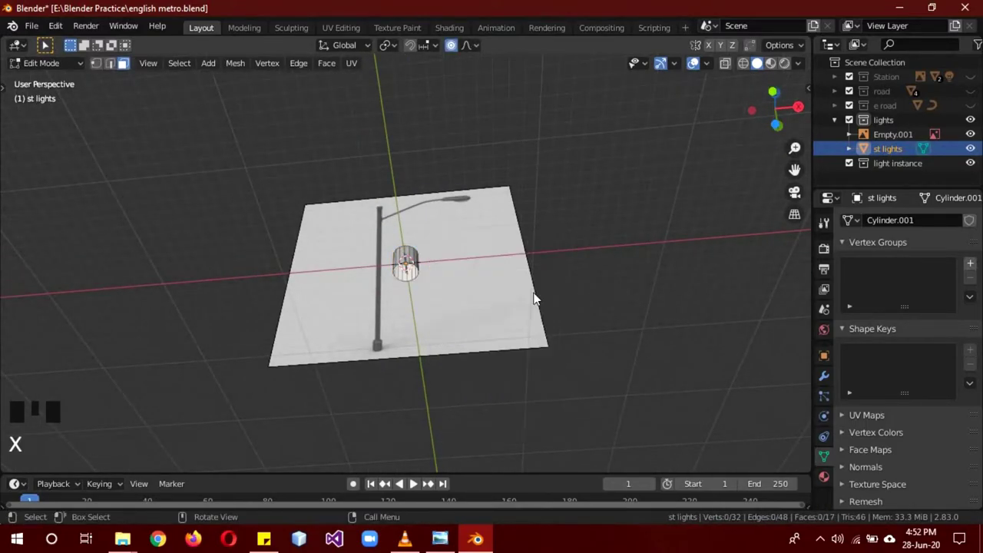
# Step: Move the whole cylinder mesh vertically in front view to sit at the pictured pole's base
pyautogui.press('KP_1')
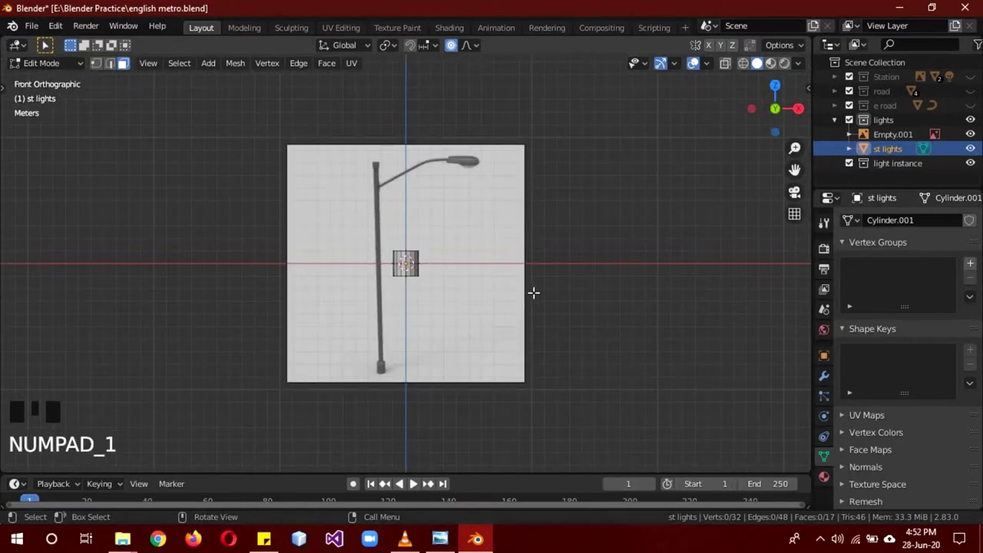
pyautogui.press('a')
pyautogui.press('a')
pyautogui.press('g')
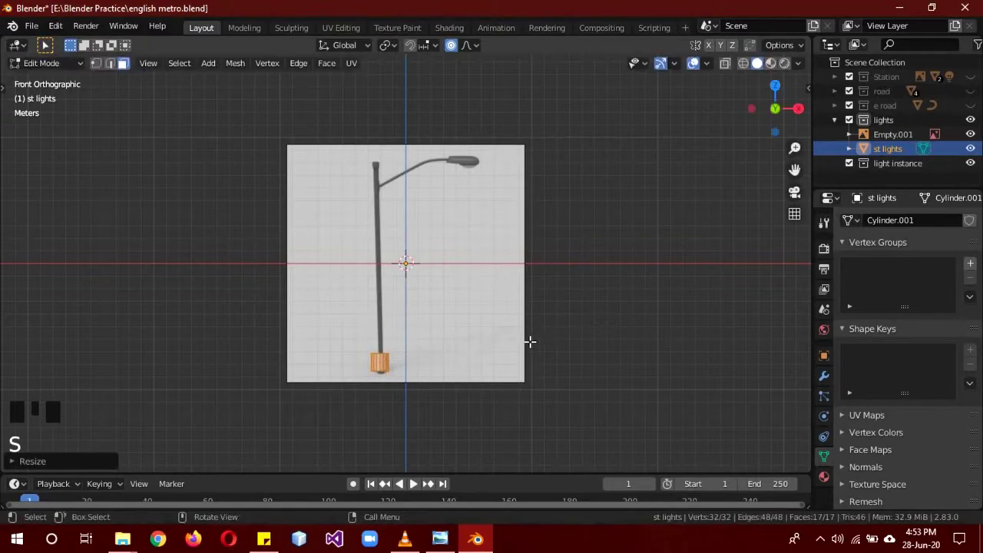
pyautogui.press('g')
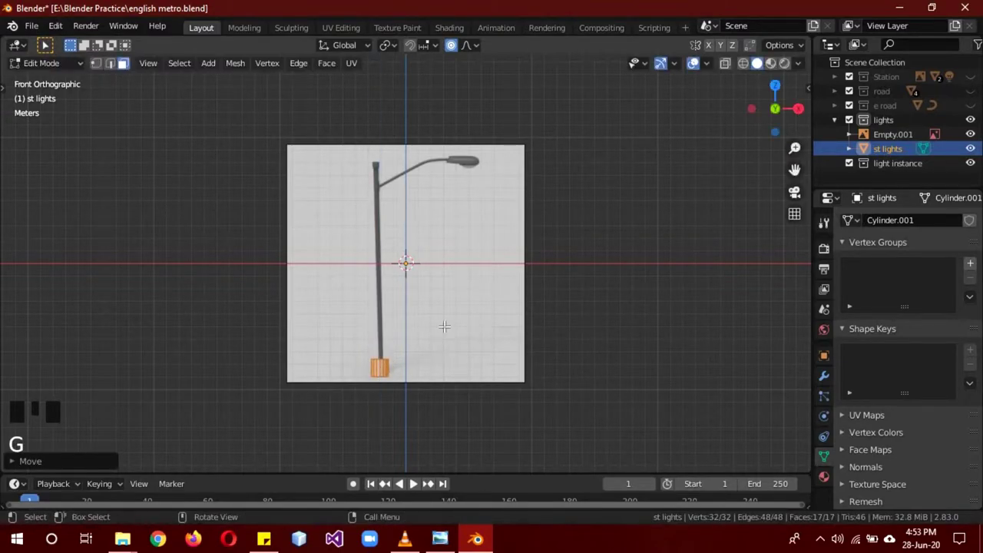
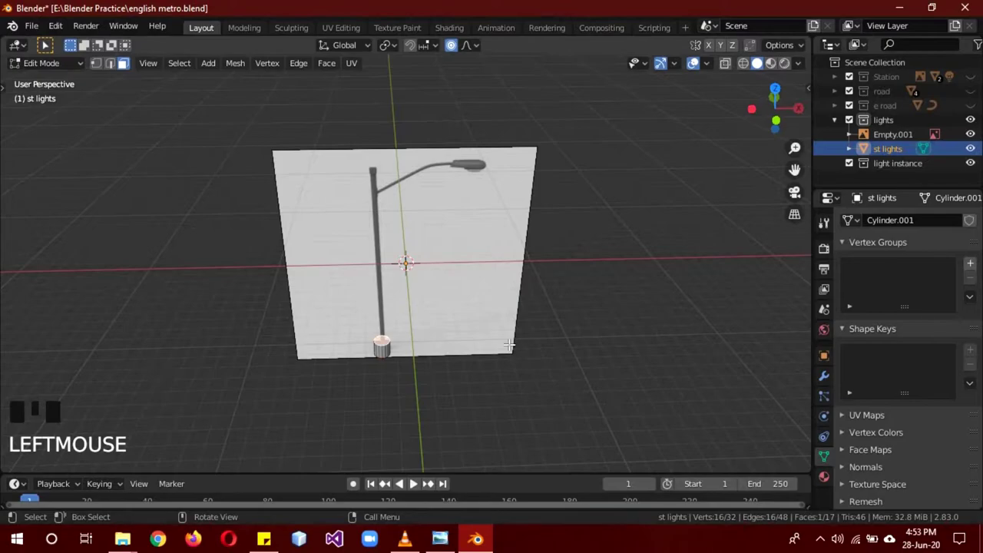
pyautogui.press('KP_1')
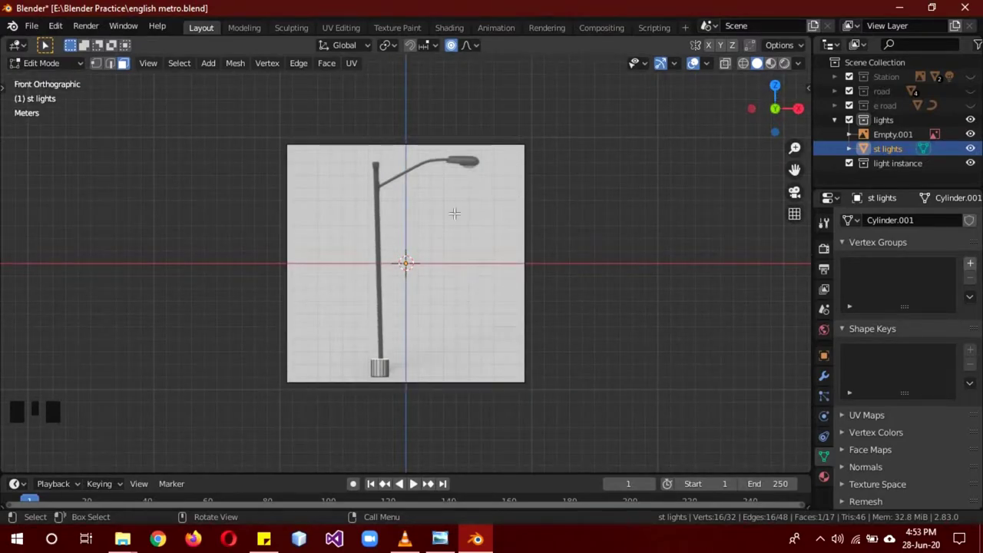
pyautogui.press('Tab')
# Step: Narrow the top ring of the st lights base and extrude it up to start the pole
pyautogui.click(458, 239)
pyautogui.press('r')
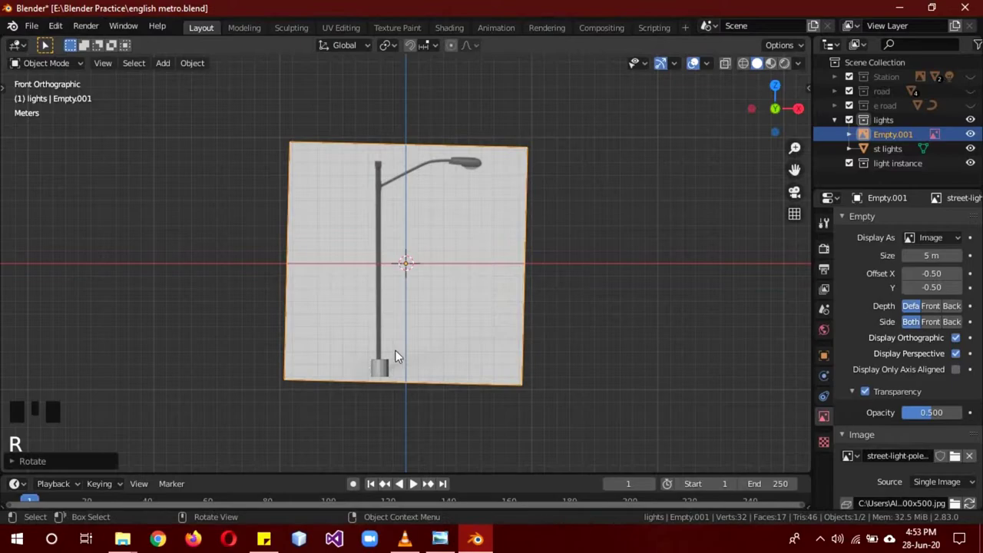
pyautogui.click(383, 369)
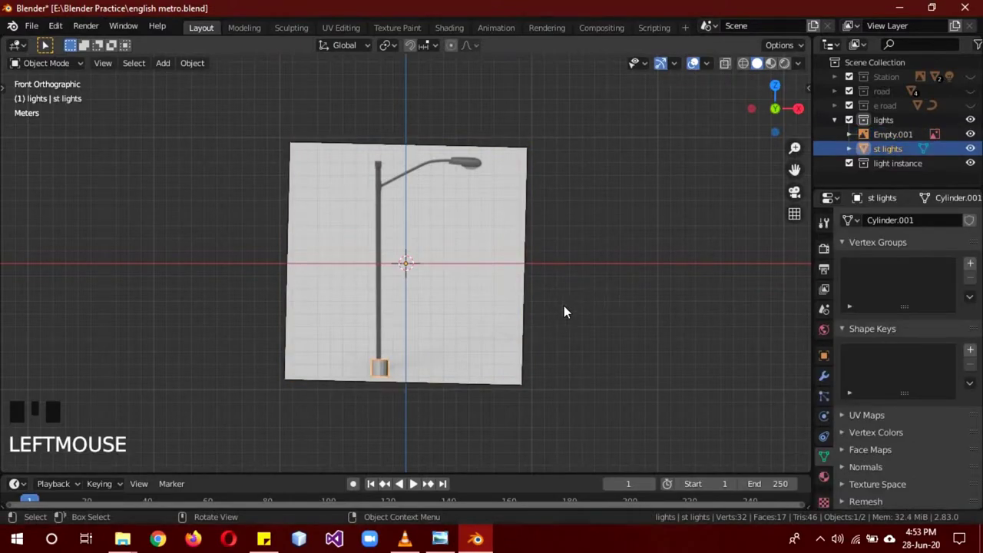
pyautogui.moveTo(570, 311); pyautogui.dragTo(564, 332)
pyautogui.press('Tab')
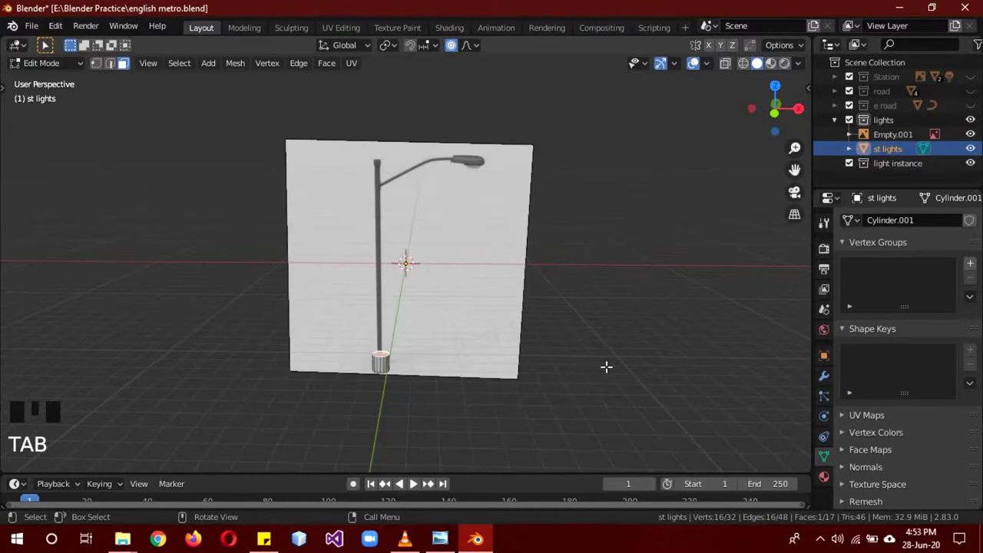
pyautogui.press('e')
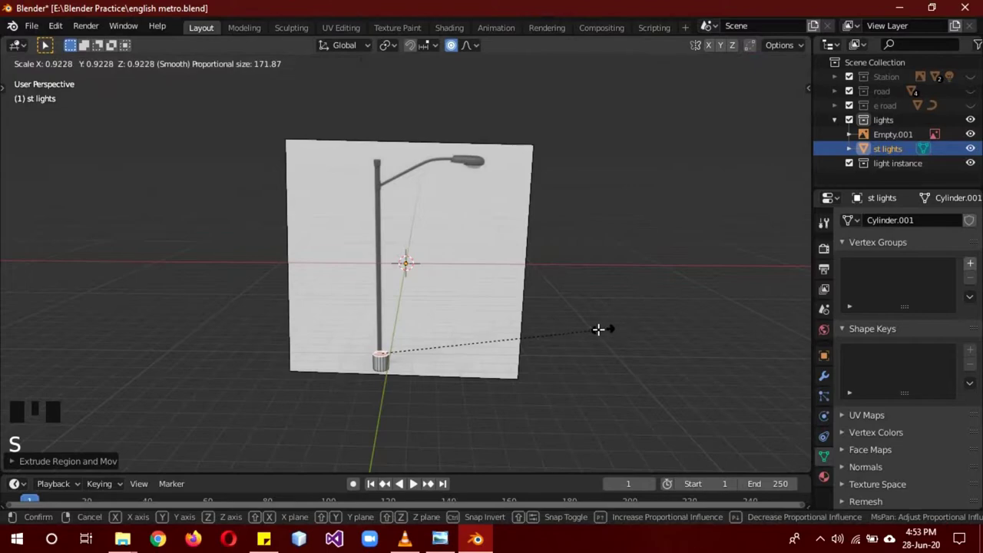
pyautogui.press('o')
pyautogui.press('s')
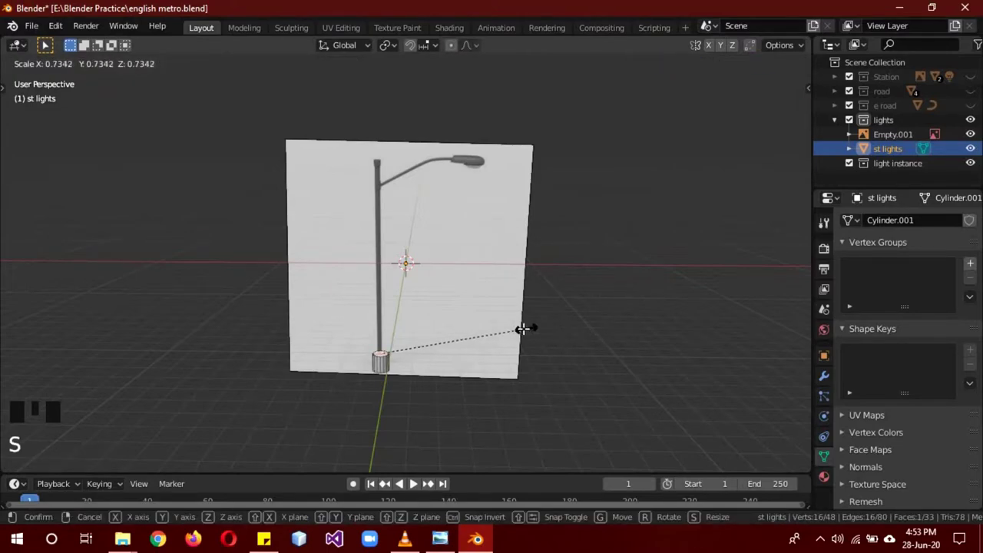
# Step: Extrude and scale further sections in front view so the pole reaches where the arm begins
pyautogui.press('KP_1')
pyautogui.press('e')
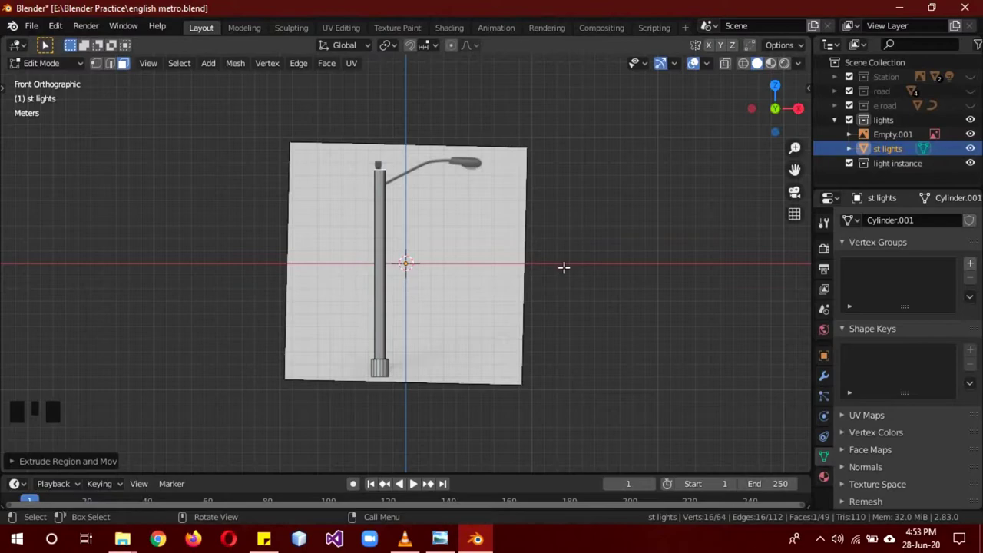
pyautogui.press('e')
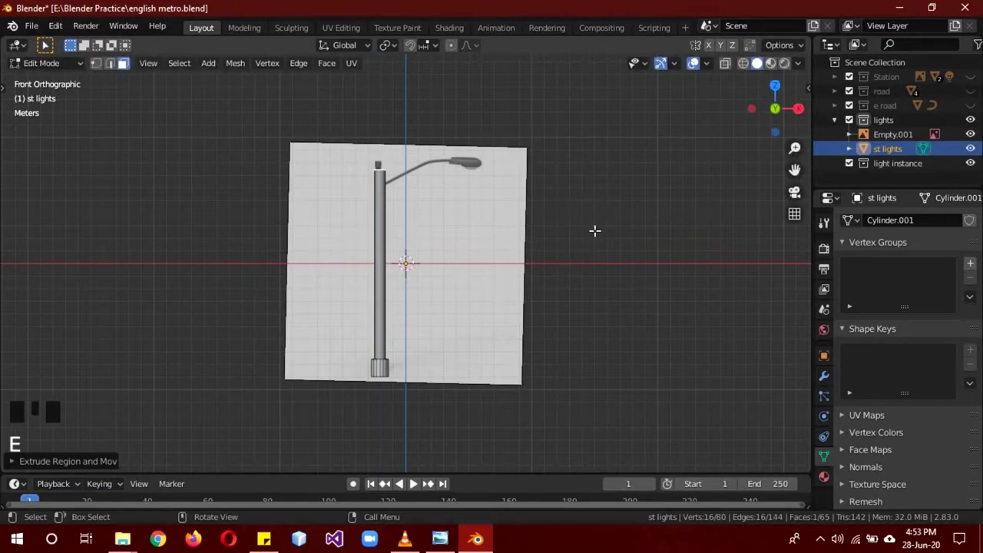
pyautogui.press('s')
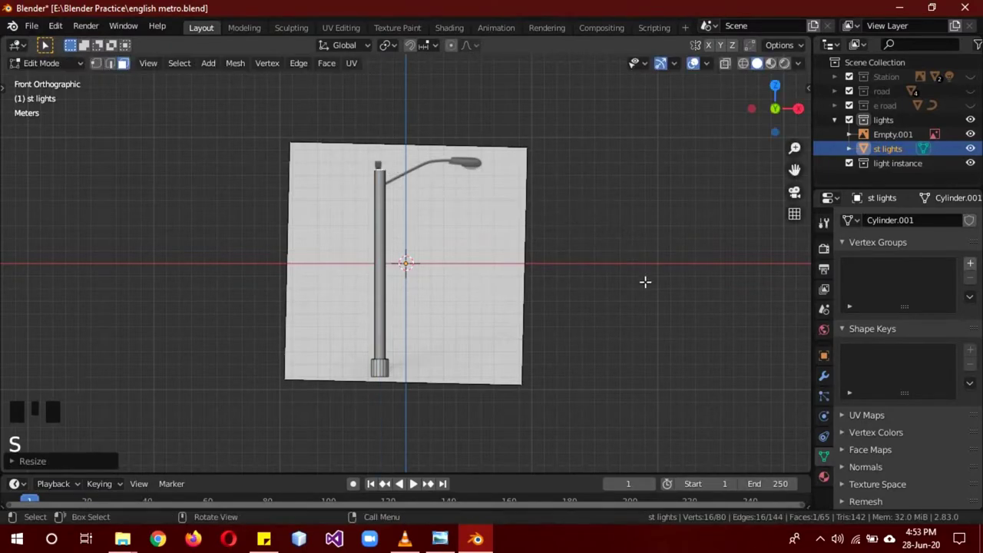
pyautogui.press('e')
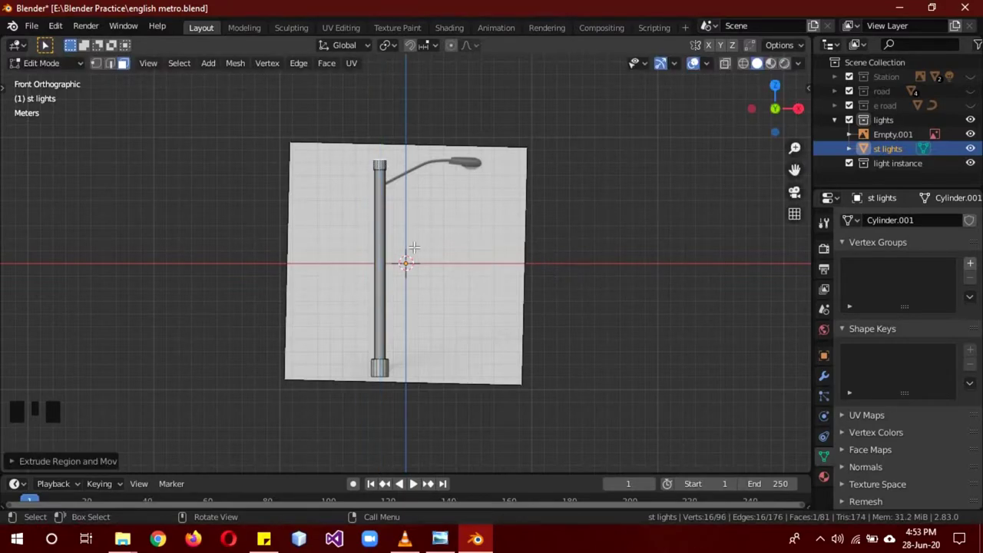
# Step: Add a small ring, flatten it and shrink it evenly to about 0.4
pyautogui.press('shift+a')
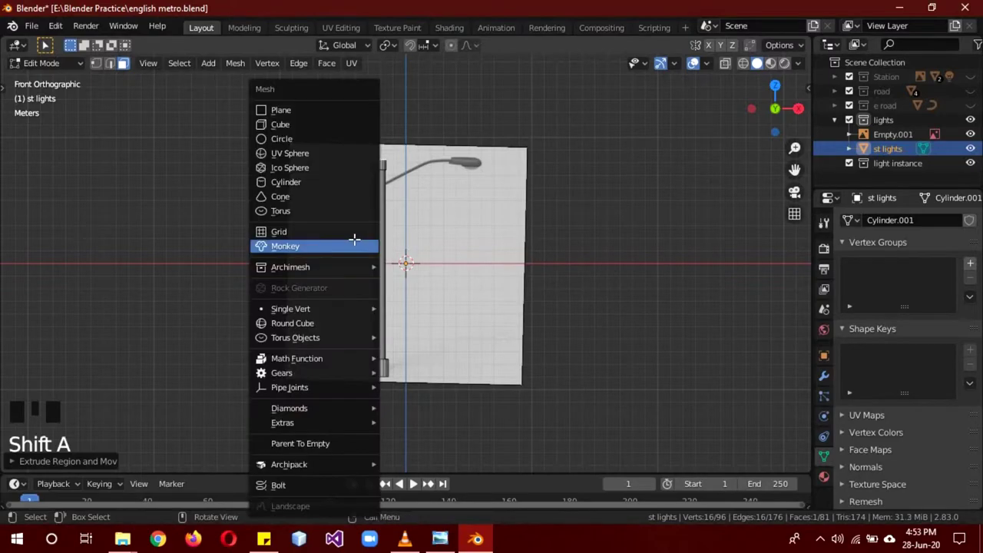
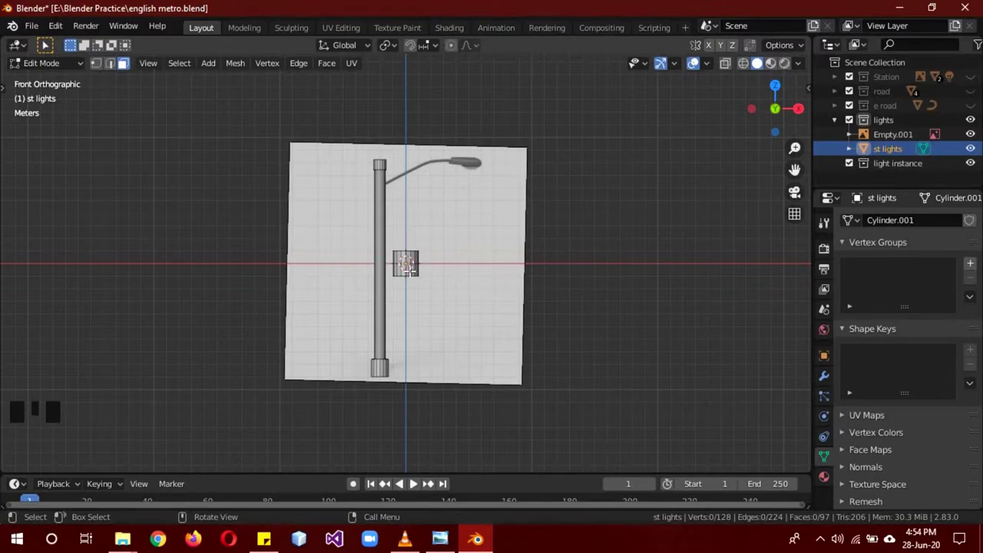
pyautogui.press('l')
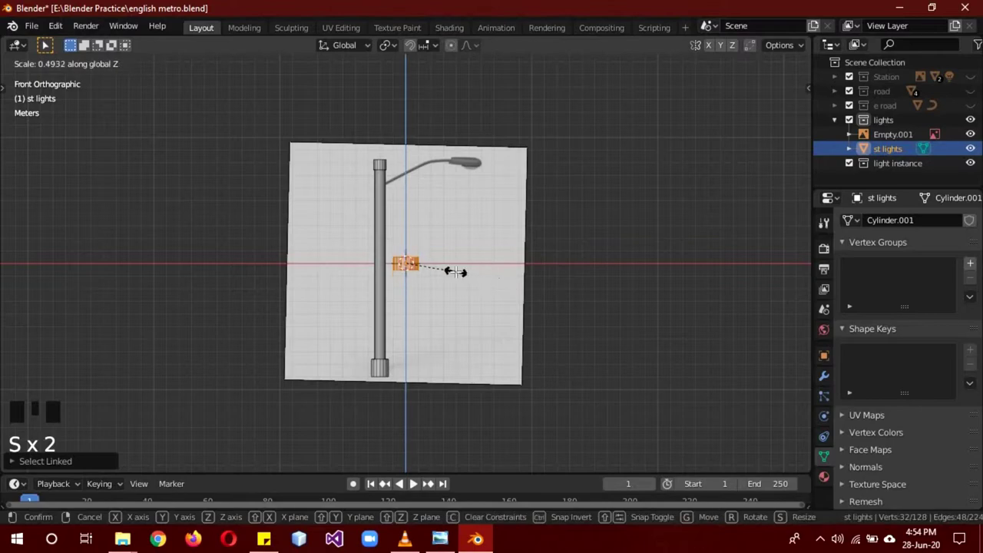
pyautogui.press('s')
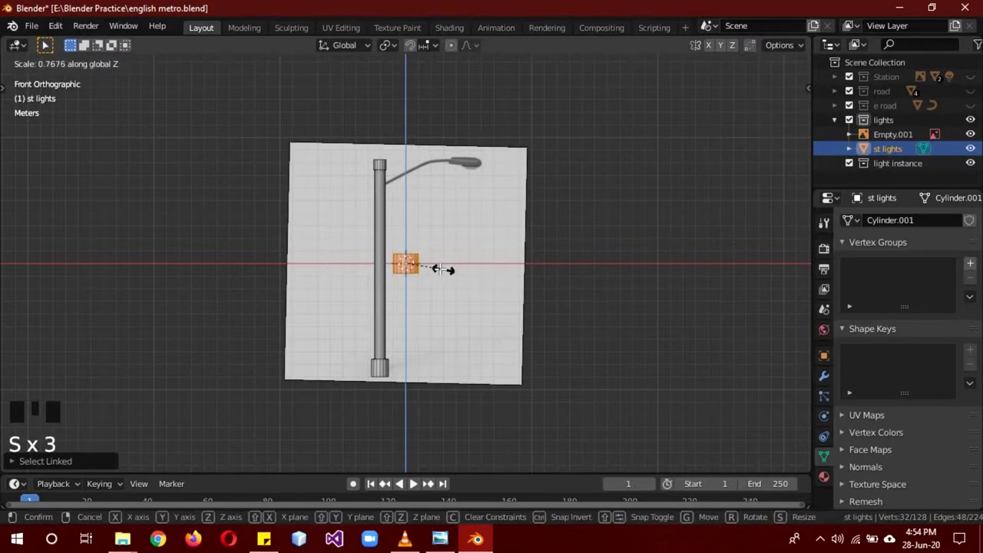
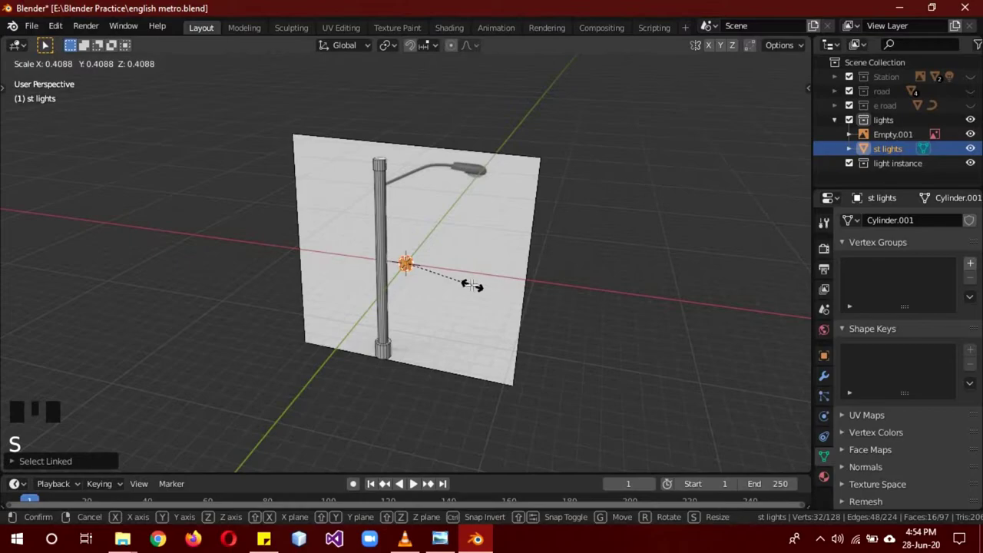
pyautogui.press('KP_1')
pyautogui.scroll(3)
pyautogui.scroll(-3)
# Step: Move the ring up to the joint where the curved arm meets the pole, then deselect everything
pyautogui.press('r')
pyautogui.press('g')
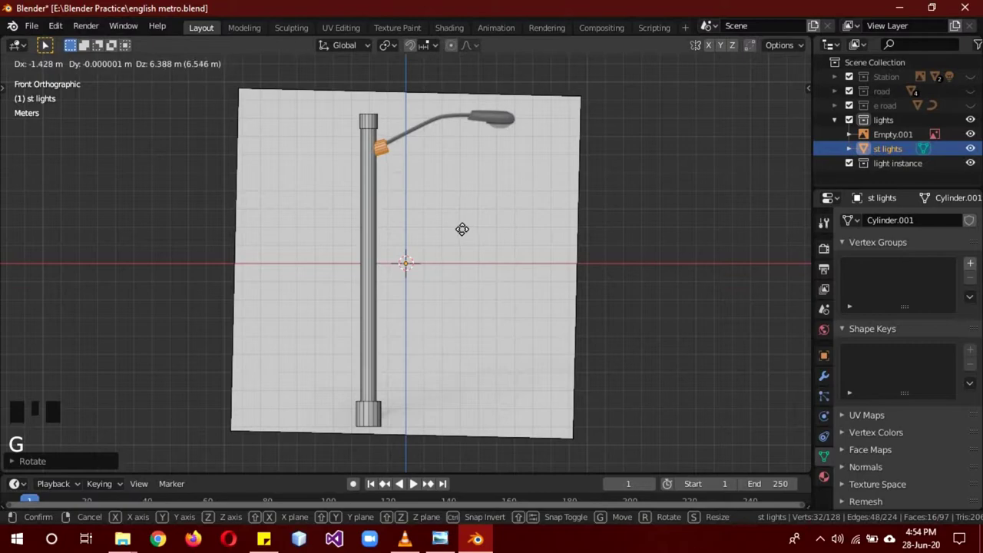
pyautogui.press('r')
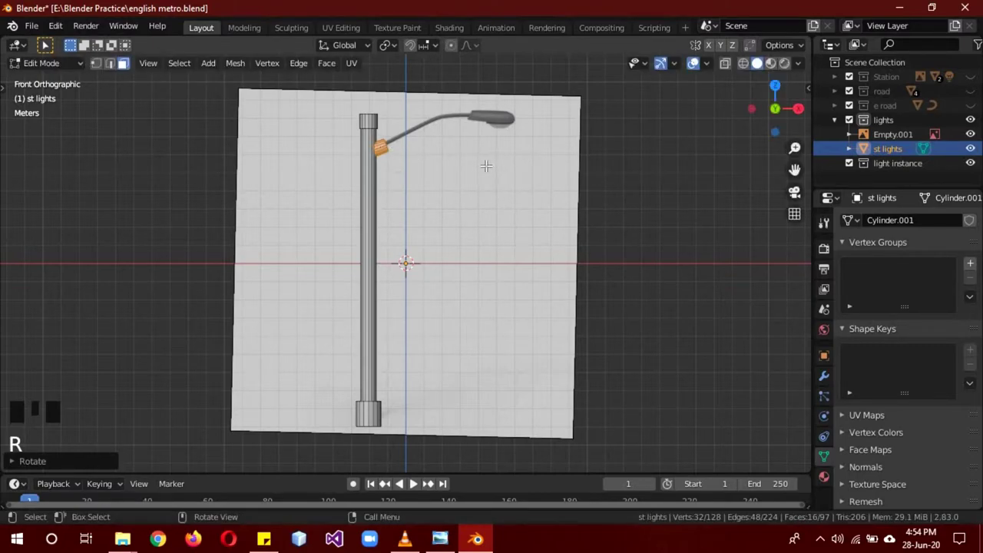
pyautogui.press('g')
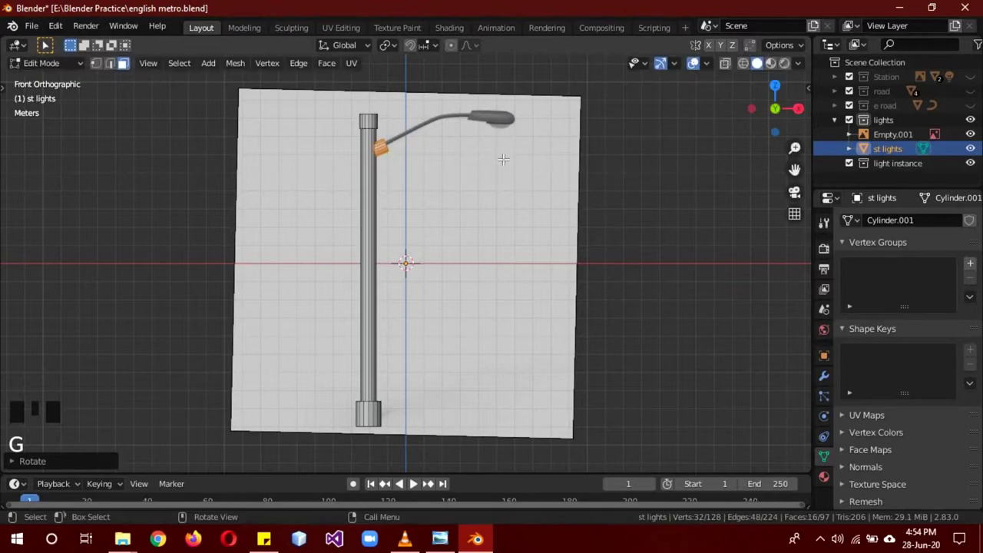
pyautogui.press('a')
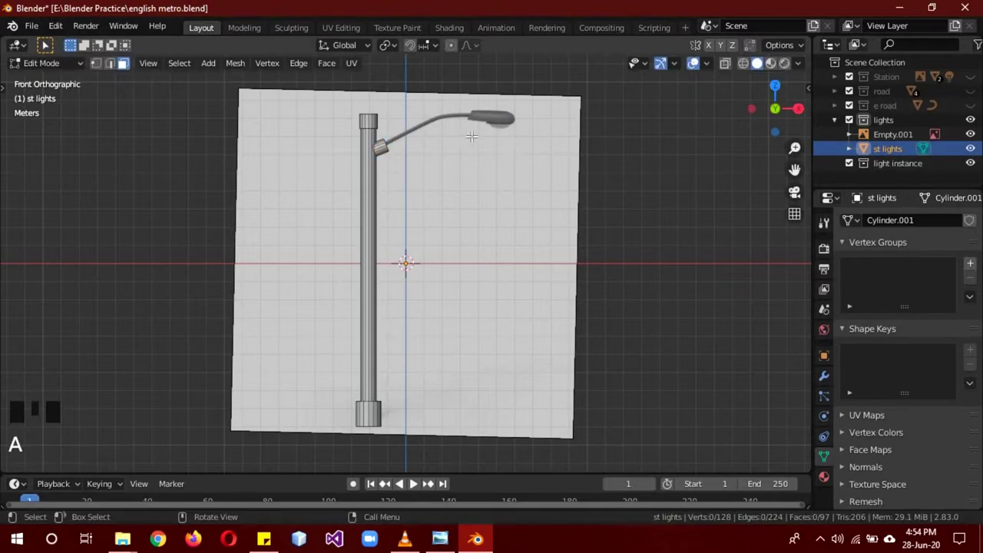
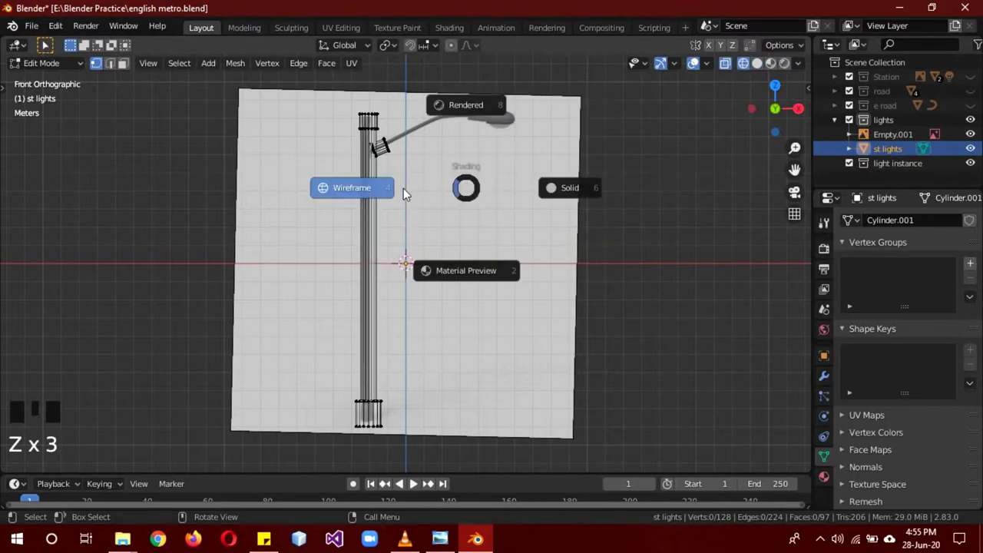
# Step: Slide the joint ring along the curved arm and extrude the sleeve out to the lamp head
pyautogui.press('b')
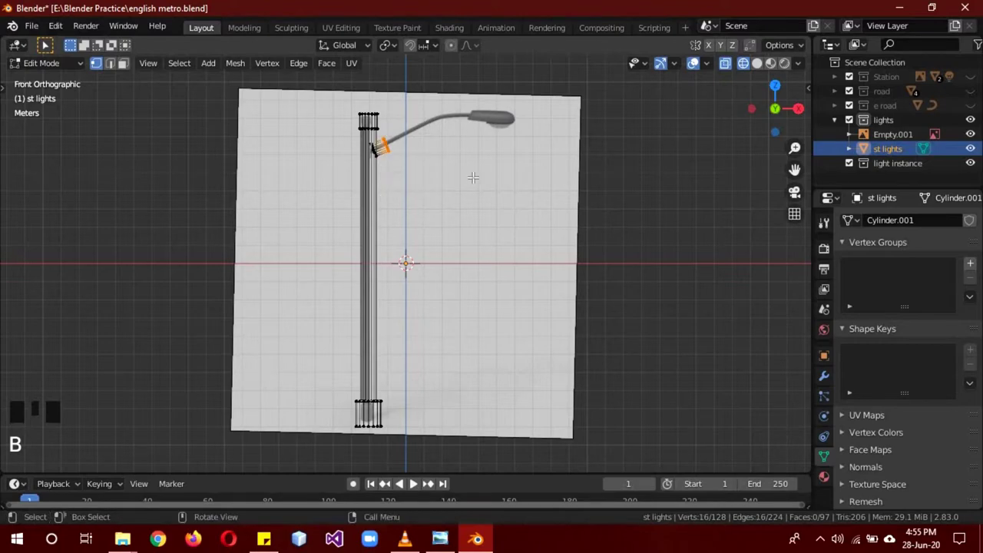
pyautogui.press('g')
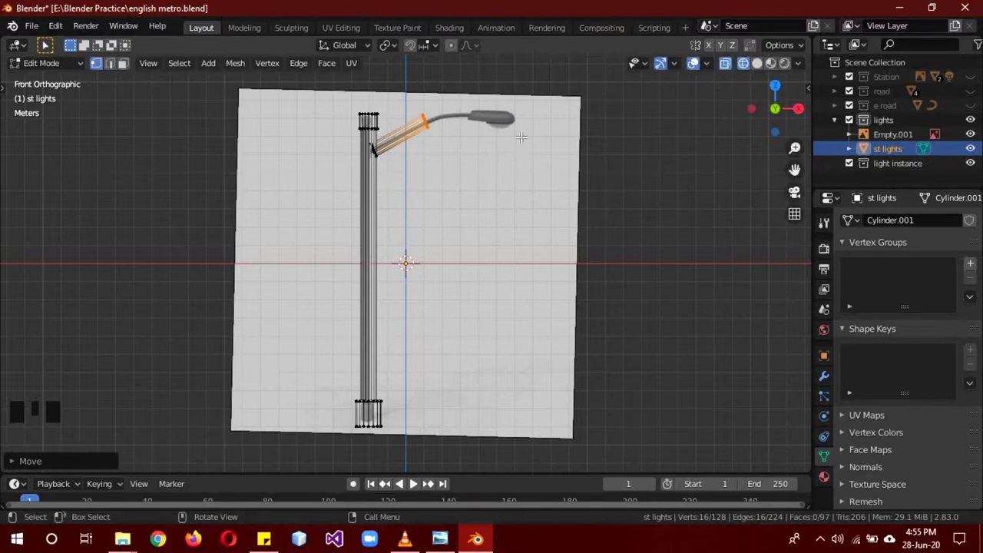
pyautogui.press('e')
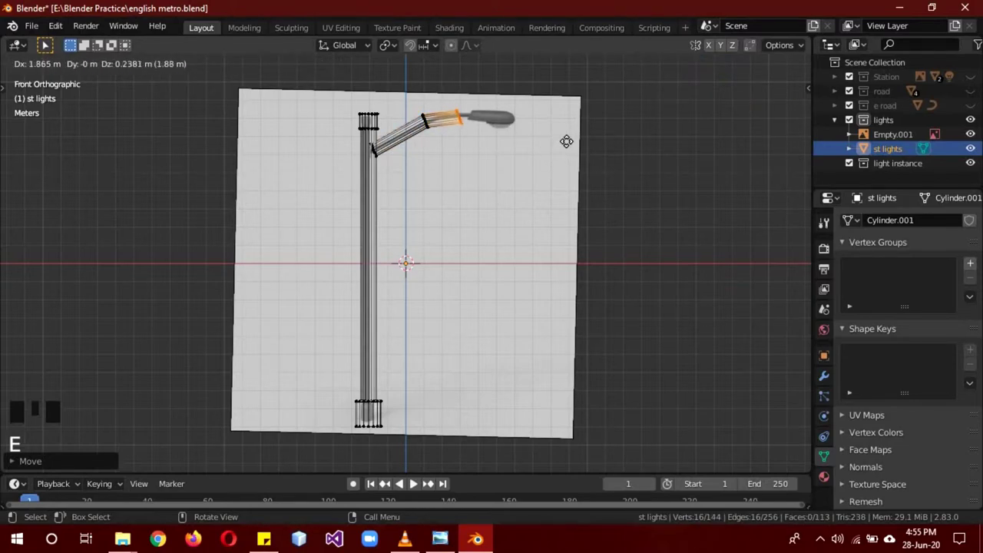
pyautogui.press('r')
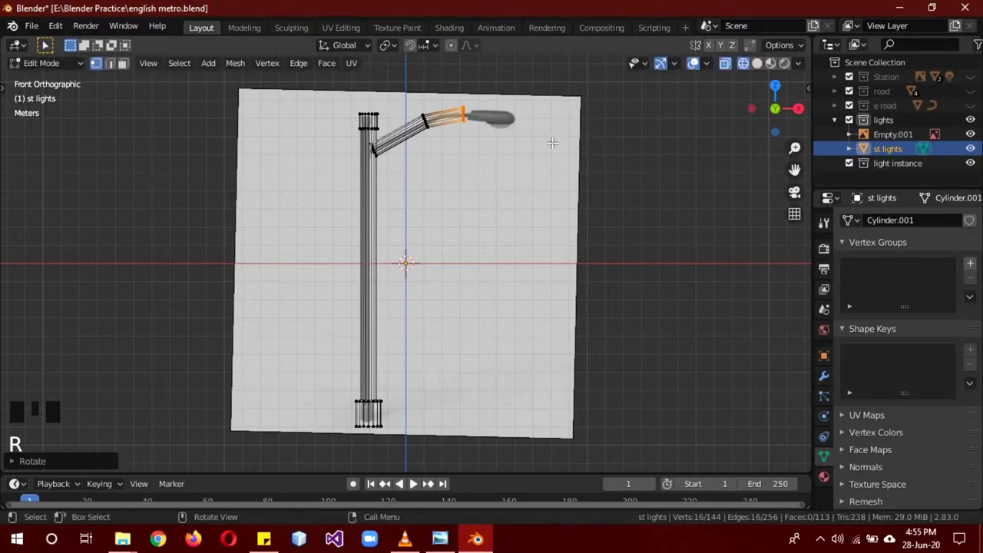
# Step: Cut four extra ring loops across the arm near its outer end
pyautogui.press('g')
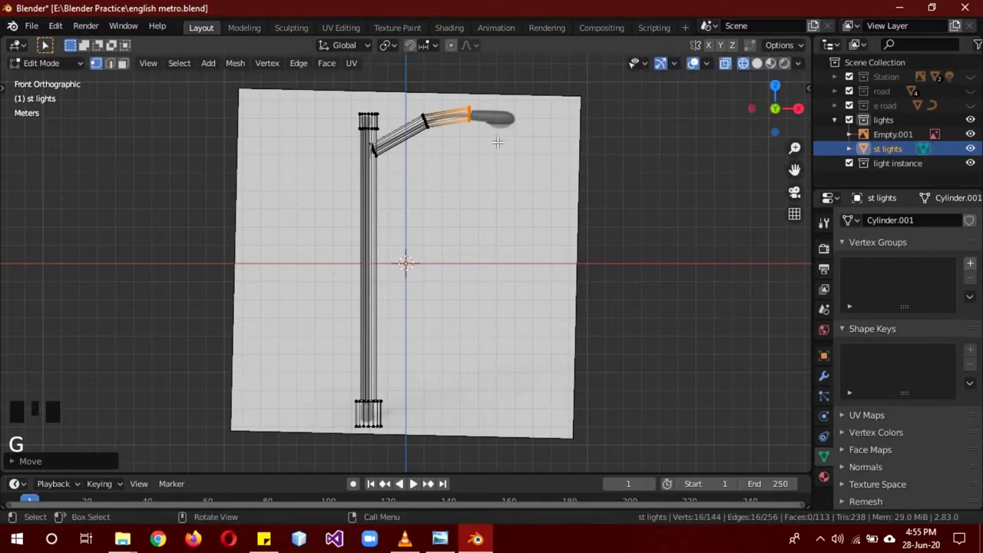
pyautogui.press('a')
pyautogui.press('b')
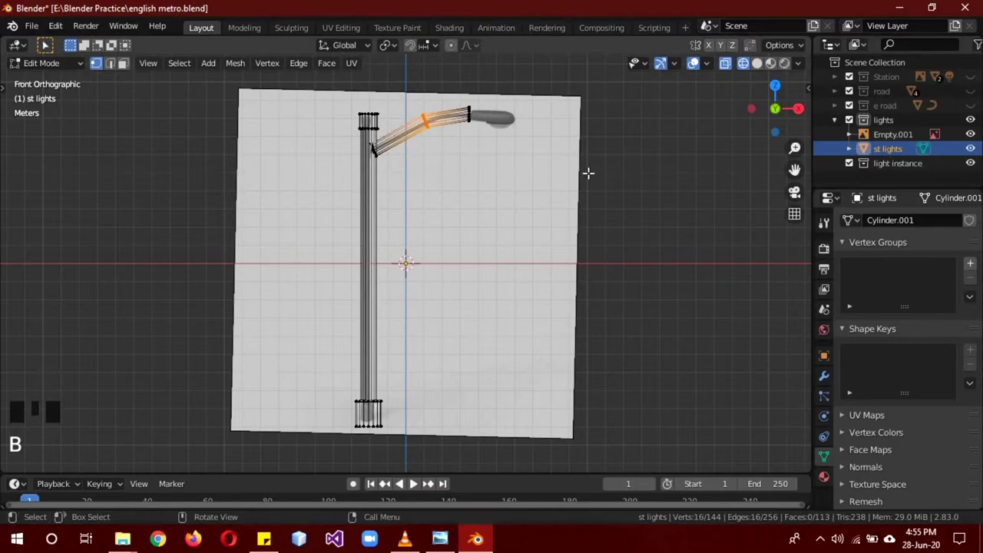
pyautogui.press('ctrl+b')
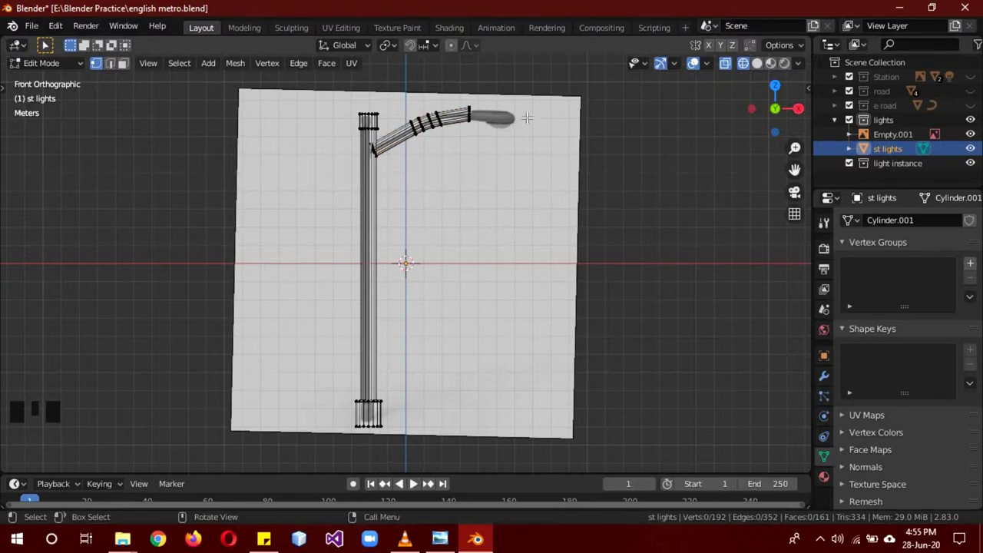
# Step: Add a plane, move it to the lamp head and extrude it for depth over the lamp
pyautogui.press('shift+a')
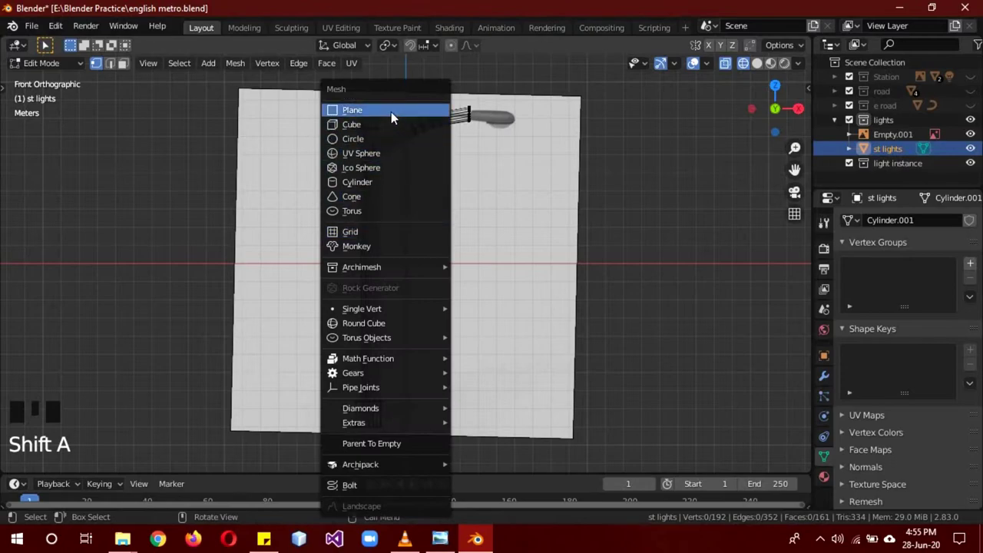
pyautogui.press('g')
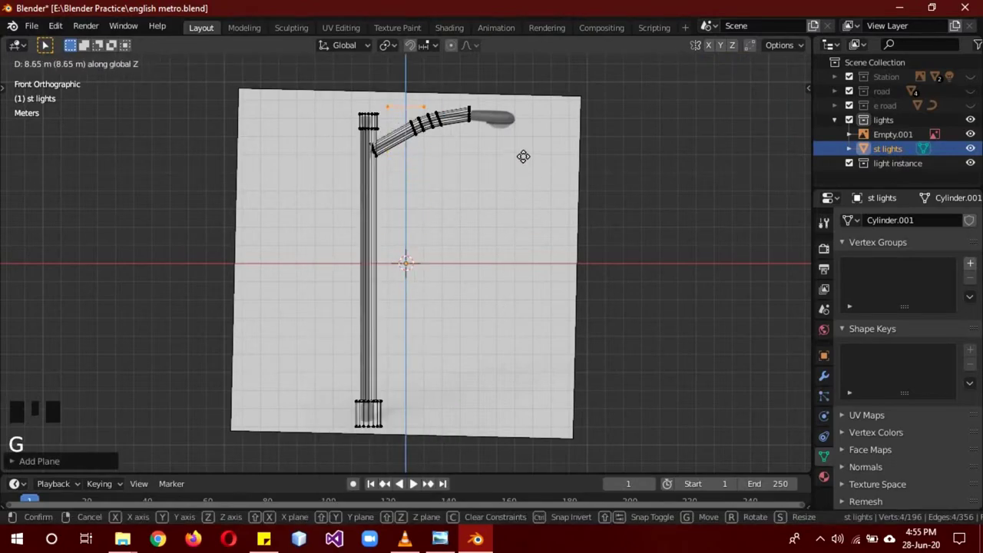
pyautogui.press('g')
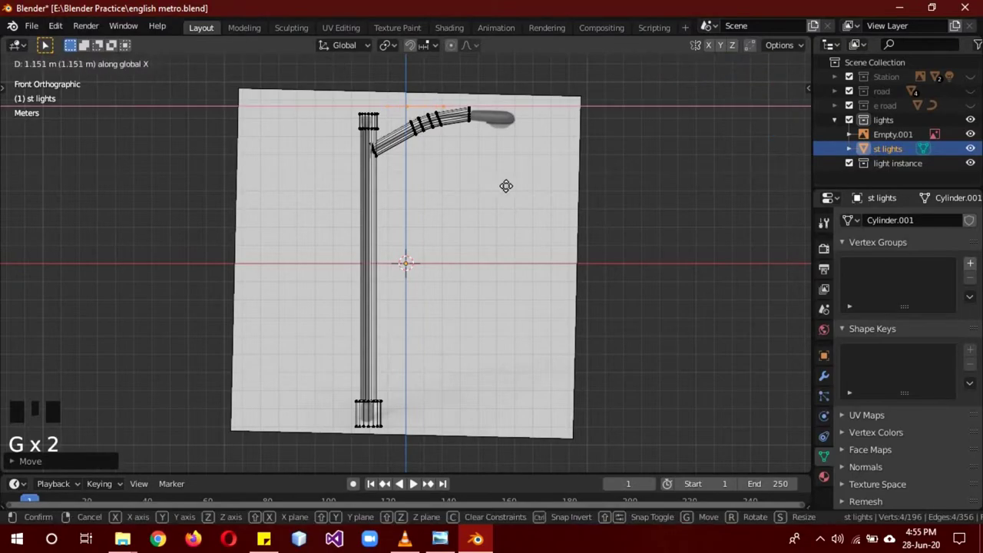
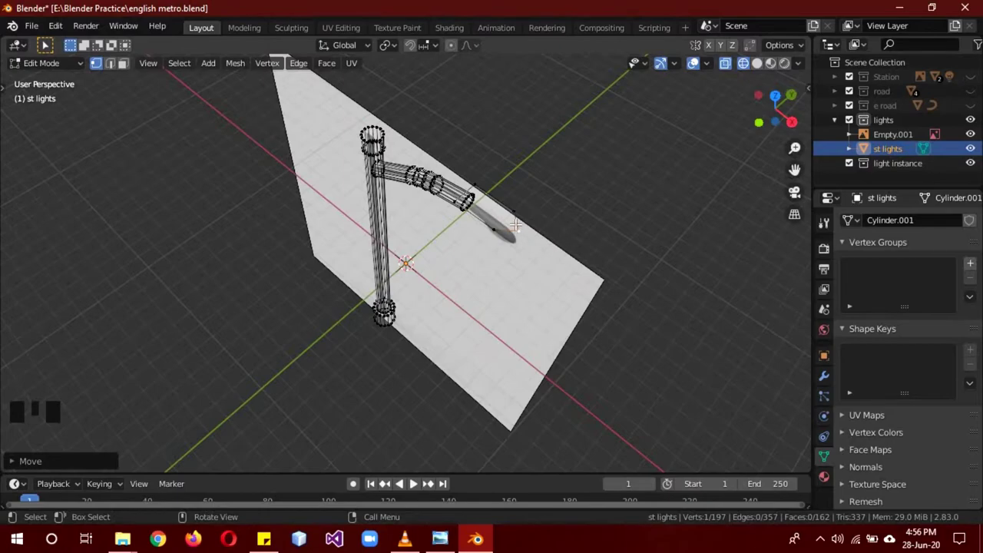
pyautogui.press('l')
pyautogui.press('KP_1')
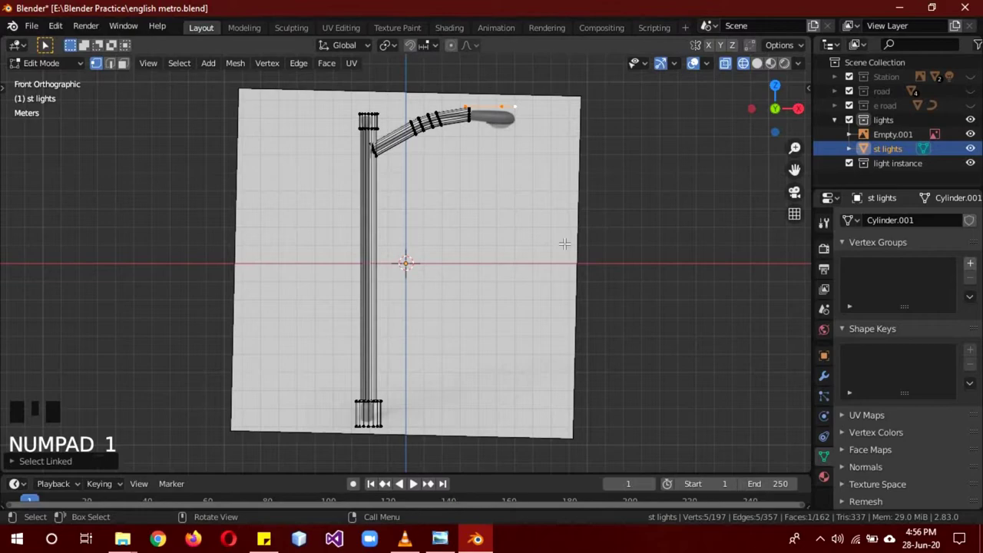
pyautogui.press('e')
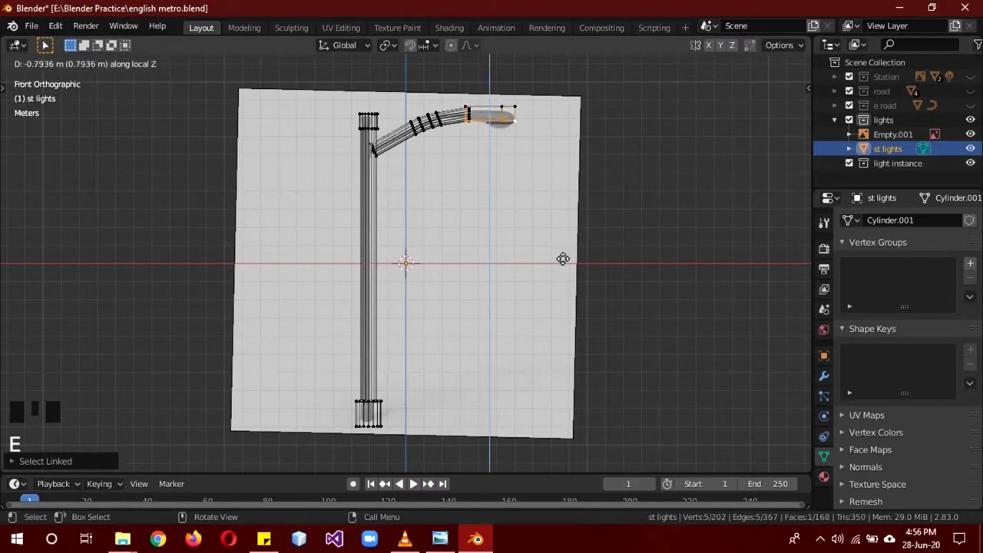
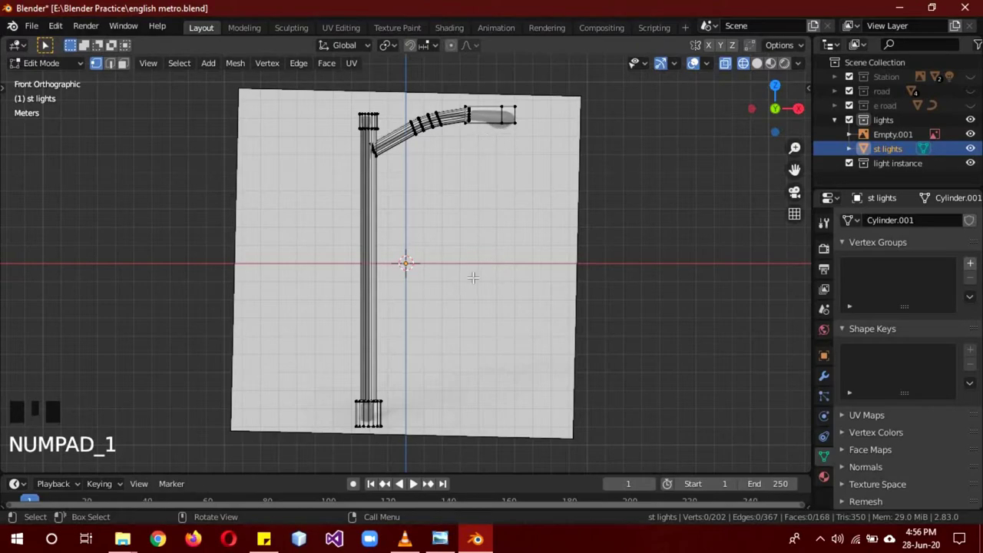
# Step: Add a small UV sphere and delete its upper half, leaving a bowl-shaped hemisphere
pyautogui.press('shift+a')
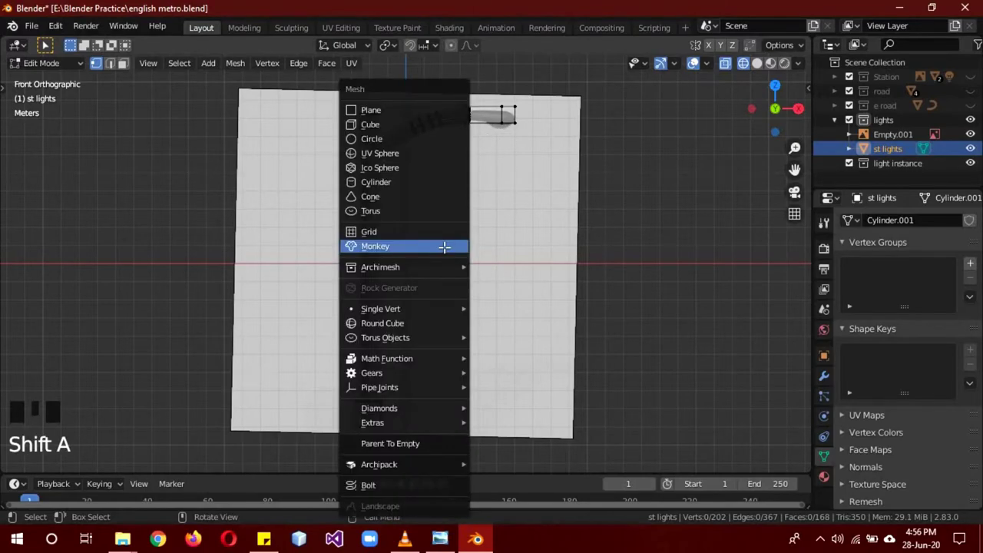
pyautogui.scroll(3)
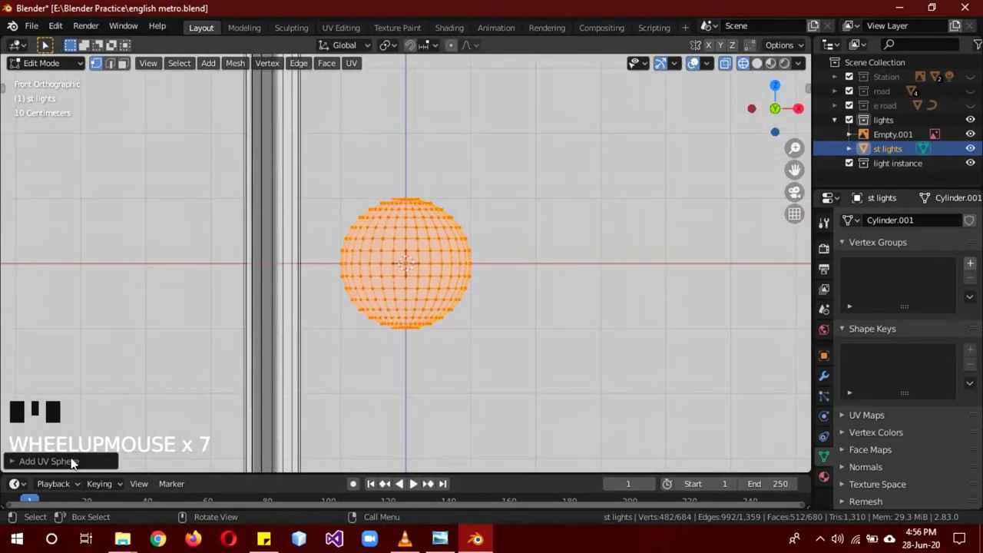
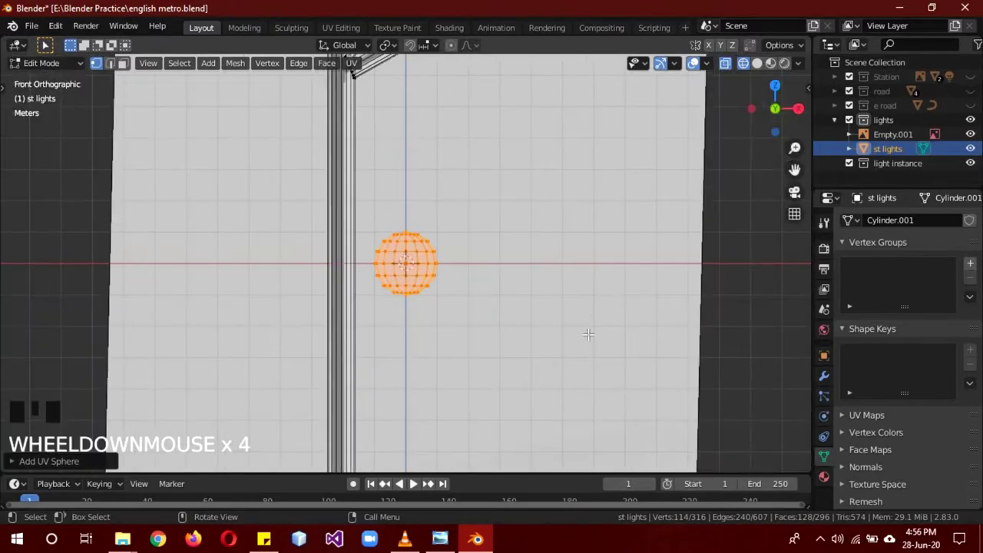
pyautogui.press('a')
pyautogui.press('b')
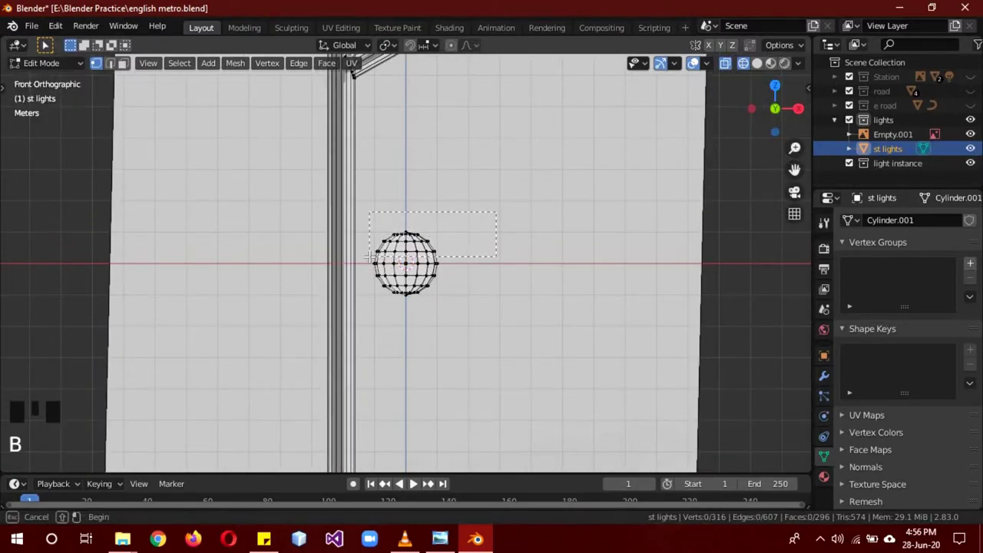
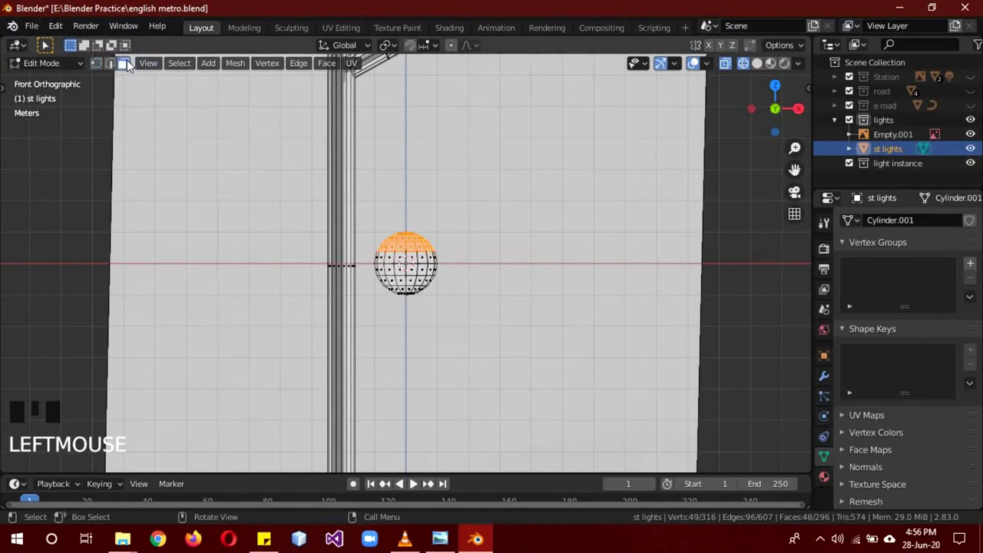
pyautogui.press('b')
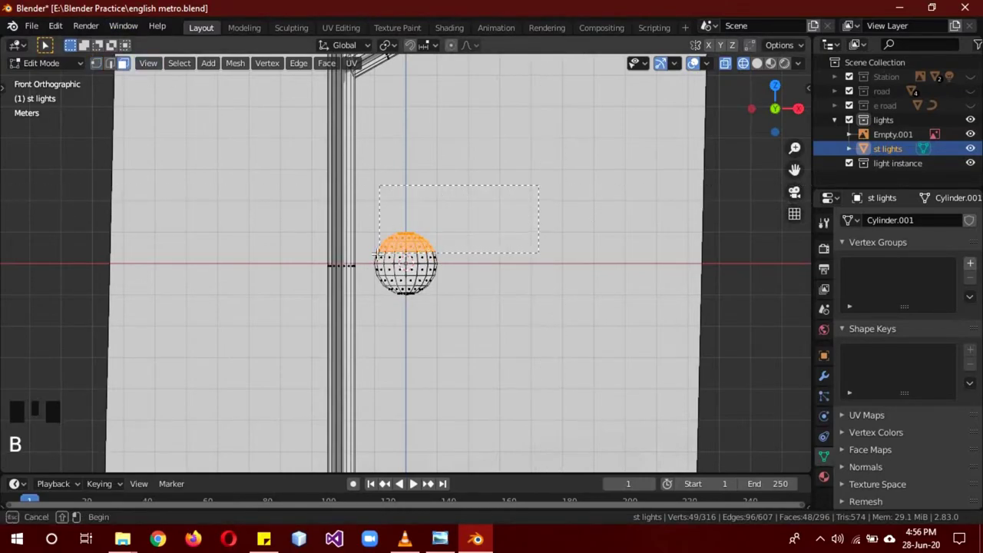
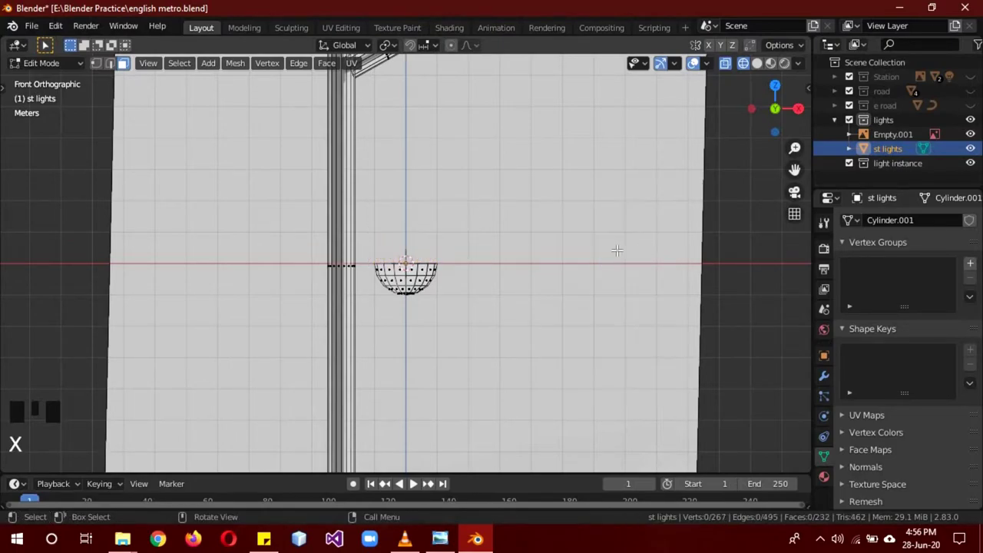
# Step: View the hemisphere from the right side to check its shape
pyautogui.press('KP_3')
pyautogui.scroll(-3)
pyautogui.press('z')
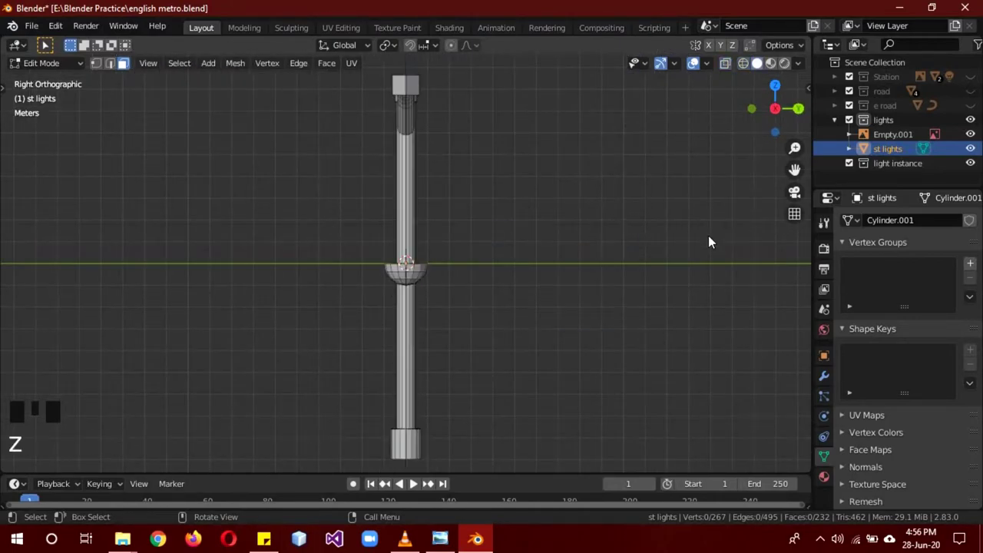
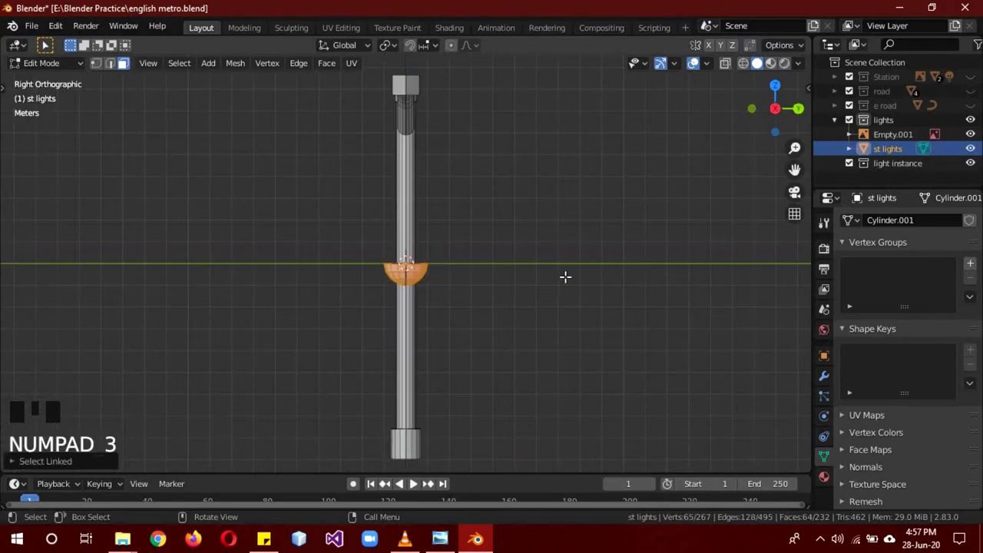
# Step: Raise the hemispherical bulb from mid-pole toward the lamp head in front view
pyautogui.press('s')
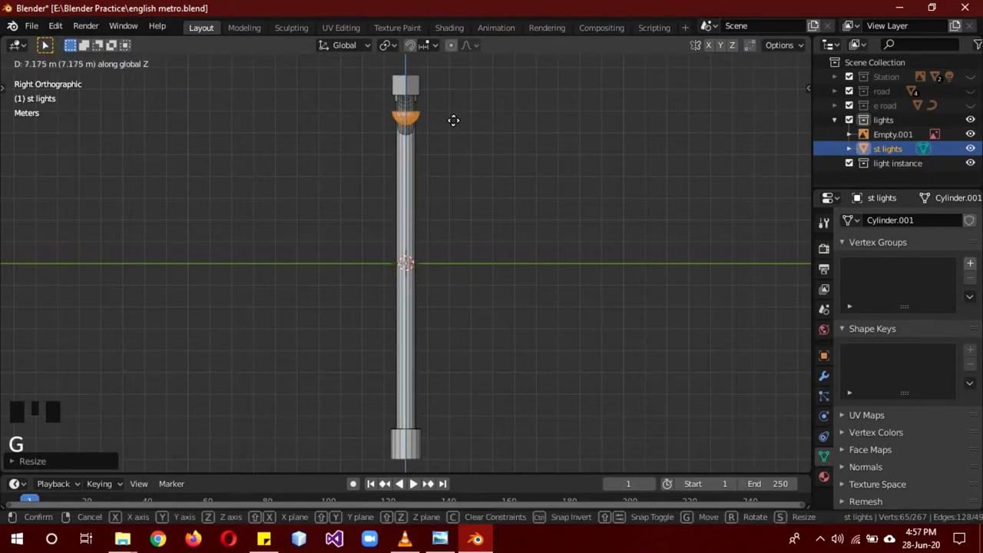
pyautogui.press('KP_1')
pyautogui.press('g')
pyautogui.press('g')
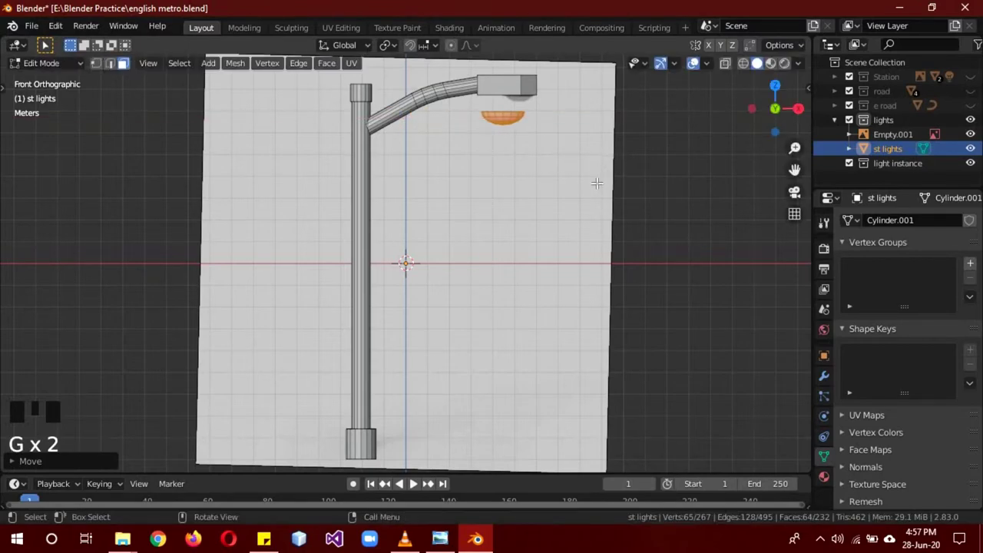
# Step: Tuck the bulb snugly under the lamp head at the arm's end
pyautogui.press('g')
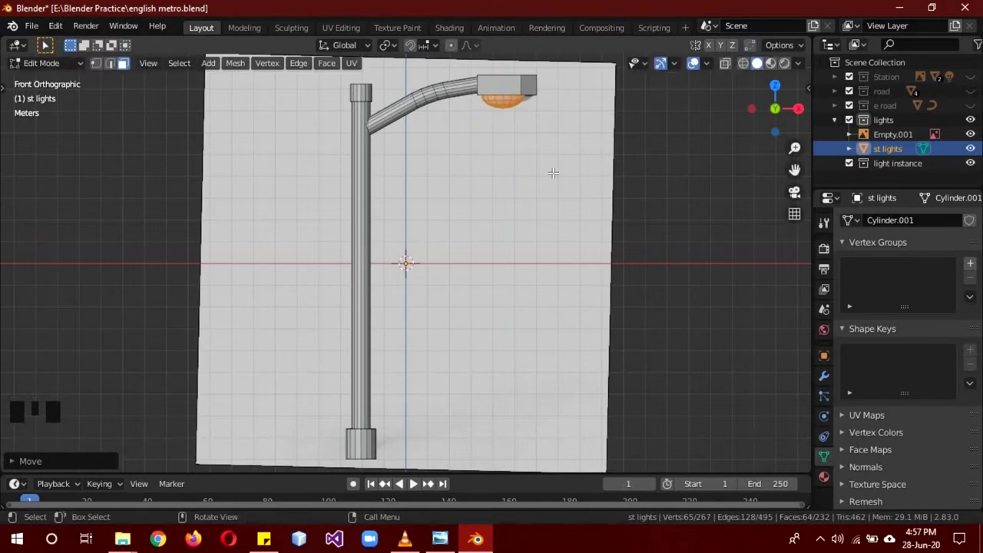
pyautogui.press('g')
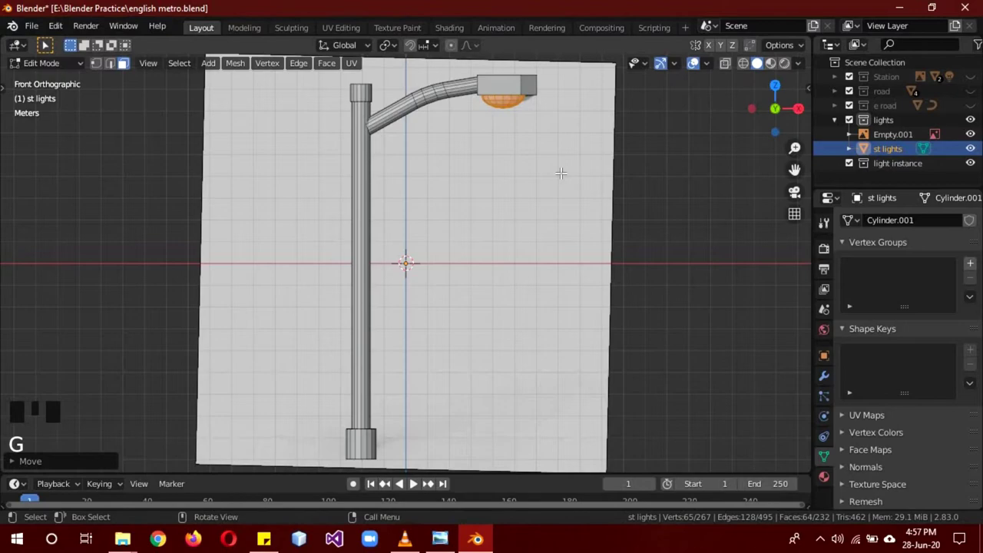
pyautogui.press('g')
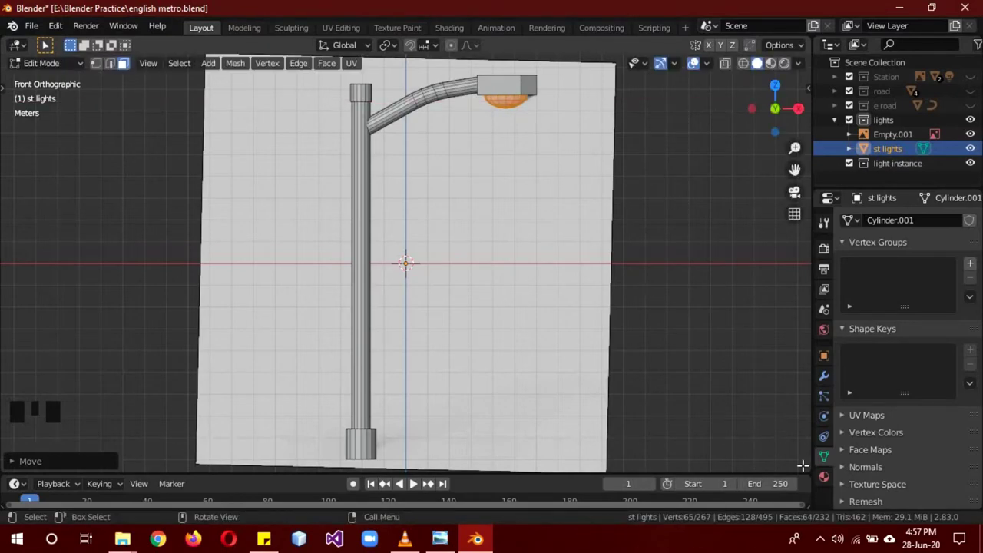
# Step: Assign a white Emission material named light to the bulb faces and delete the reference image
pyautogui.click(827, 481)
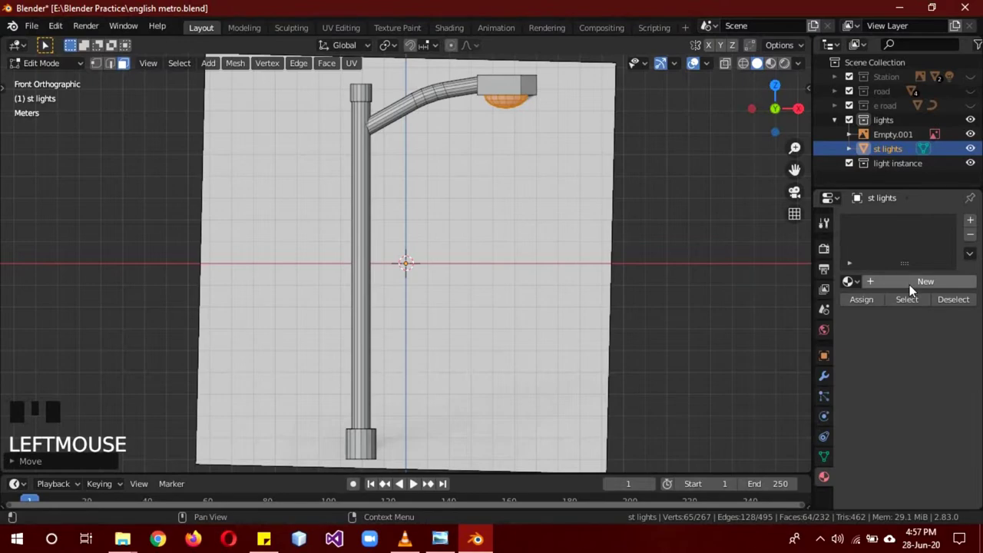
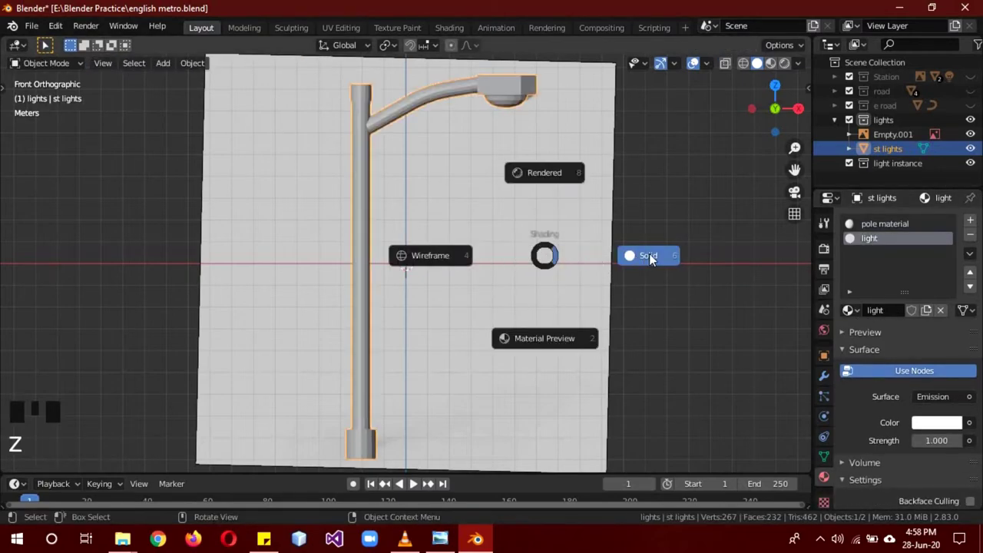
pyautogui.click(577, 240)
pyautogui.rightClick(892, 142)
pyautogui.moveTo(562, 221); pyautogui.dragTo(735, 193)
pyautogui.press('KP_1')
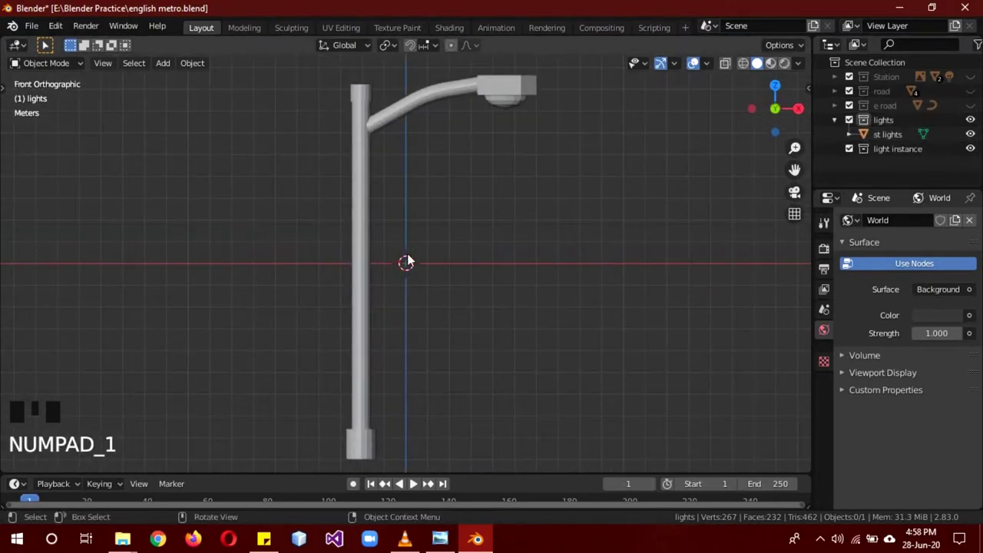
# Step: Lower the whole st lights mesh in Edit Mode so its base sits at the object origin
pyautogui.click(375, 255)
pyautogui.press('Tab')
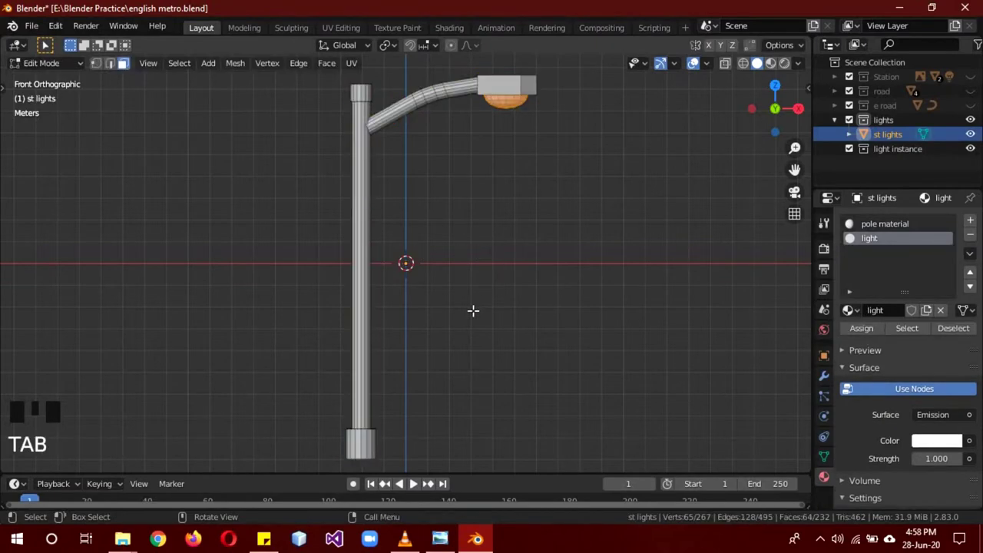
pyautogui.press('a')
pyautogui.press('a')
pyautogui.scroll(-3)
pyautogui.press('g')
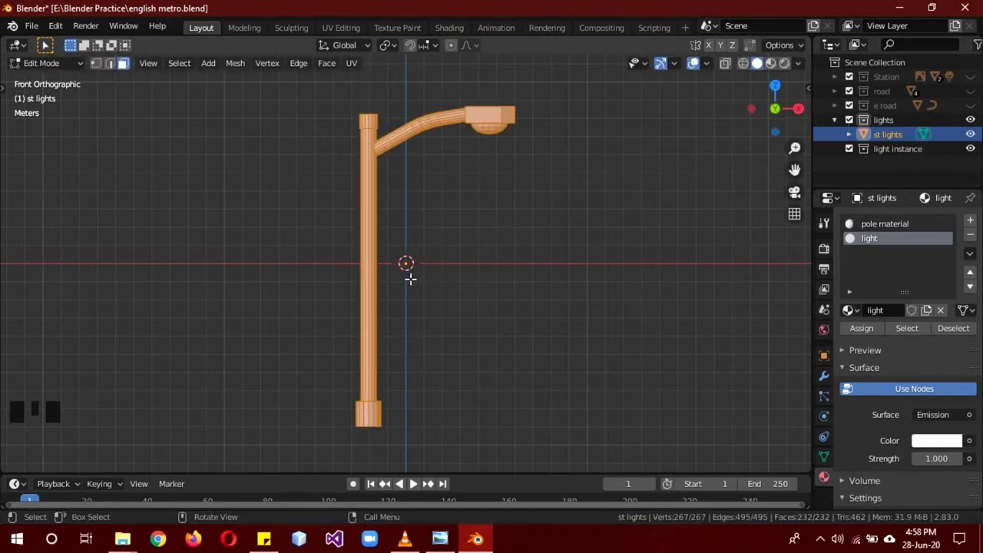
pyautogui.press('g')
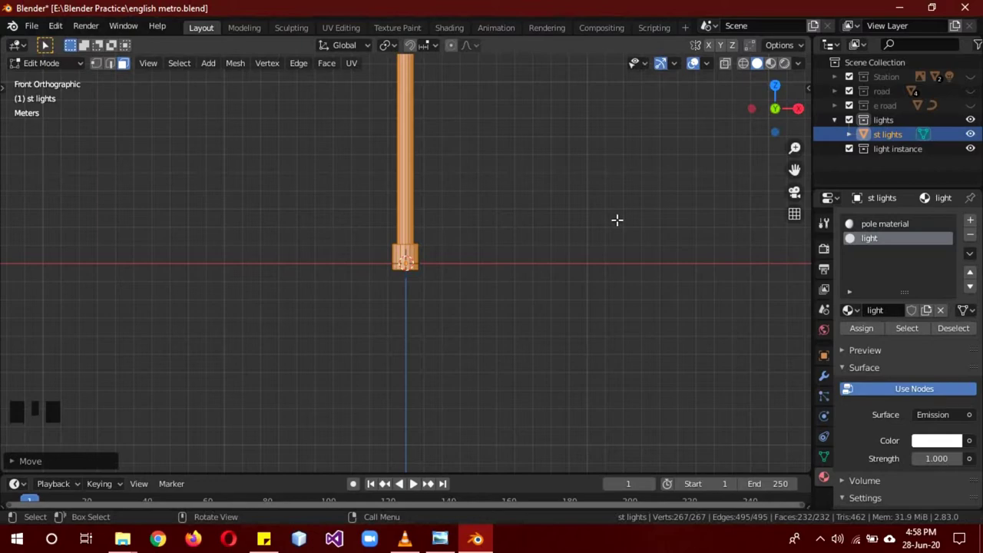
pyautogui.press('Tab')
# Step: Show the Station collection again in the Outliner
pyautogui.scroll(-3)
pyautogui.moveTo(631, 234); pyautogui.dragTo(979, 96)
pyautogui.click(980, 96)
# Step: Show the road collection and raise the street light to rest on the station deck
pyautogui.click(972, 83)
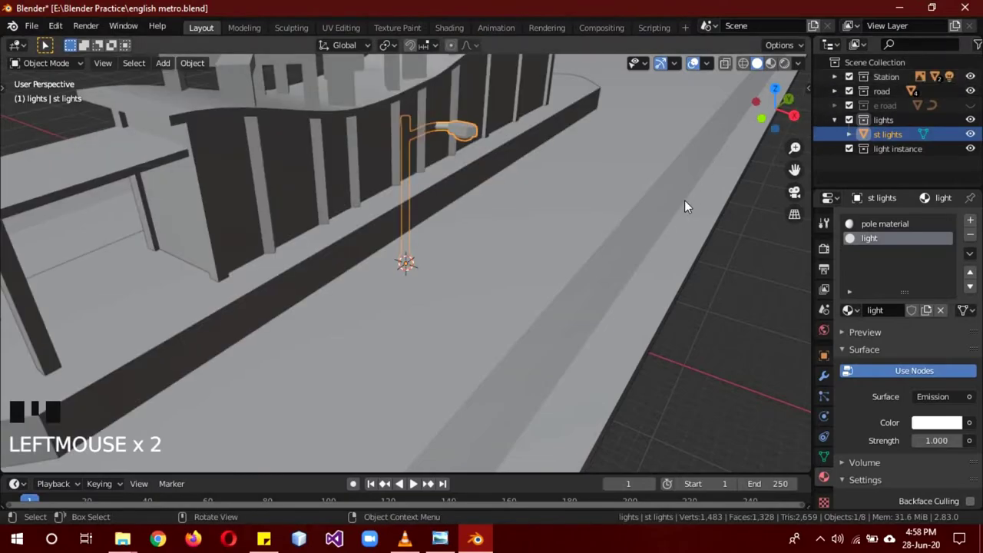
pyautogui.press('KP_1')
pyautogui.scroll(-3)
pyautogui.press('g')
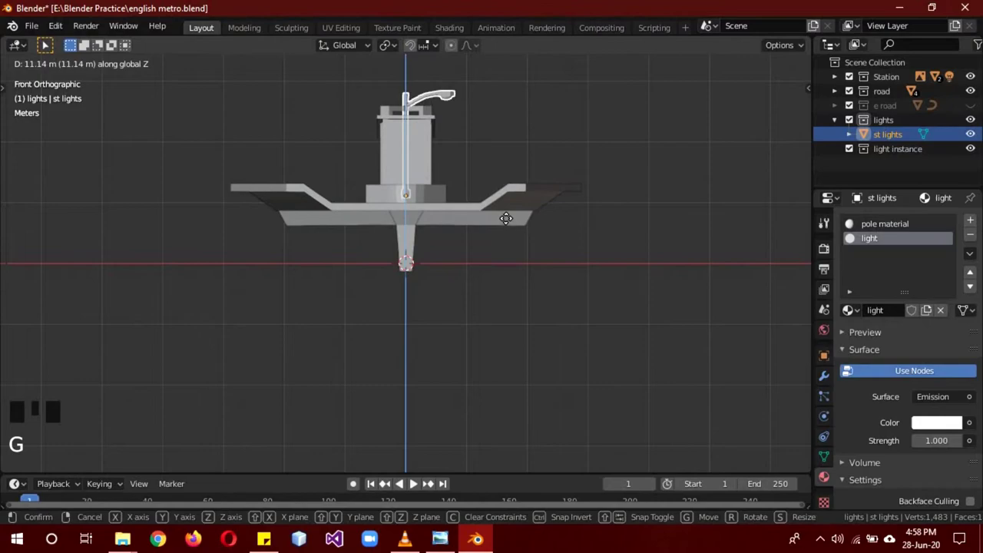
pyautogui.press('KP_3')
pyautogui.press('g')
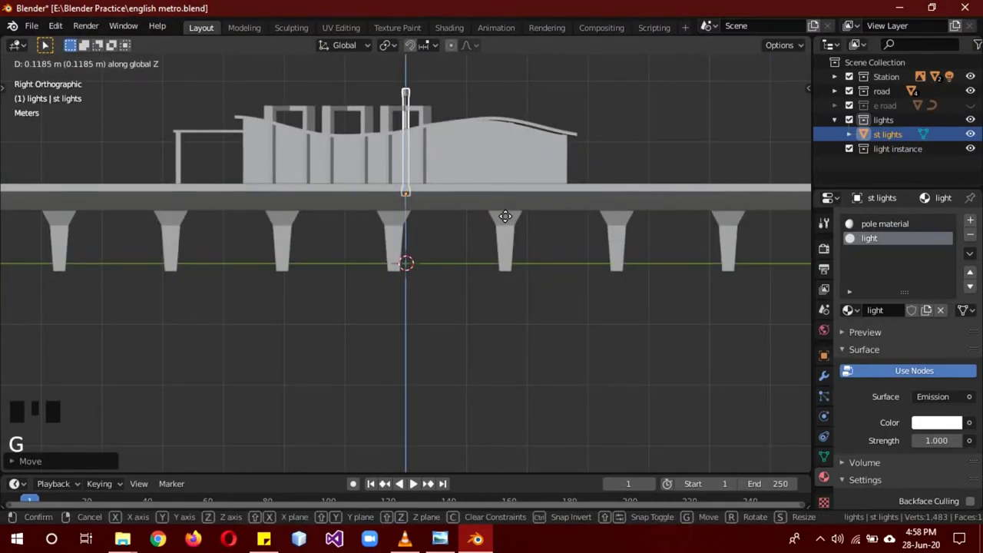
pyautogui.scroll(3)
pyautogui.press('KP_1')
pyautogui.scroll(-3)
# Step: Add a Mirror modifier on X and slide the pole to the platform edge, mirroring it across
pyautogui.click(828, 375)
pyautogui.moveTo(862, 228); pyautogui.dragTo(641, 199)
pyautogui.press('Tab')
pyautogui.press('a')
pyautogui.press('g')
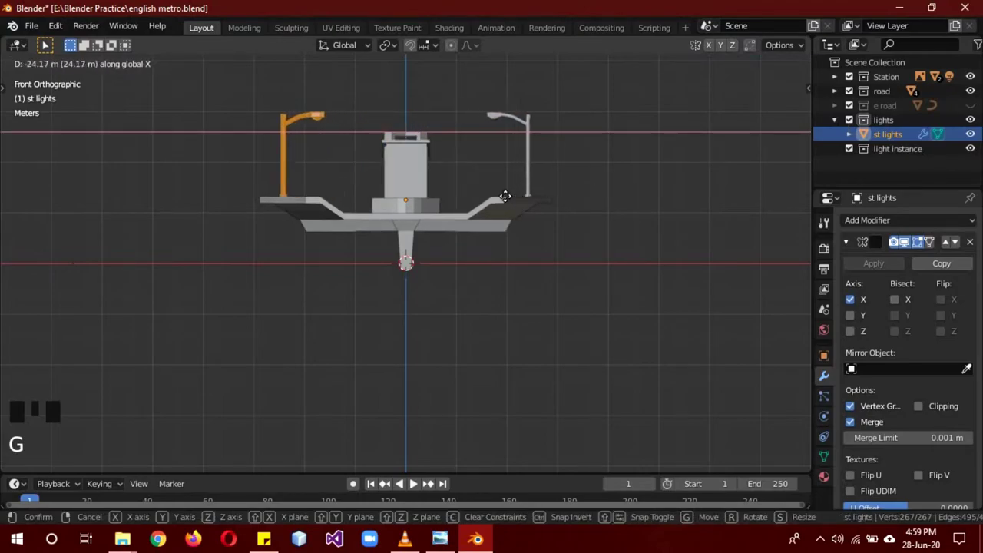
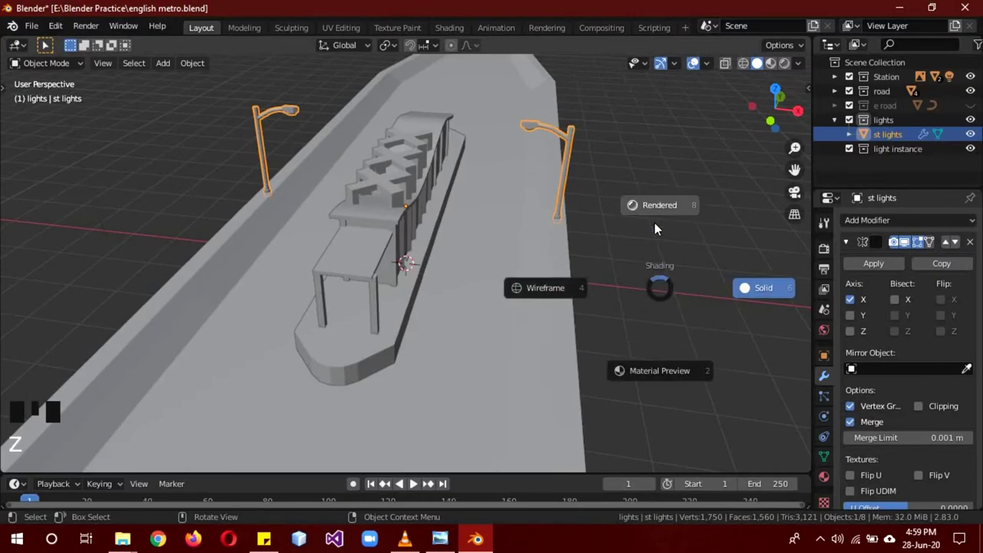
# Step: Switch to Material Preview in front view, deselect, and make the lights collection active
pyautogui.moveTo(576, 283); pyautogui.dragTo(622, 347)
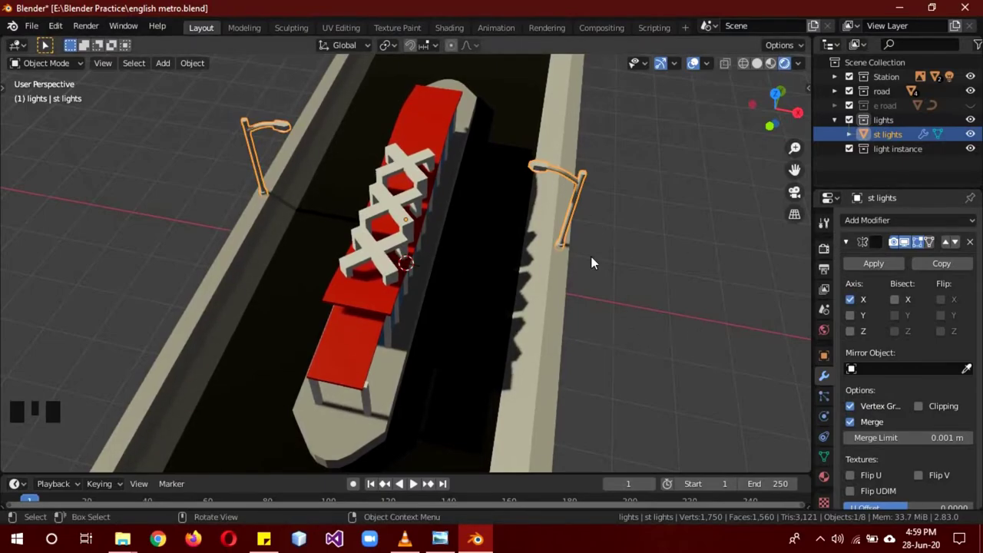
pyautogui.press('KP_1')
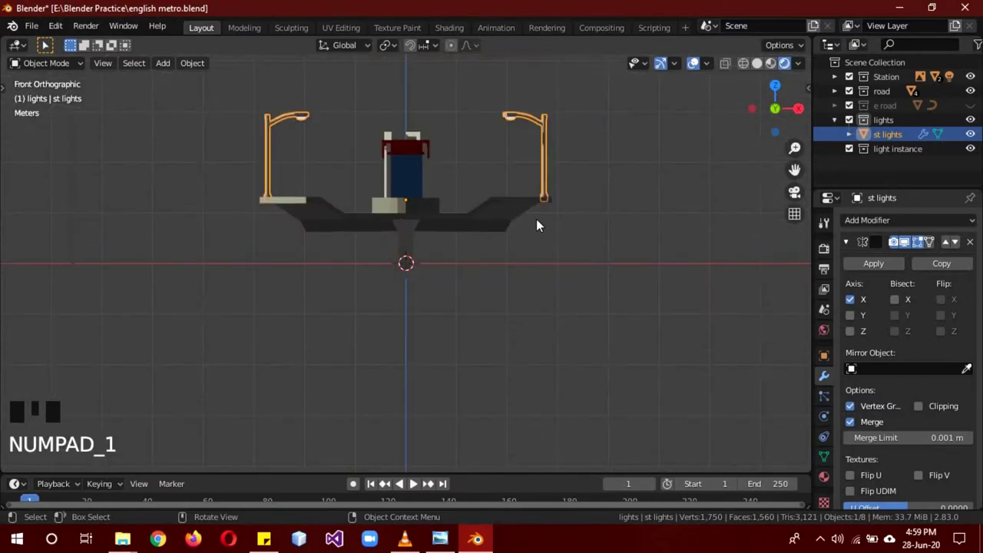
pyautogui.press('a')
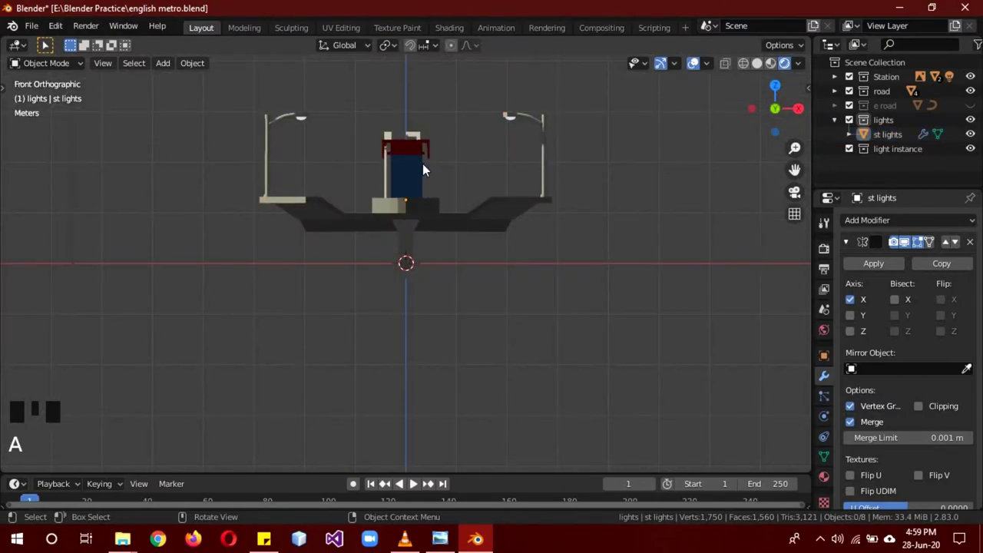
pyautogui.press('shift+a')
pyautogui.click(890, 124)
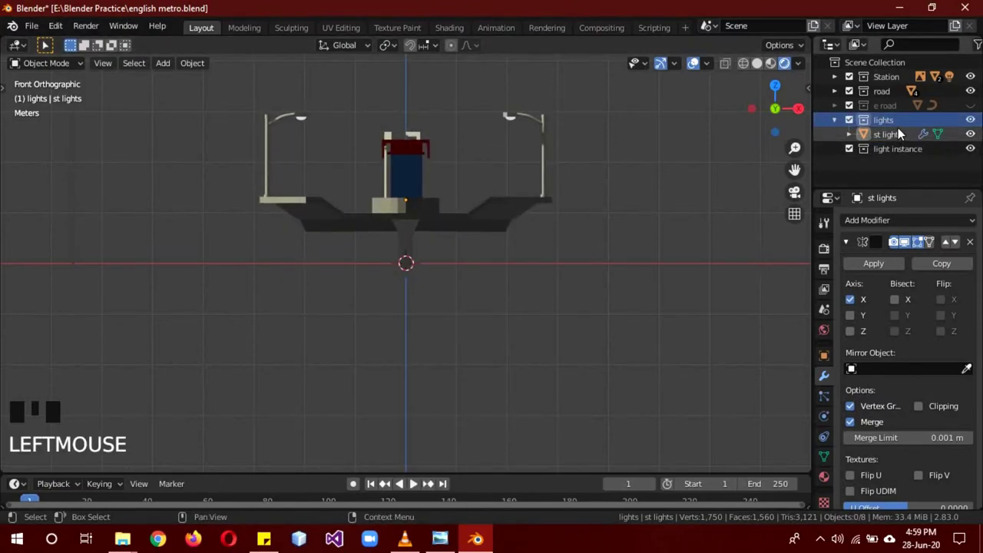
# Step: Place a spot light under the left lamp head and duplicate it under the right one (Spot, Spot.001)
pyautogui.press('shift+a')
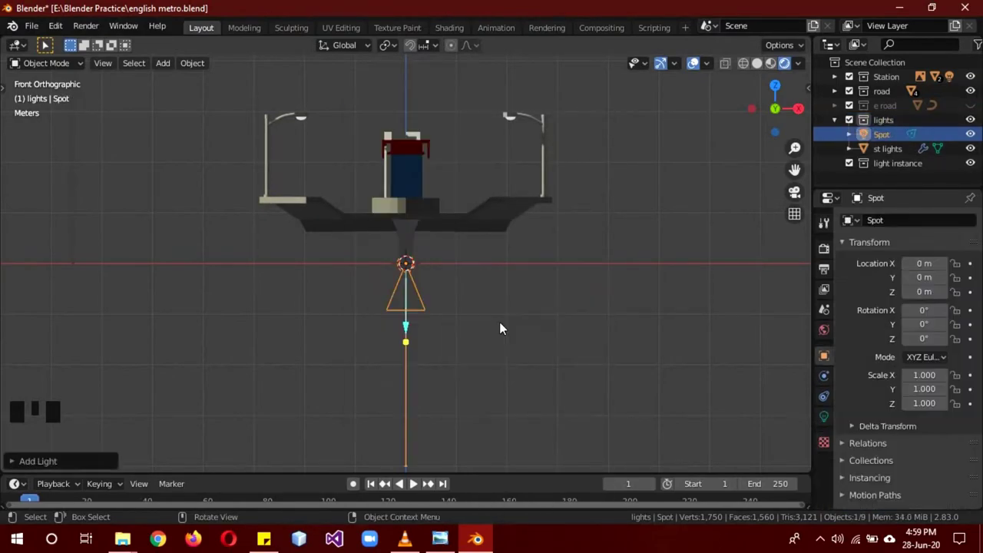
pyautogui.press('g')
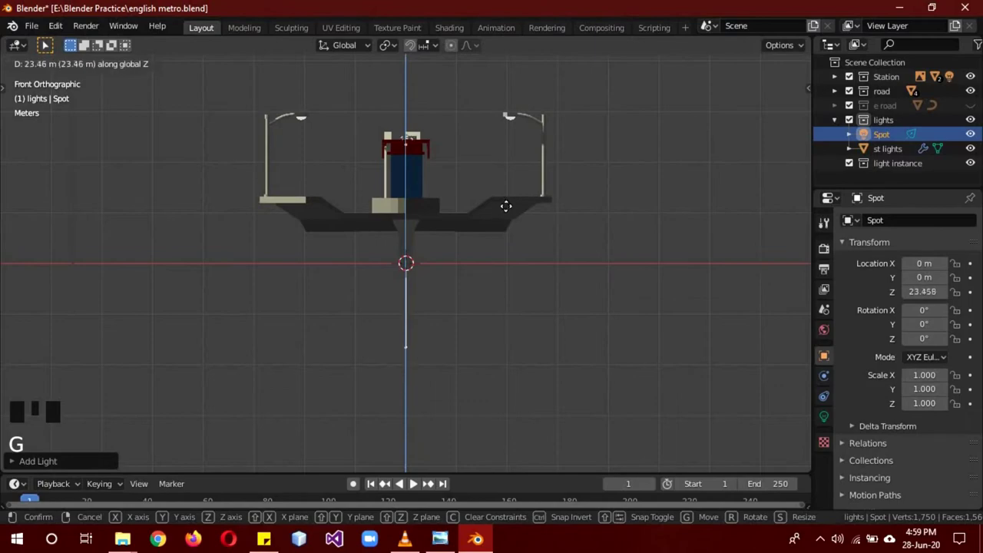
pyautogui.press('g')
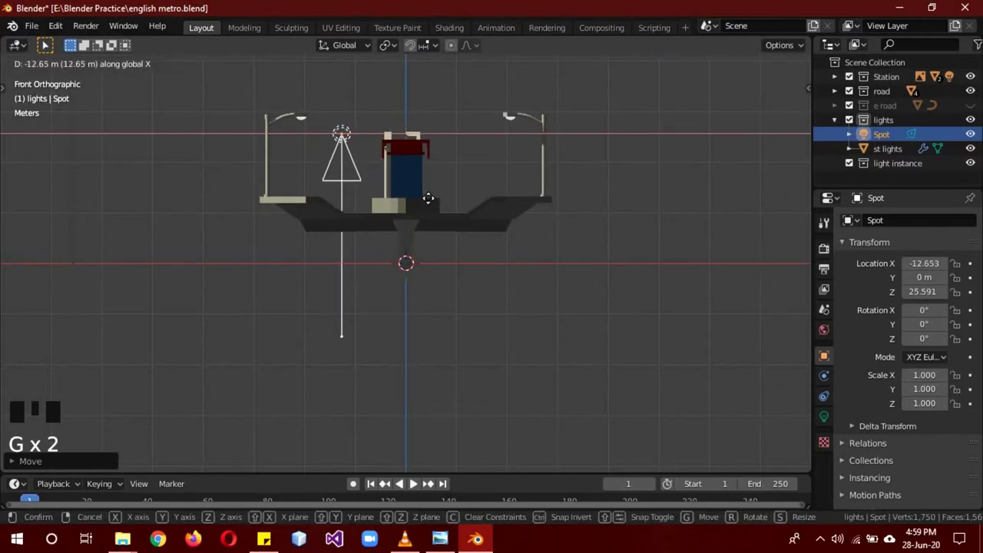
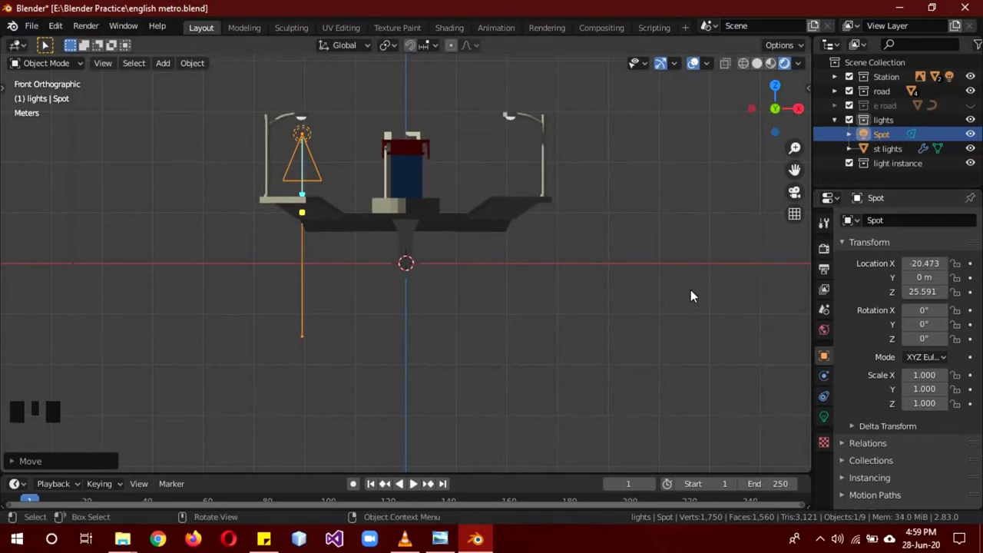
pyautogui.press('shift+d')
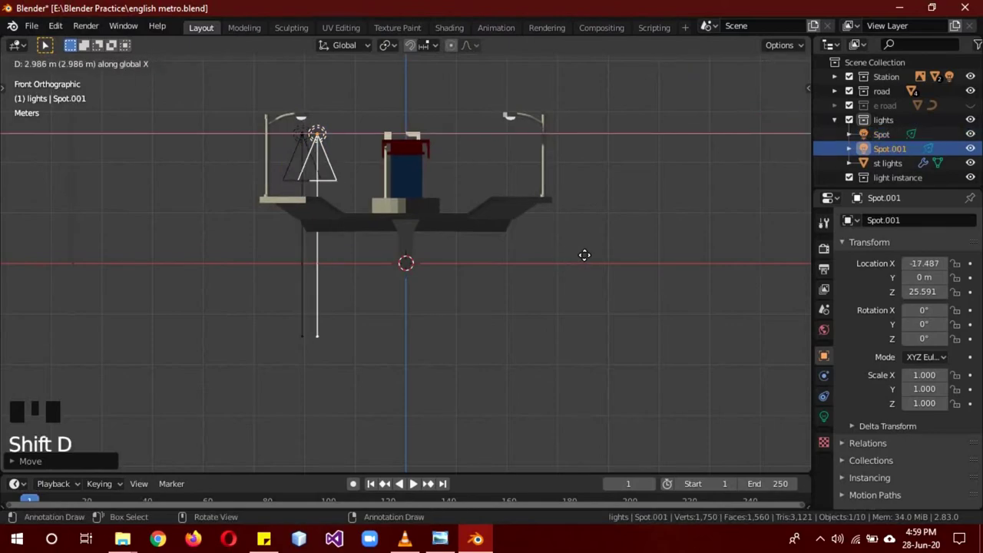
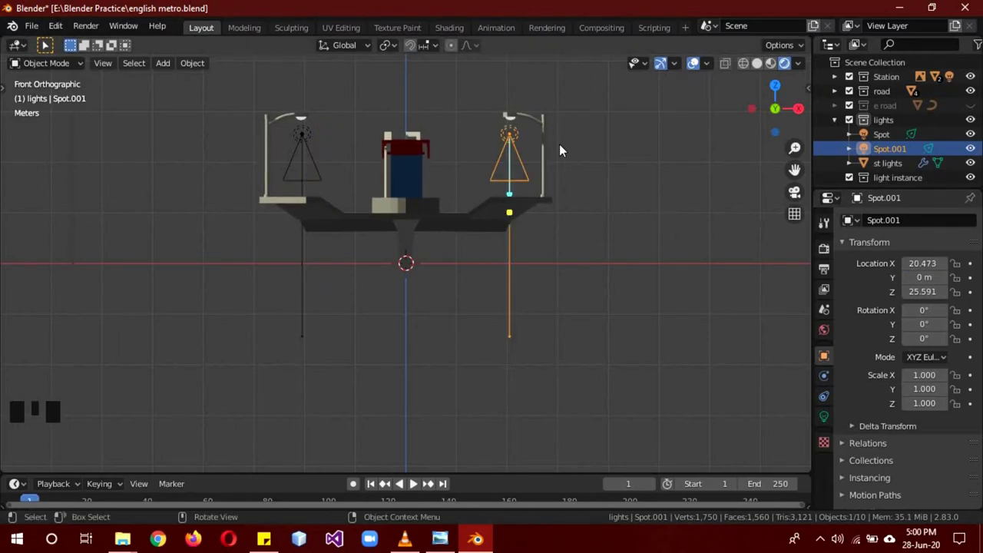
pyautogui.moveTo(622, 163); pyautogui.dragTo(590, 169)
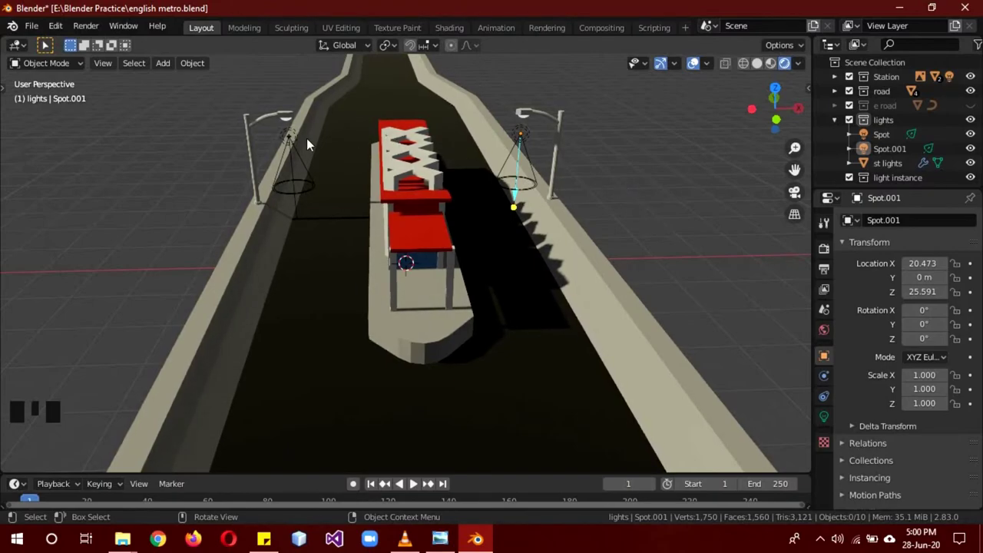
# Step: Select both spot lights, try a light colour tint and undo it back to white
pyautogui.click(296, 146)
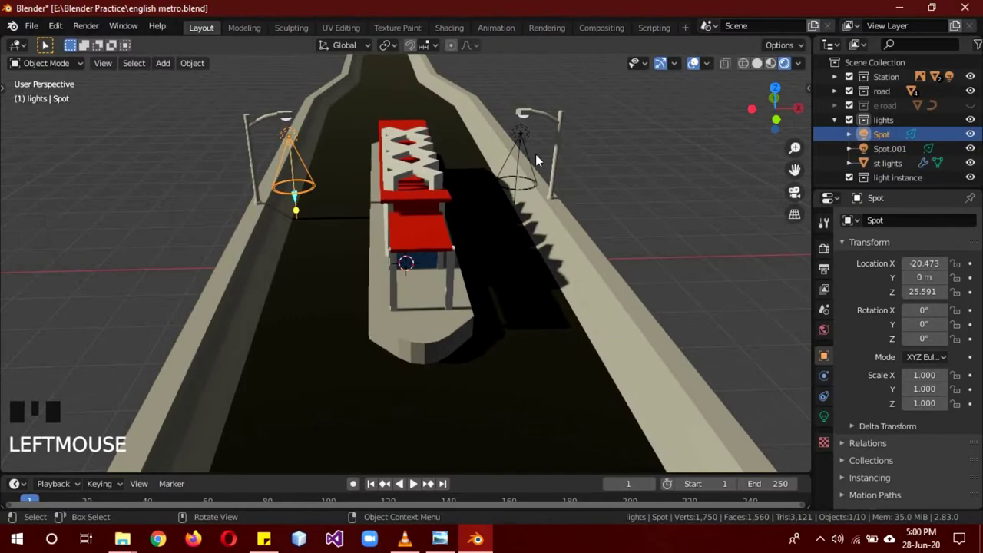
pyautogui.click(524, 139)
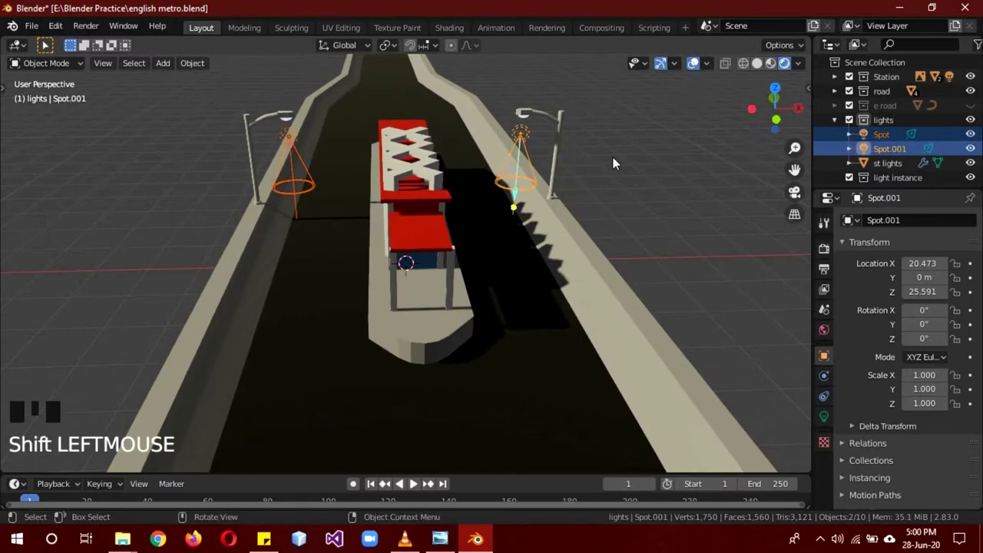
pyautogui.press('ctrl+l')
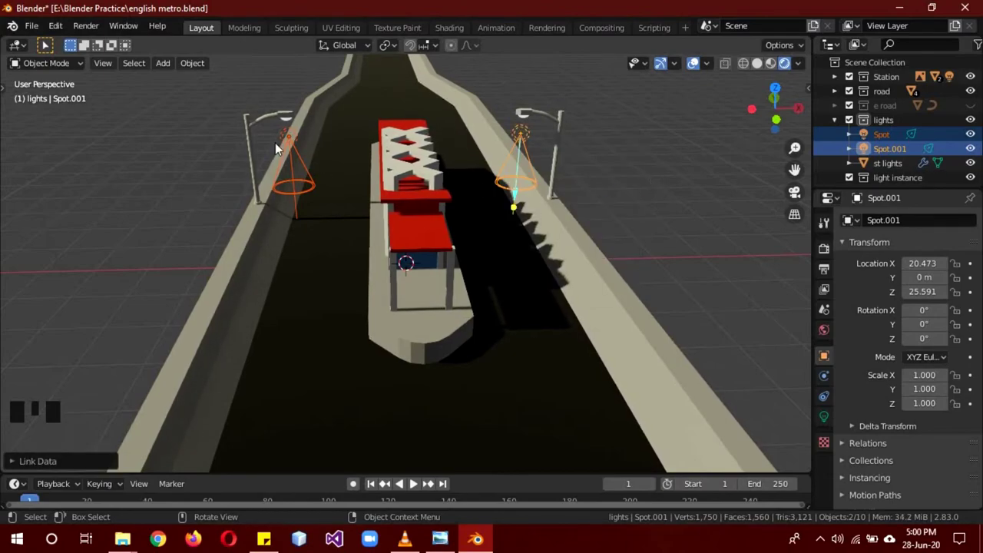
pyautogui.click(290, 145)
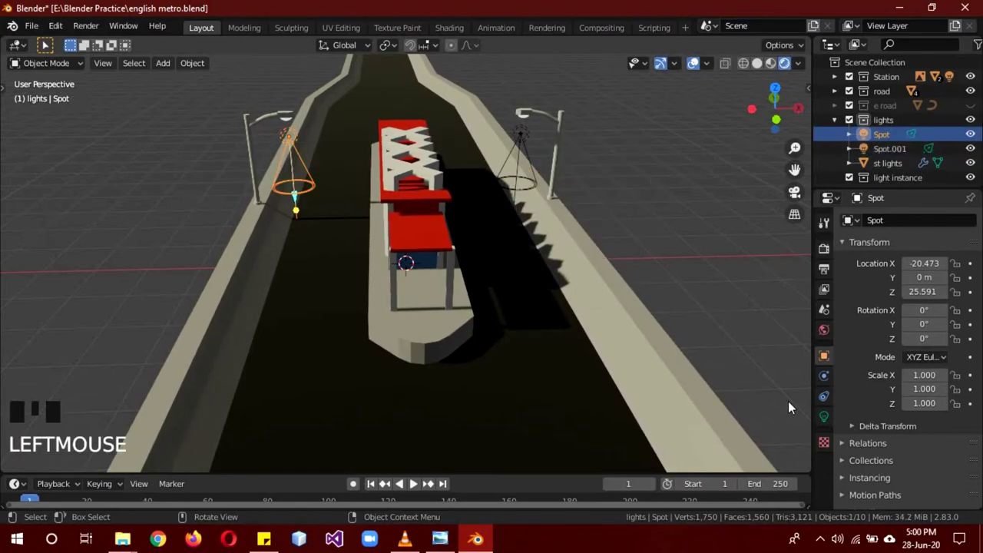
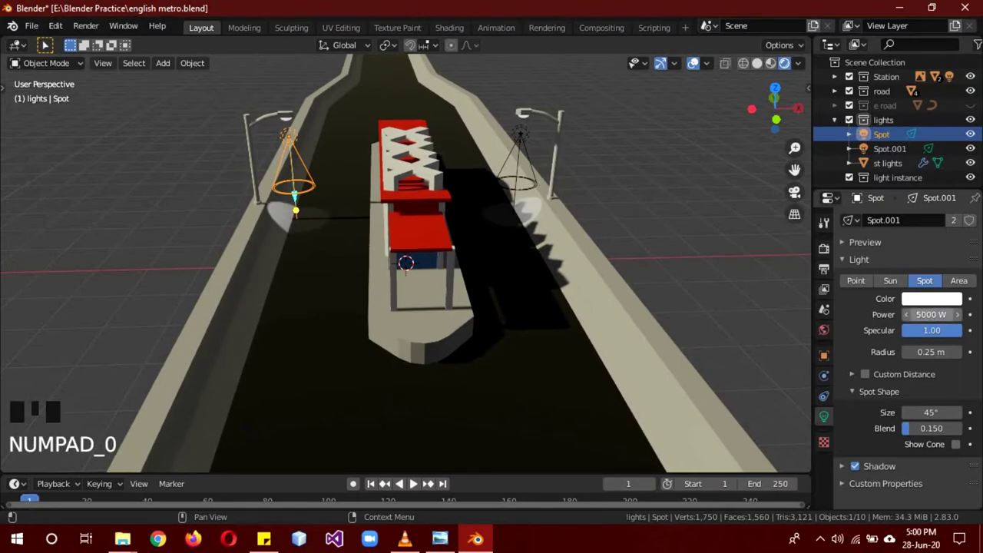
pyautogui.click(930, 305)
pyautogui.press('ctrl+z')
pyautogui.moveTo(527, 141); pyautogui.dragTo(576, 150)
pyautogui.click(930, 306)
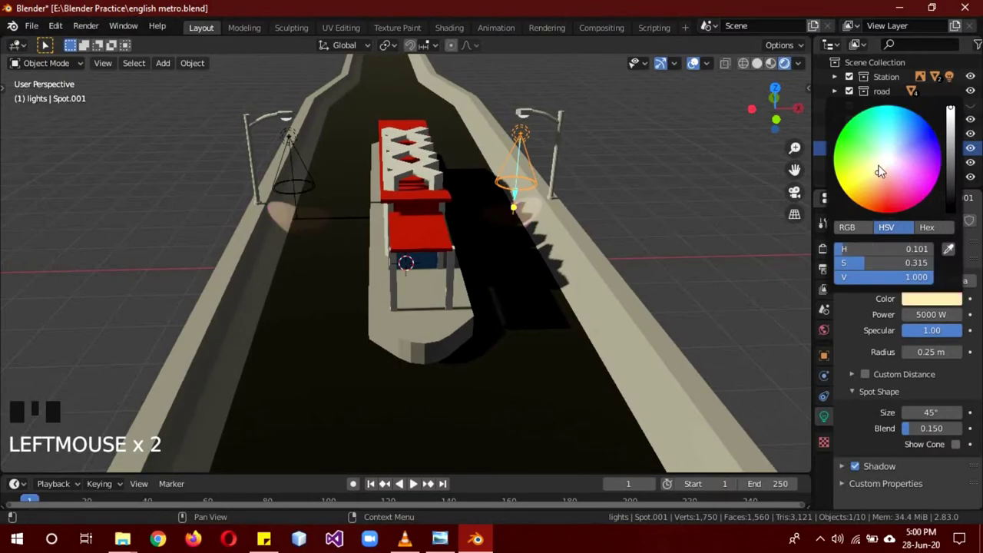
pyautogui.press('ctrl+z')
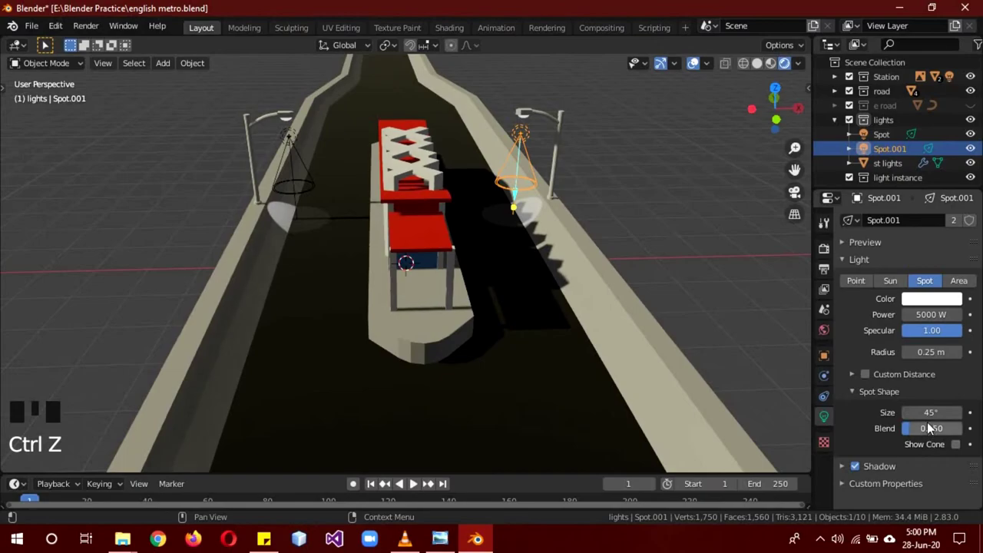
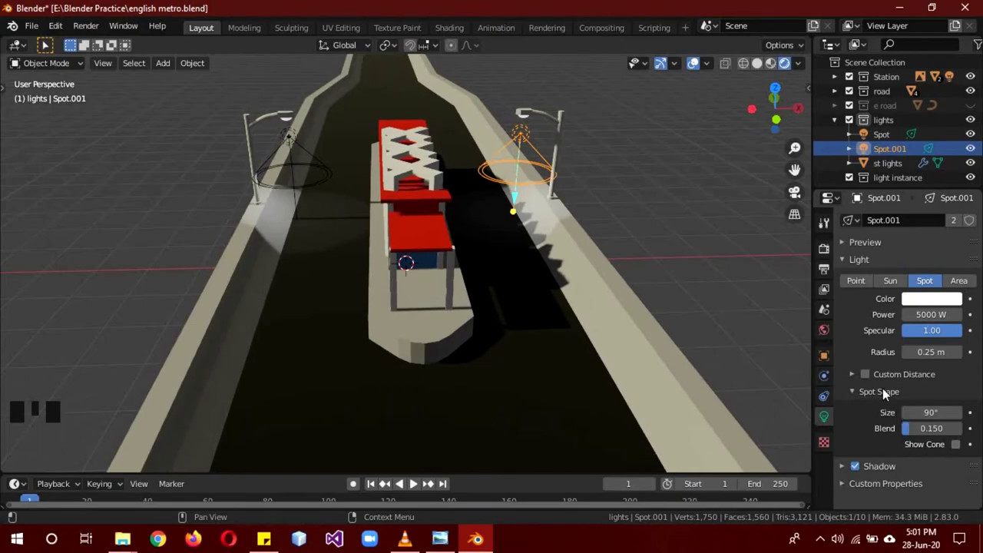
# Step: Set the spot shape size to 90° and review the wider cones over the station
pyautogui.moveTo(898, 379); pyautogui.dragTo(870, 377)
pyautogui.click(870, 377)
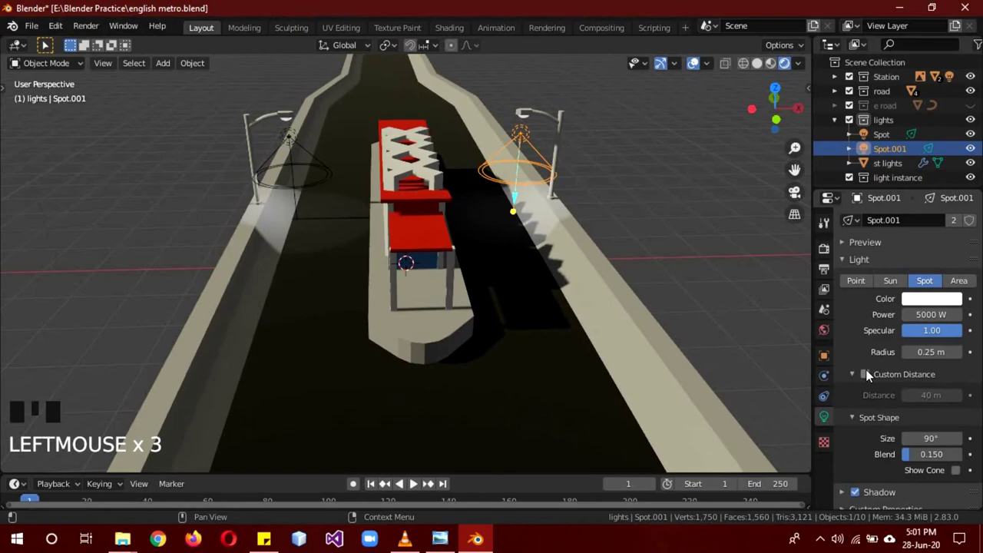
pyautogui.click(874, 376)
pyautogui.click(873, 375)
pyautogui.moveTo(862, 381); pyautogui.dragTo(747, 294)
pyautogui.moveTo(712, 258); pyautogui.dragTo(840, 121)
pyautogui.click(840, 121)
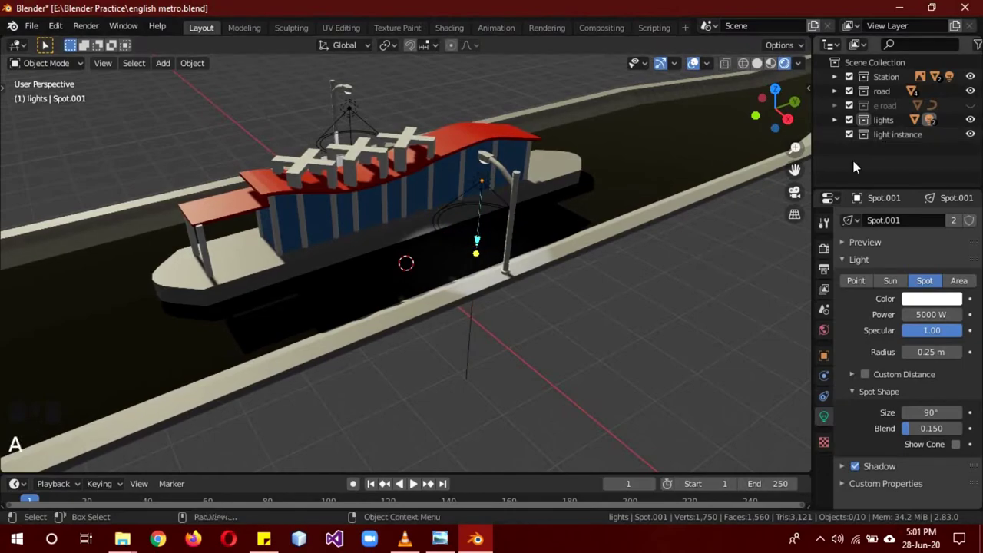
# Step: Make light instance the active collection, checking the lights collection contents in solid shading
pyautogui.click(902, 138)
pyautogui.scroll(-3)
pyautogui.press('z')
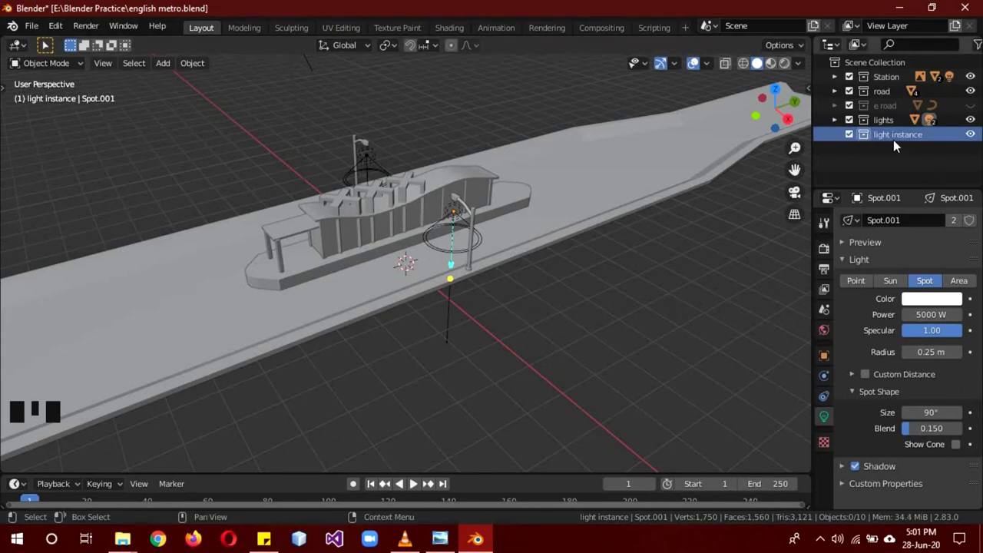
pyautogui.click(903, 142)
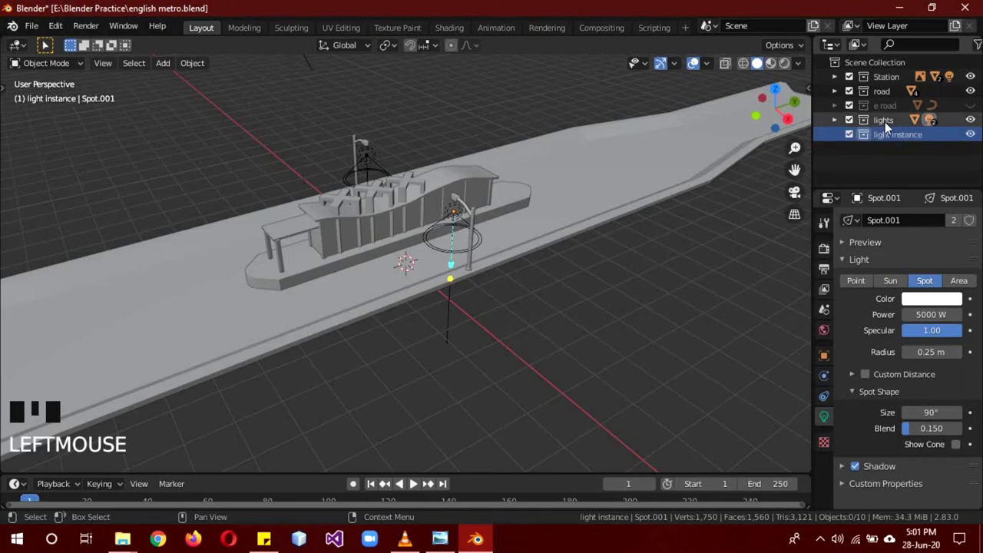
pyautogui.click(891, 127)
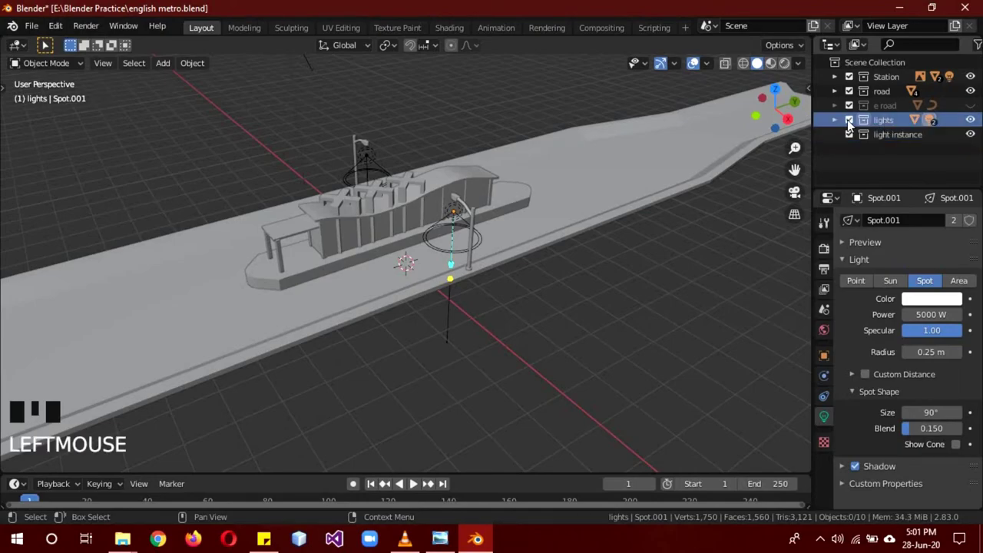
pyautogui.click(836, 123)
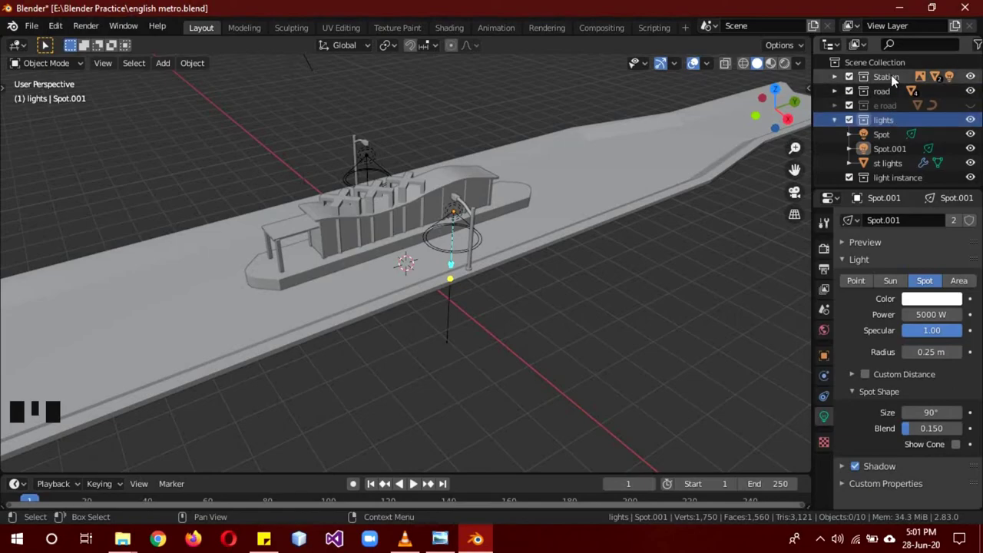
pyautogui.click(836, 124)
pyautogui.click(904, 142)
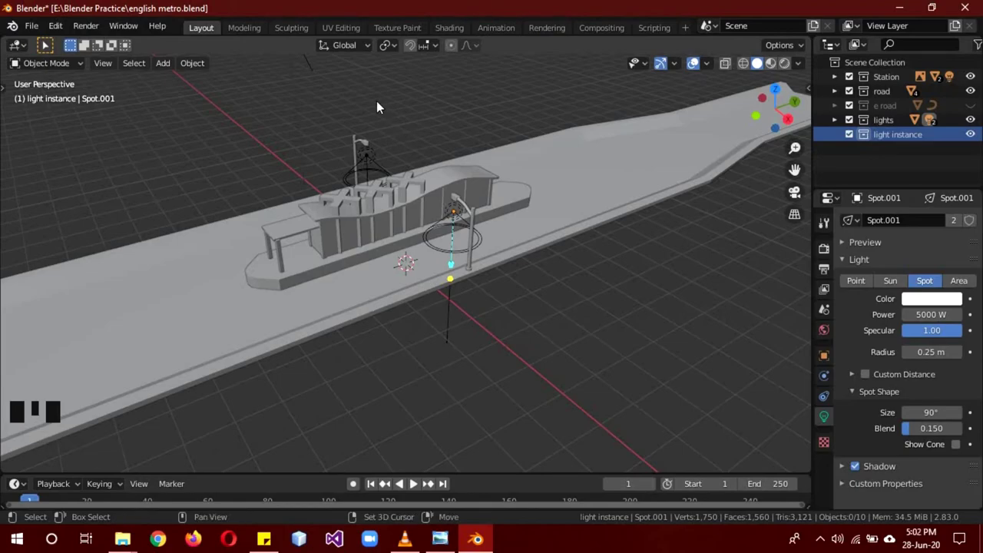
# Step: Add a lights collection instance and move it about -20 m along Y down the road
pyautogui.press('shift+a')
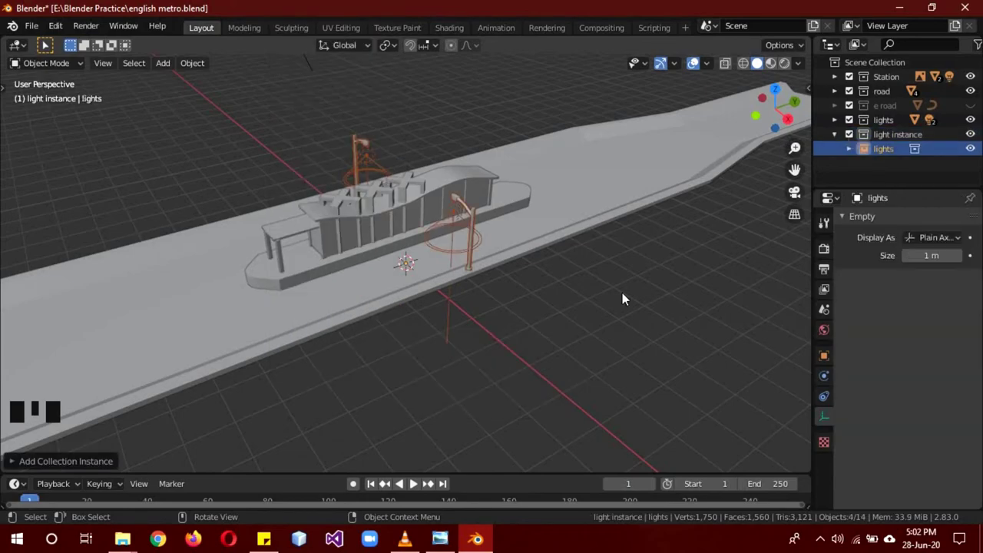
pyautogui.press('g')
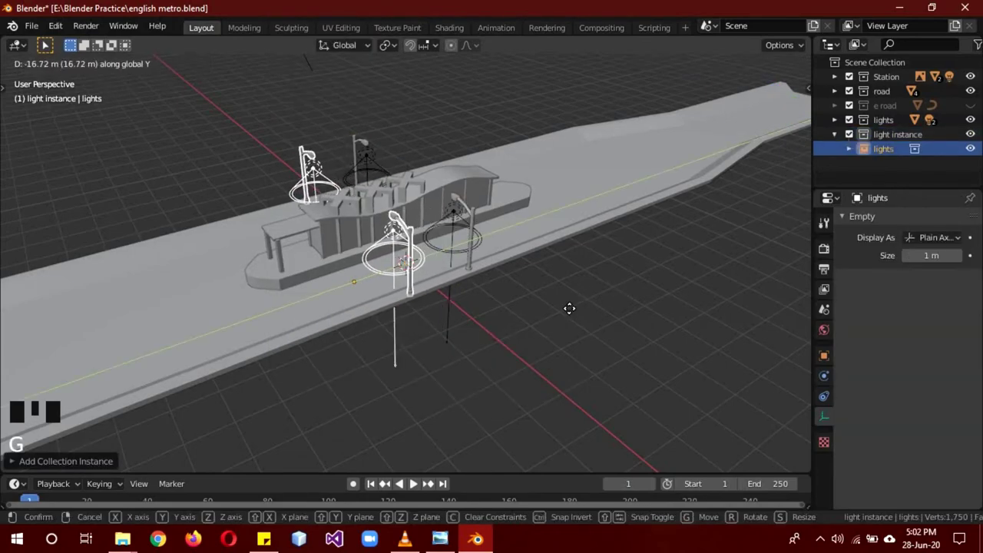
pyautogui.click(830, 364)
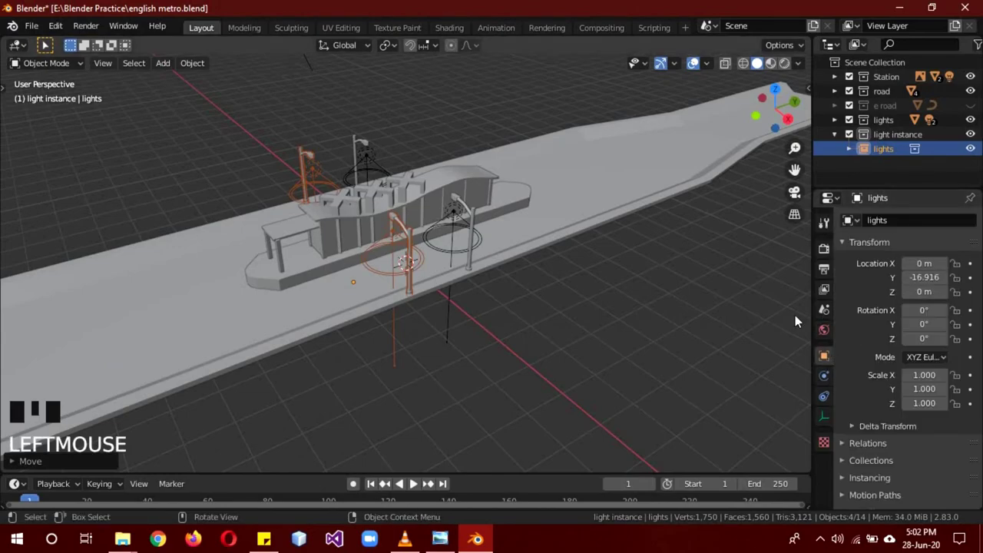
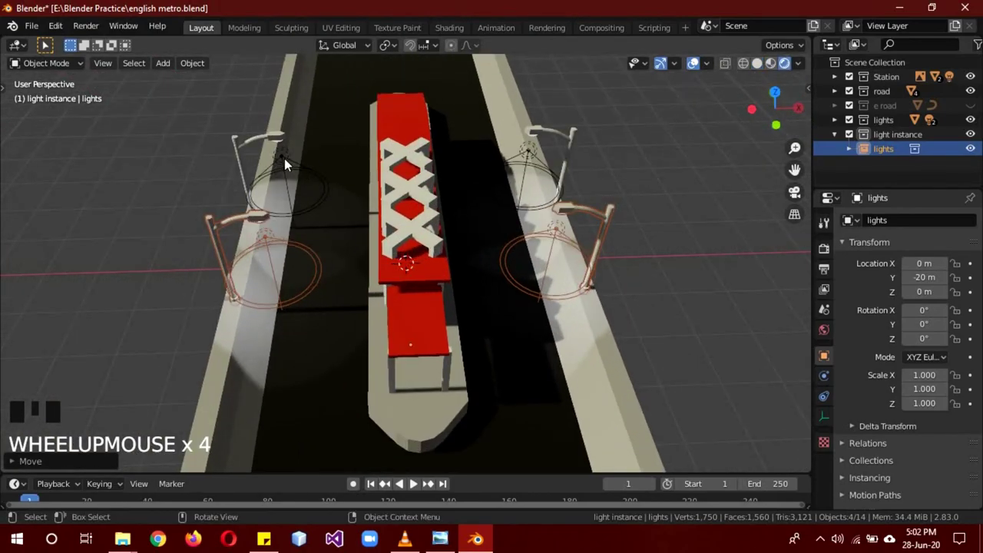
# Step: Try tinting the left spot light's colour and undo it back to white
pyautogui.click(288, 164)
pyautogui.click(834, 420)
pyautogui.click(937, 308)
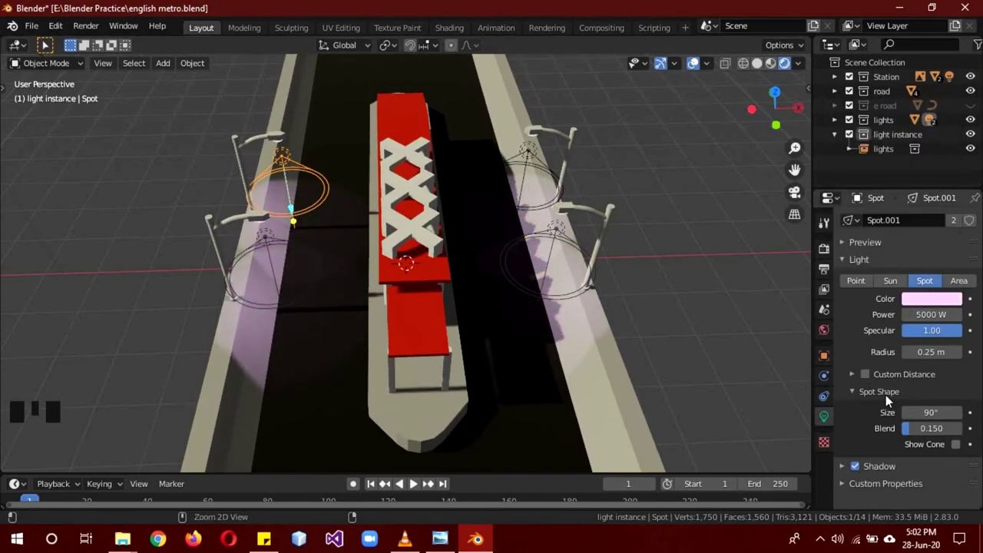
pyautogui.press('ctrl+z')
pyautogui.moveTo(681, 300); pyautogui.dragTo(612, 268)
pyautogui.press('z')
# Step: View the whole road in solid shading and bring up the Add menu for another instance
pyautogui.scroll(-3)
pyautogui.moveTo(679, 297); pyautogui.dragTo(619, 315)
pyautogui.press('a')
pyautogui.scroll(-3)
pyautogui.press('shift+a')
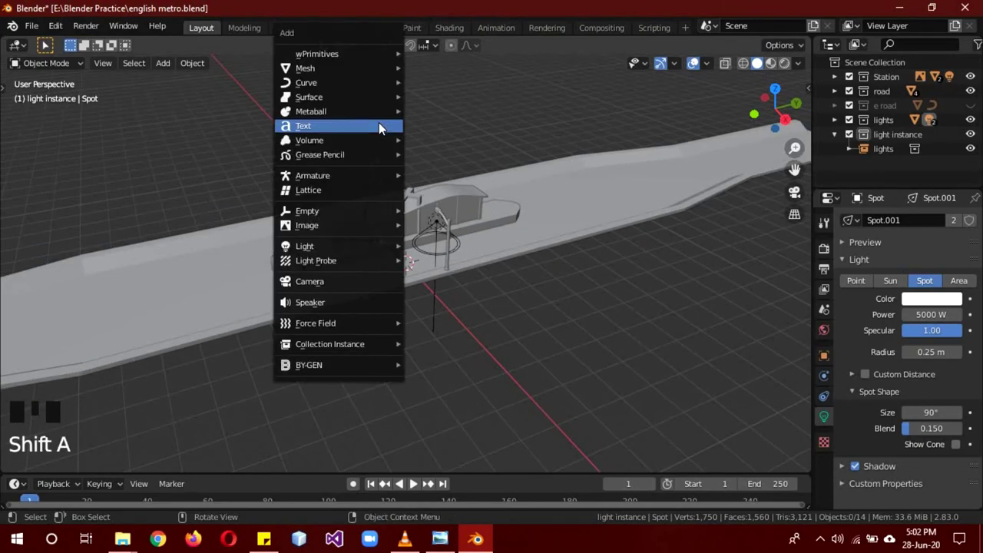
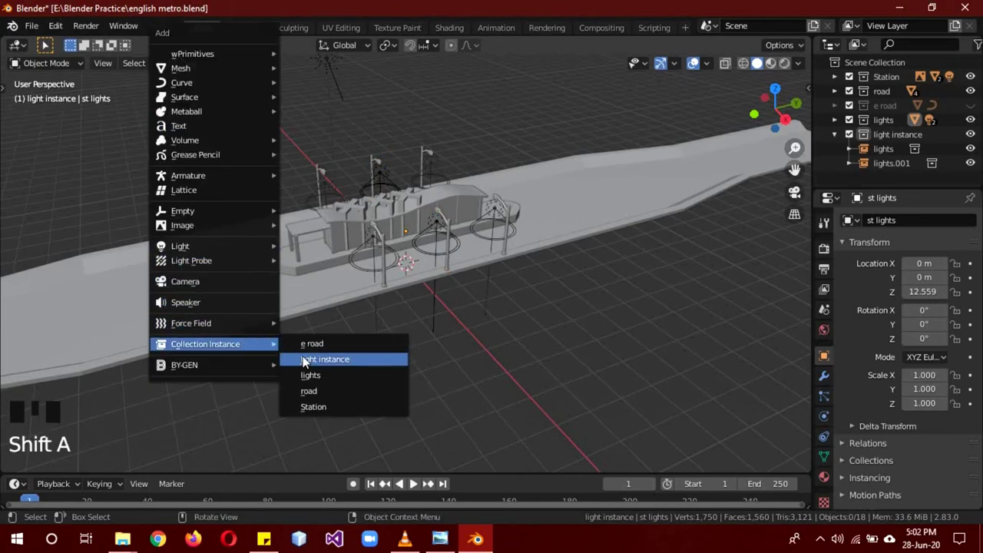
# Step: Move the new lights instance -40 m along Y and start adding a fourth instance
pyautogui.press('g')
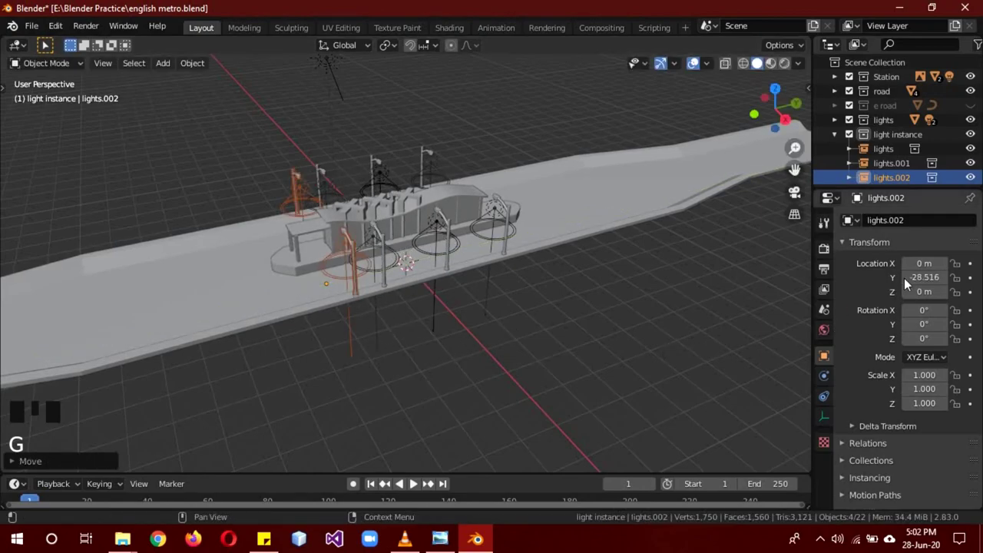
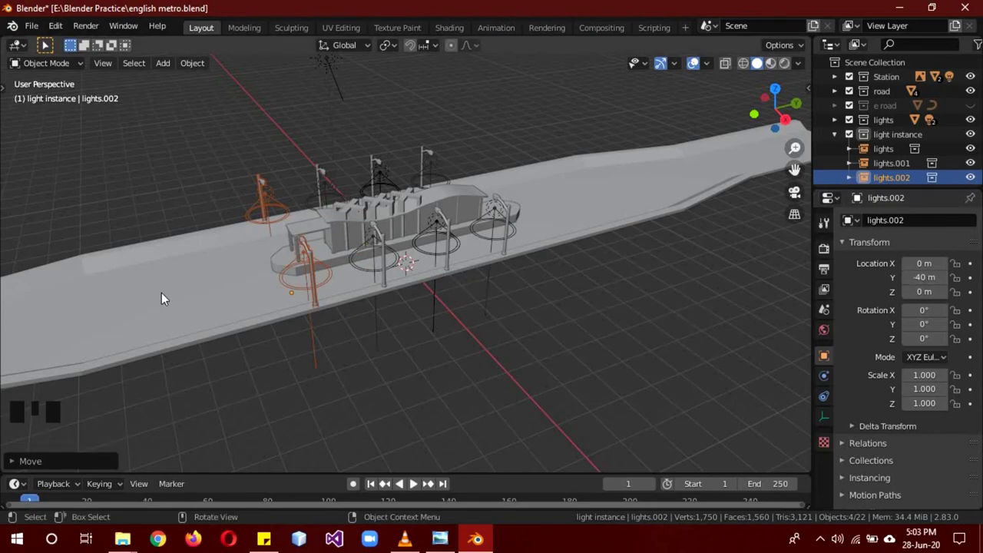
pyautogui.press('shift+a')
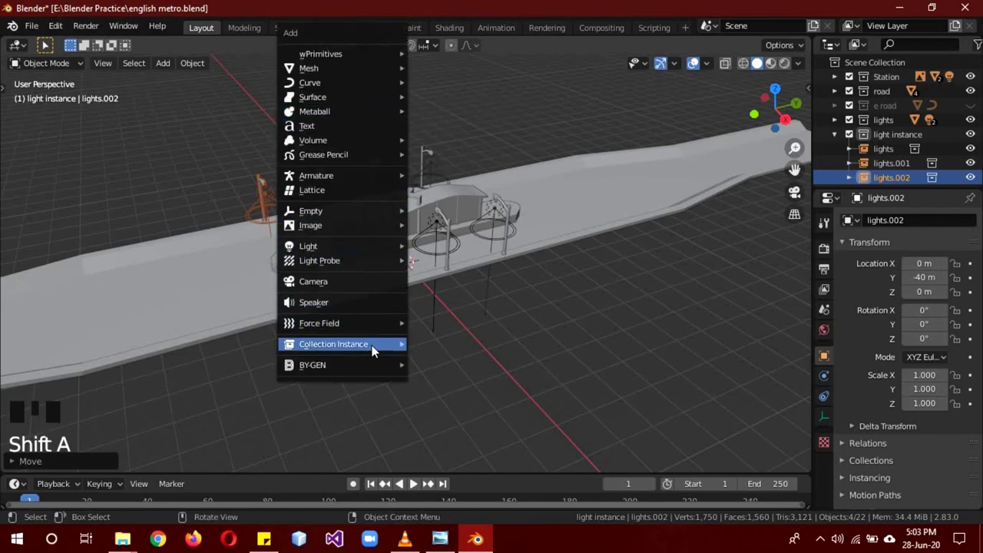